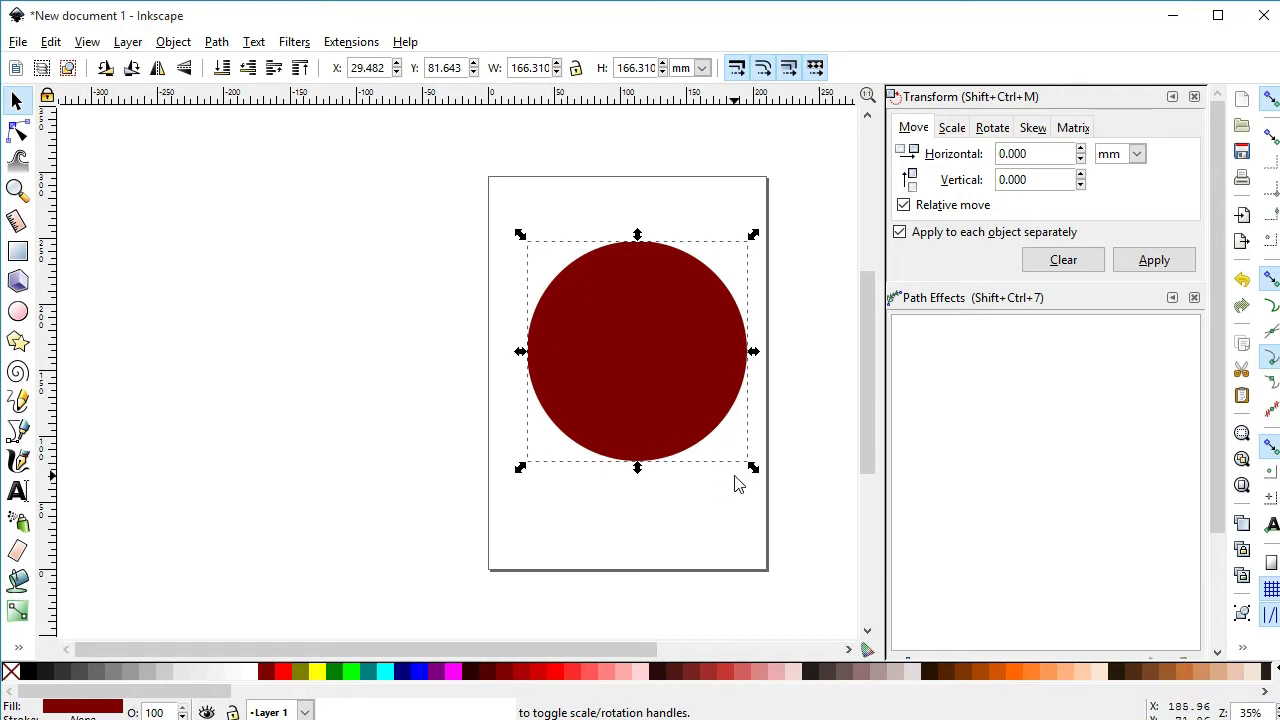
# Step: Duplicate the dark red circle, shrink the copy and nudge it into position inside the original
pyautogui.click(764, 478)
pyautogui.press('ctrl+d')
pyautogui.click(759, 469)
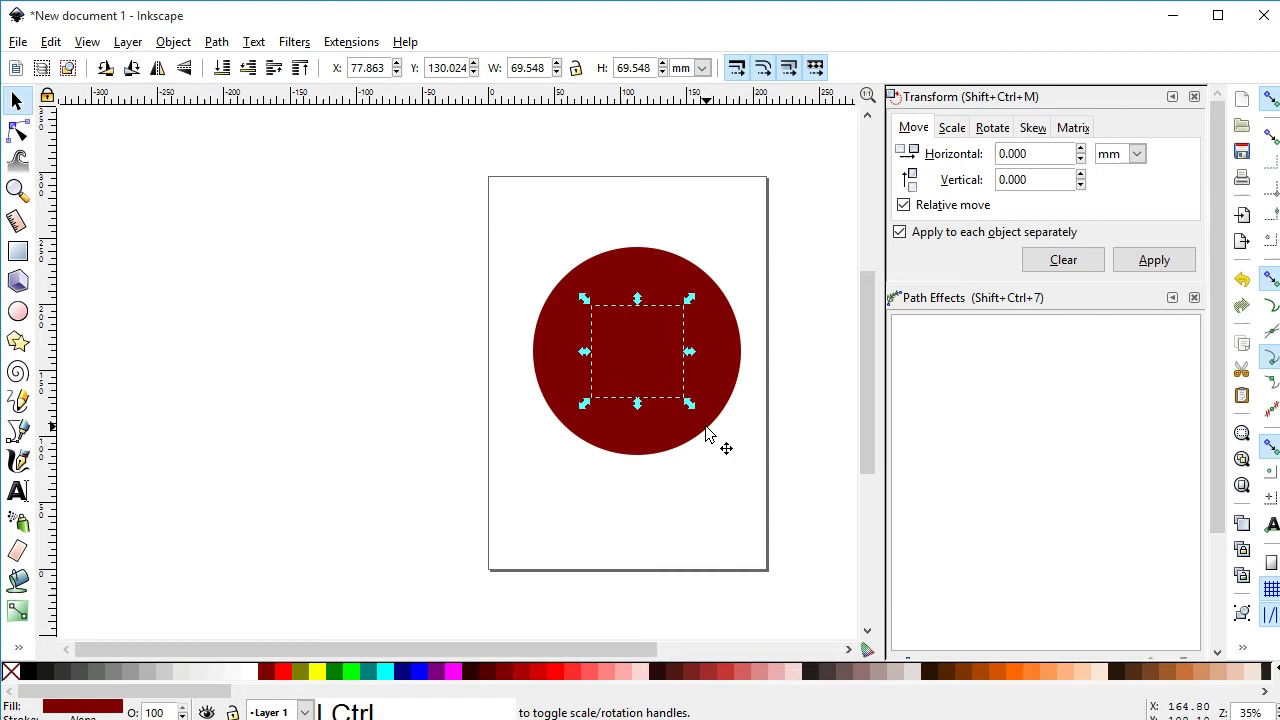
pyautogui.click(640, 365)
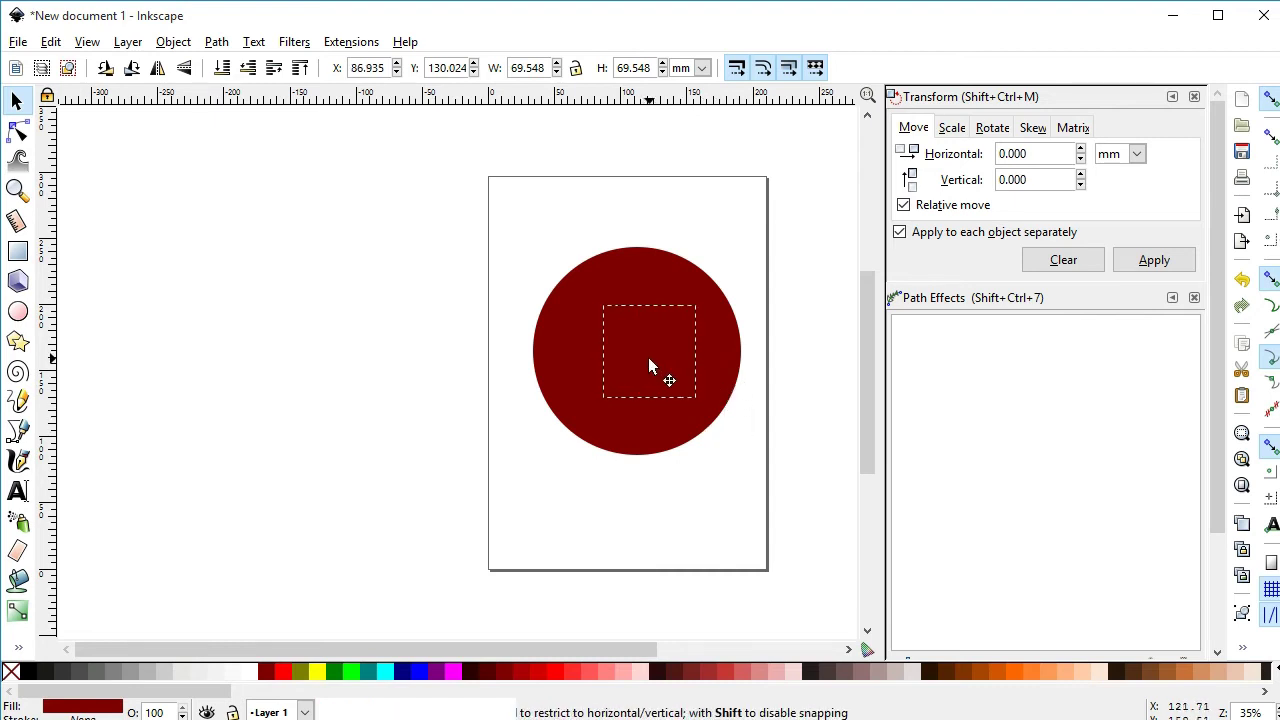
# Step: Subtract the small circle from the large one with Path > Difference, leaving a ring
pyautogui.click(721, 363)
pyautogui.click(262, 49)
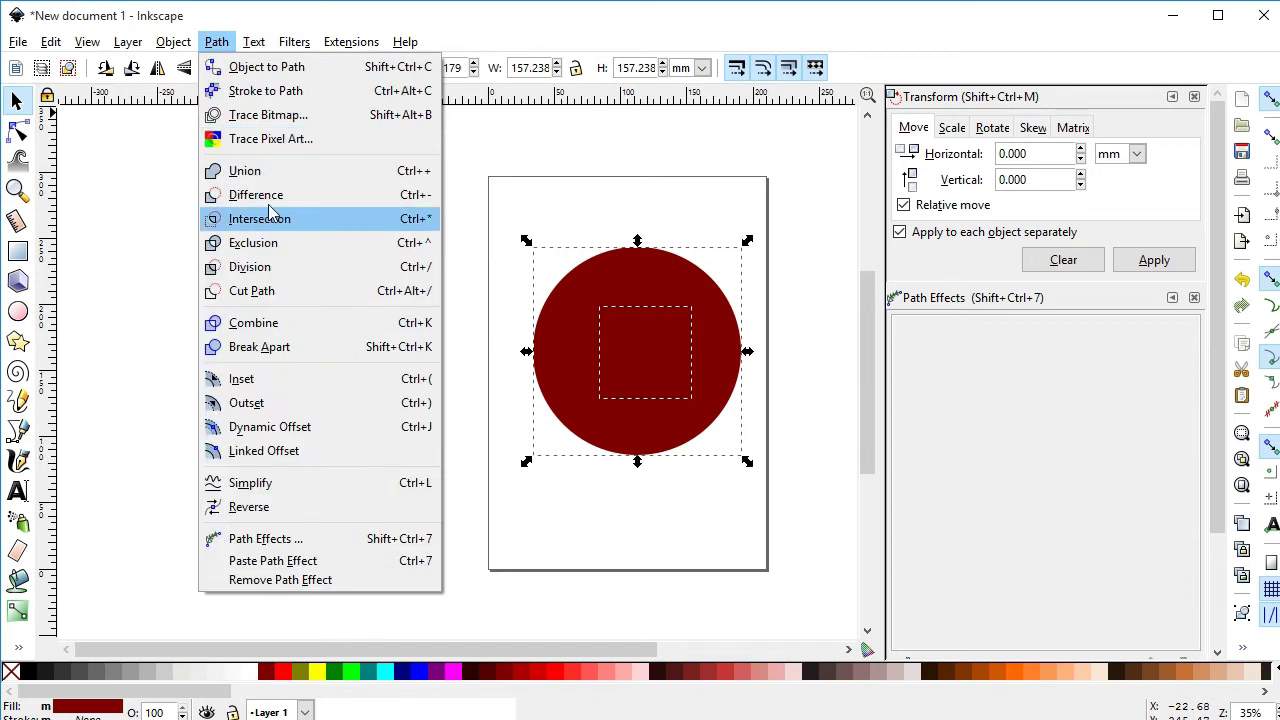
pyautogui.click(274, 202)
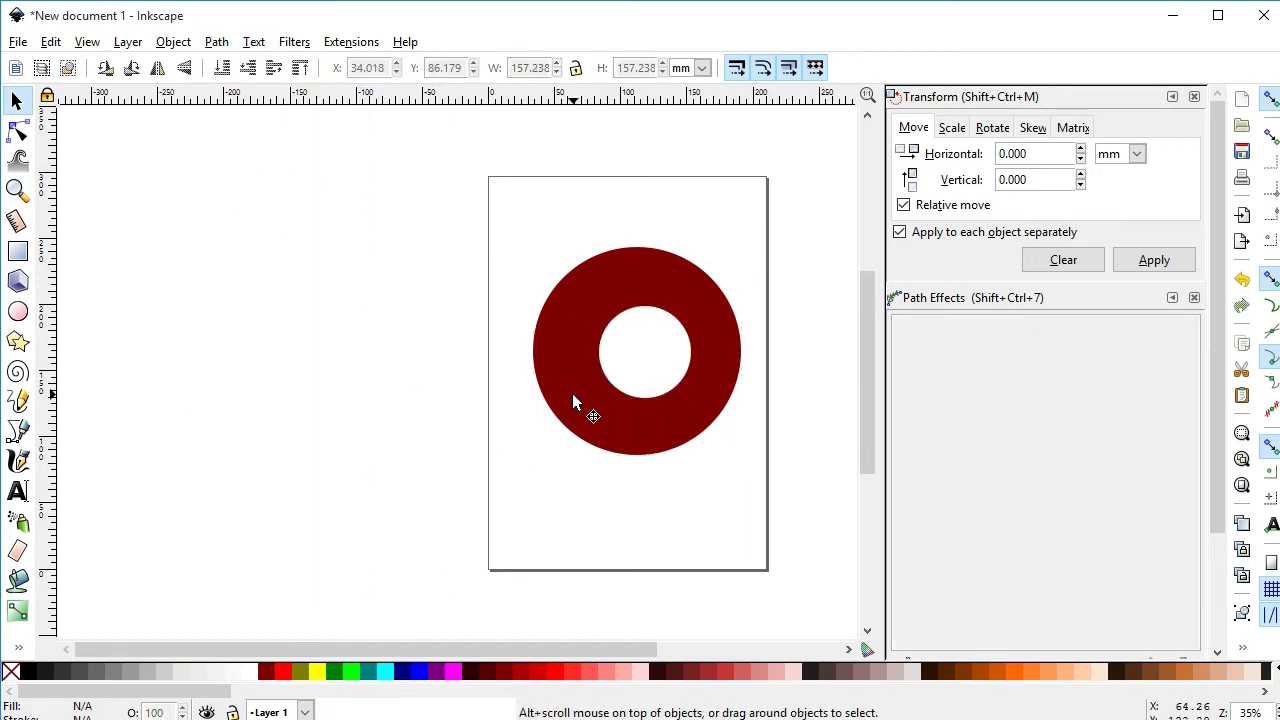
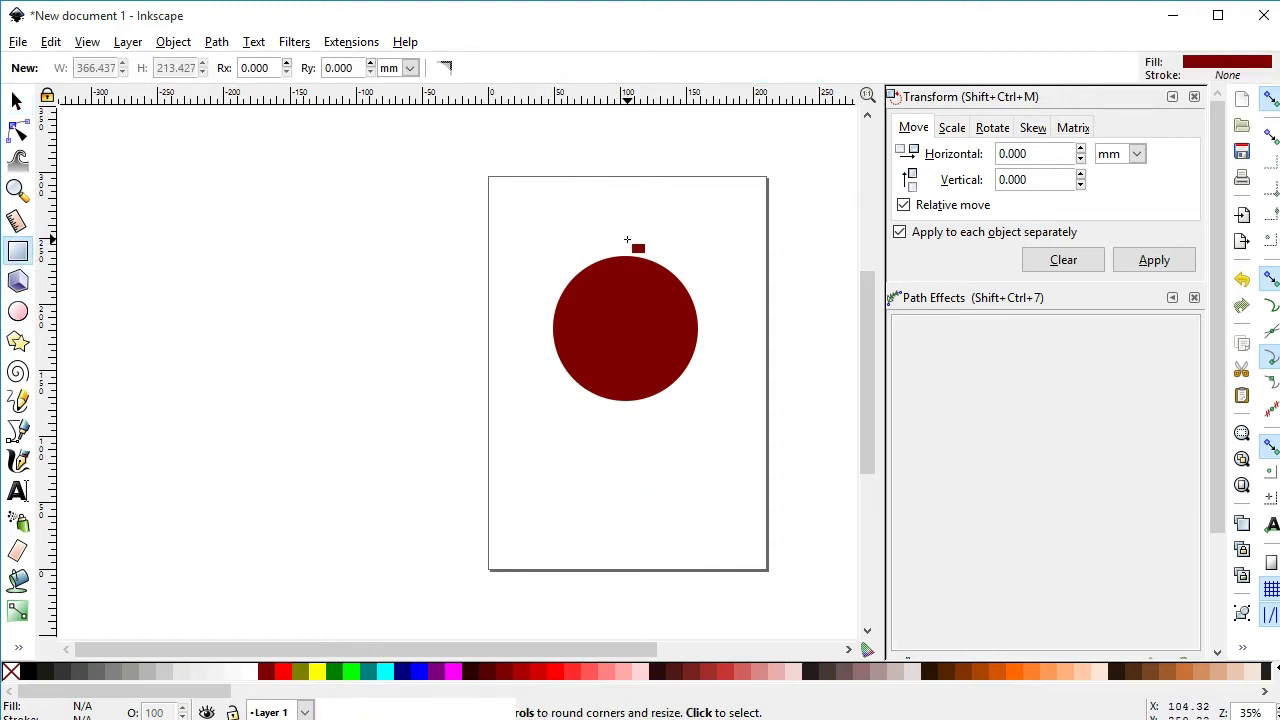
# Step: Draw a narrow dark red bar above the ring and convert it to a path
pyautogui.click(1154, 696)
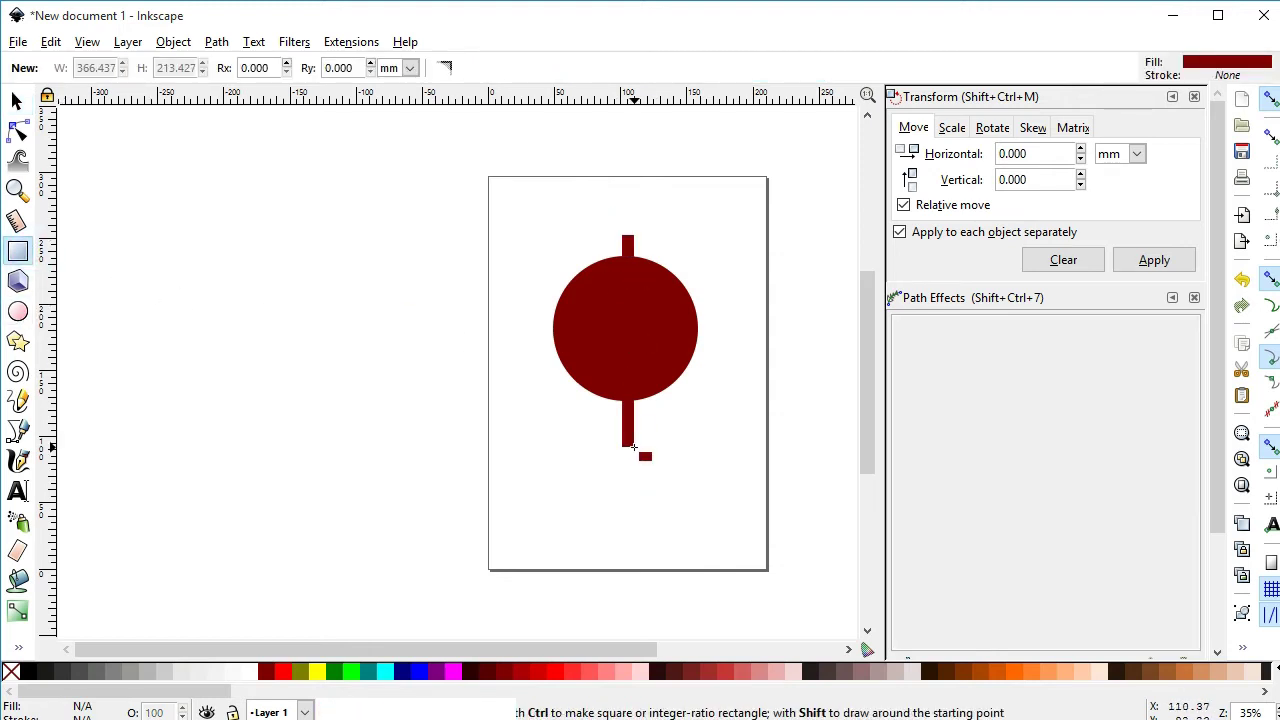
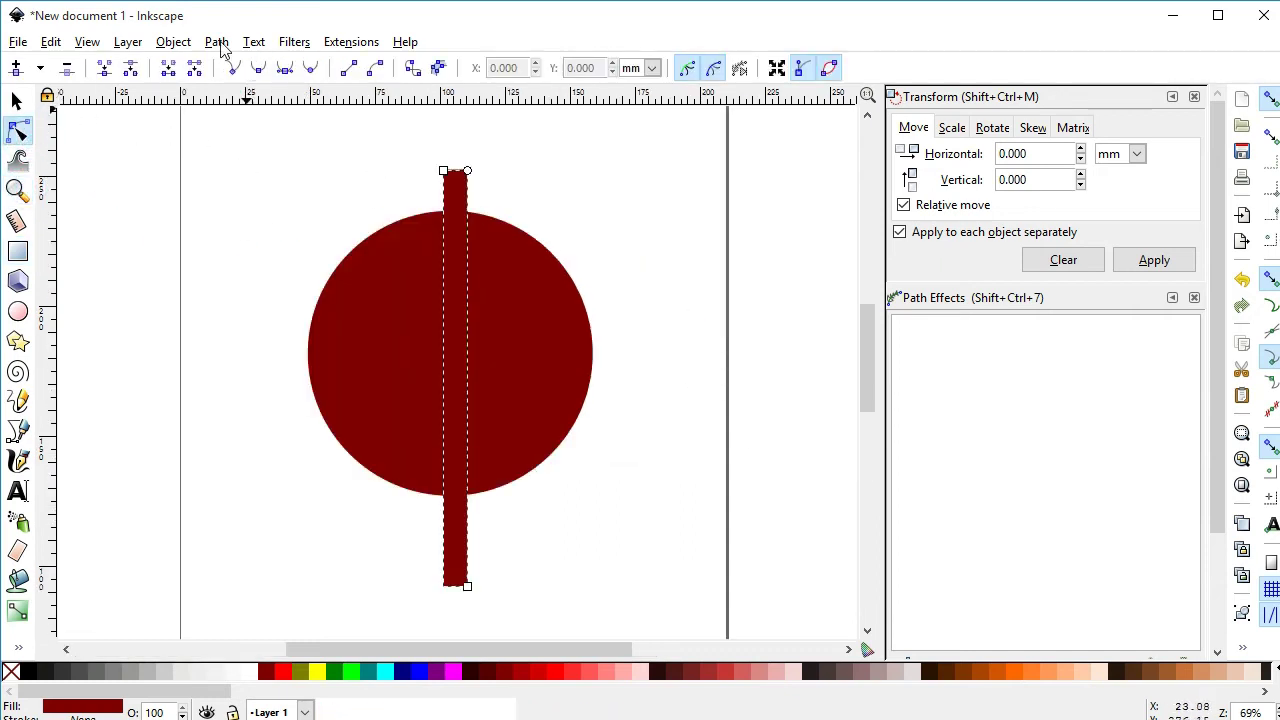
pyautogui.click(244, 488)
pyautogui.click(1155, 696)
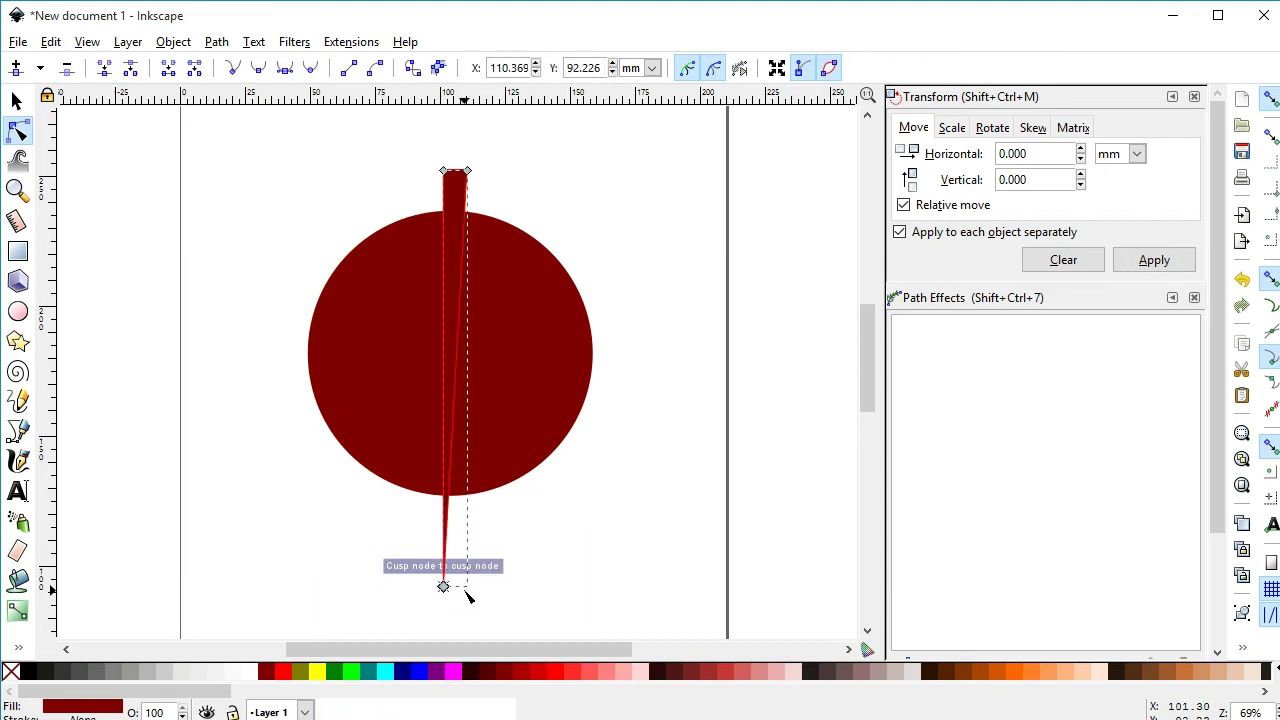
# Step: Reshape the bar's top by adjusting its two upper nodes, then return to the Selector
pyautogui.click(1273, 284)
pyautogui.click(1153, 697)
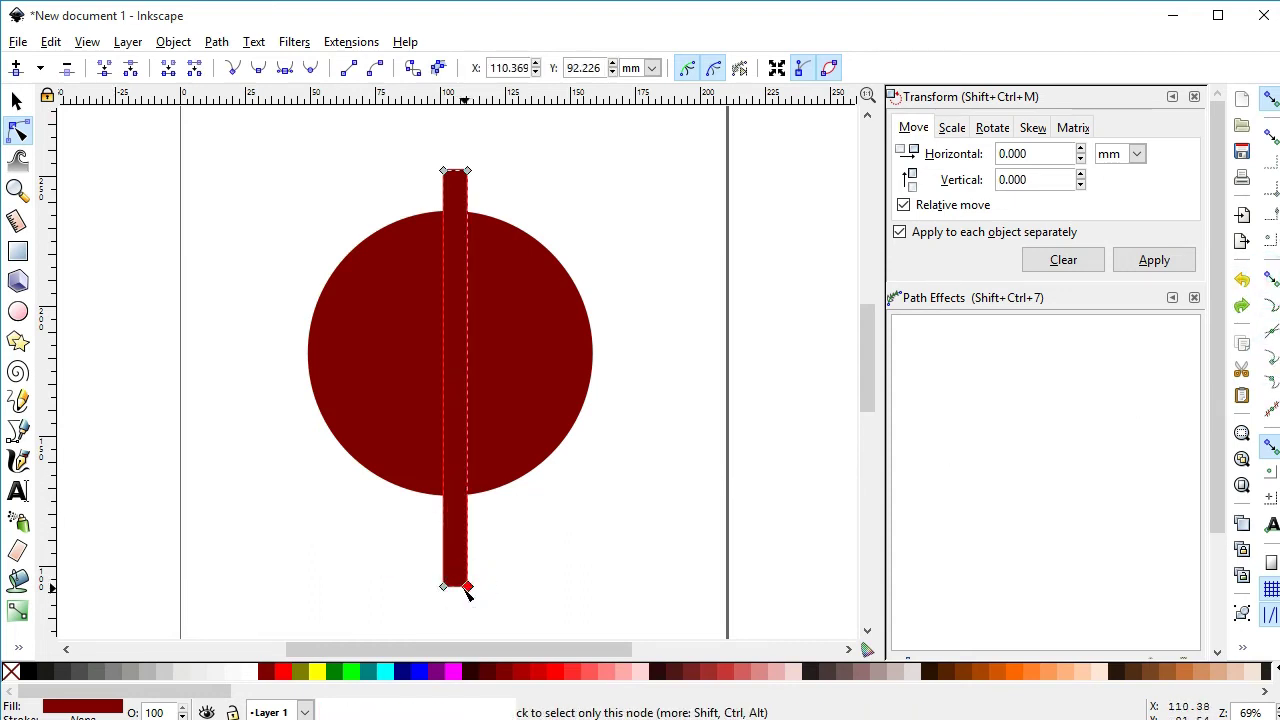
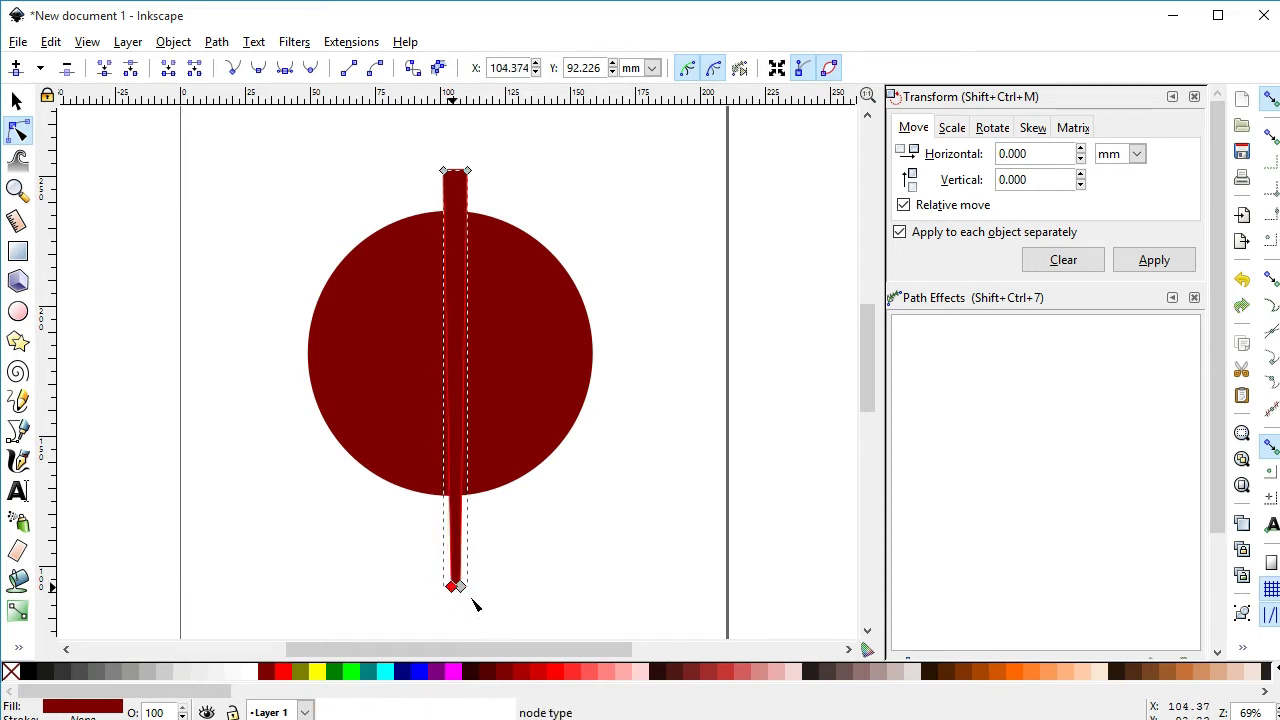
pyautogui.click(20, 104)
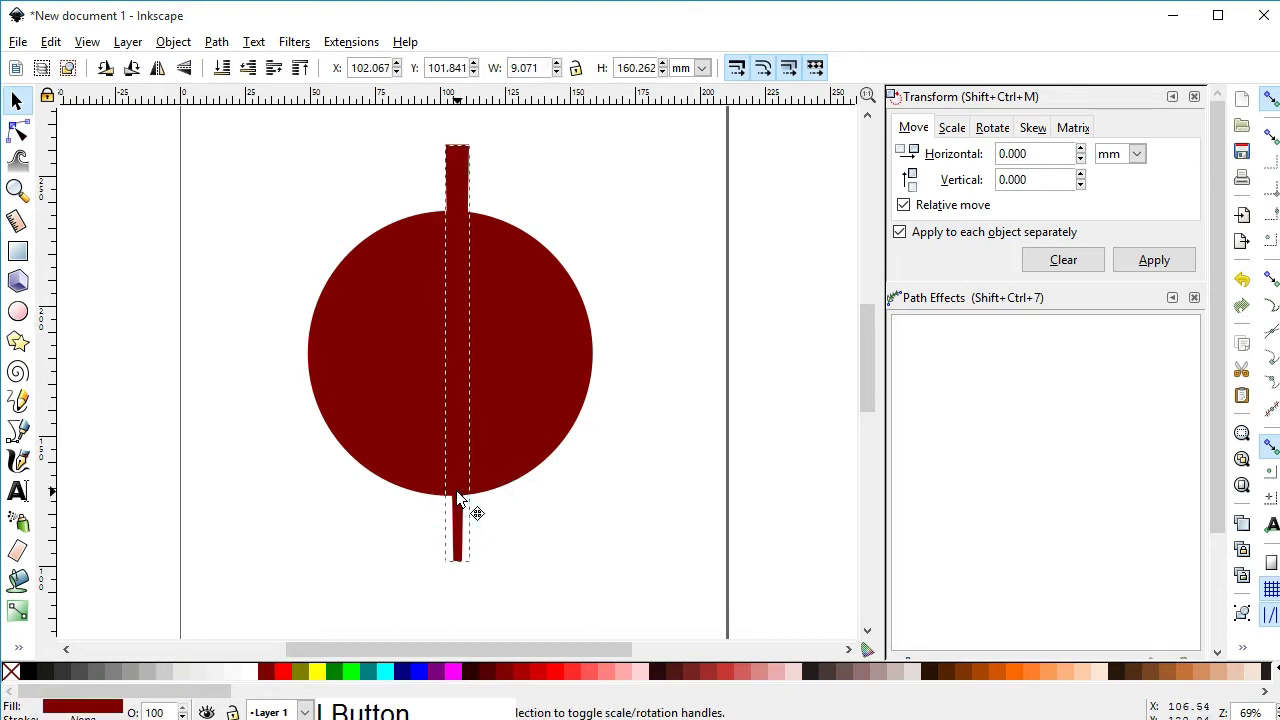
# Step: Centre the narrow bar on the ring's vertical axis using Align and Distribute
pyautogui.click(529, 417)
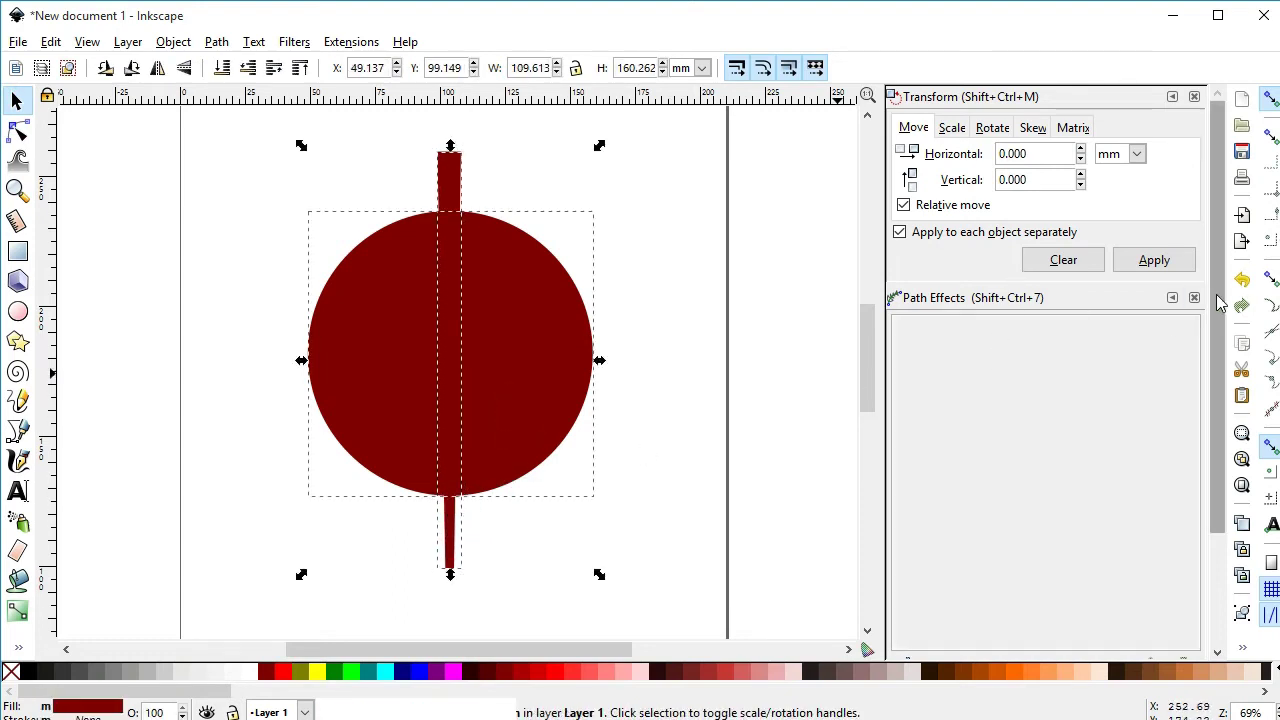
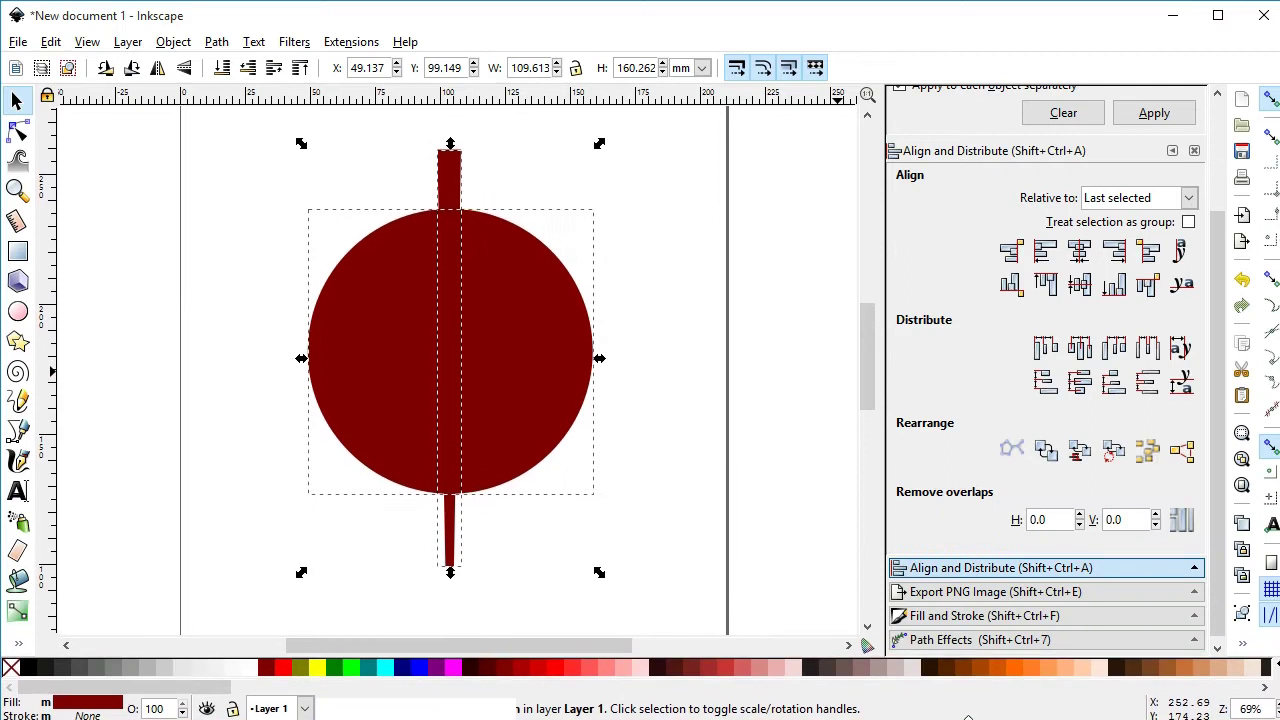
pyautogui.click(1085, 257)
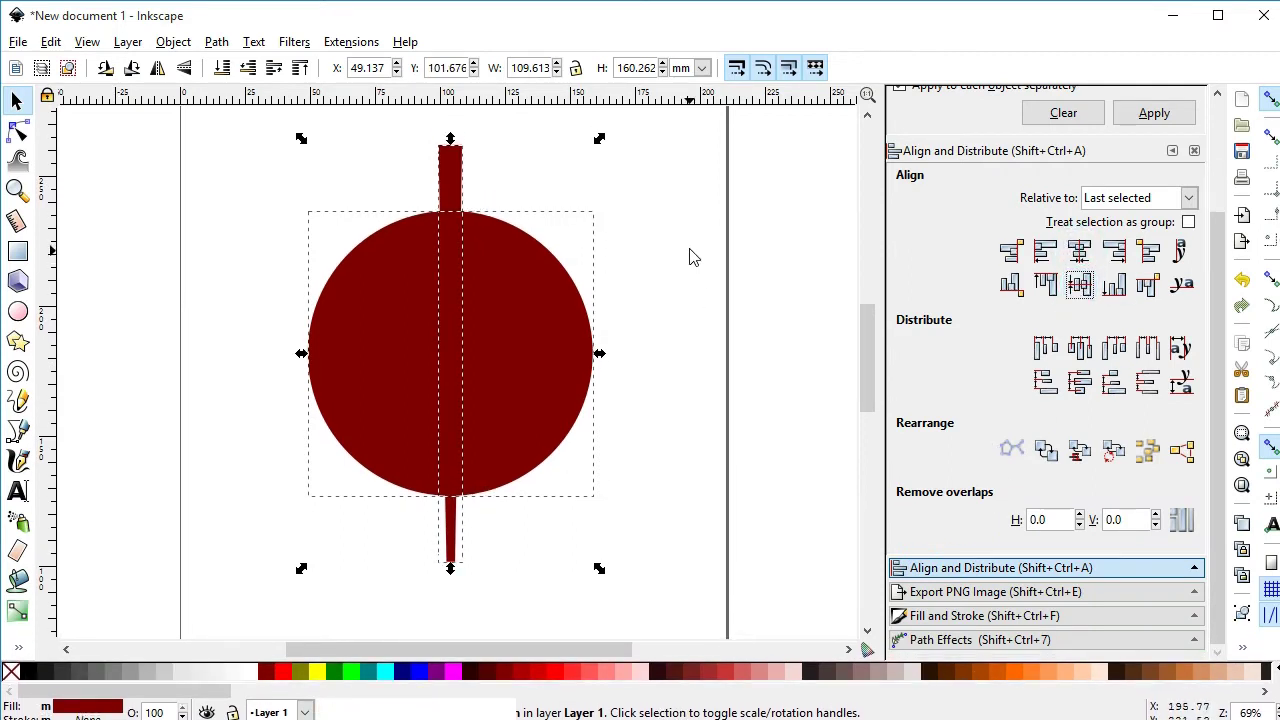
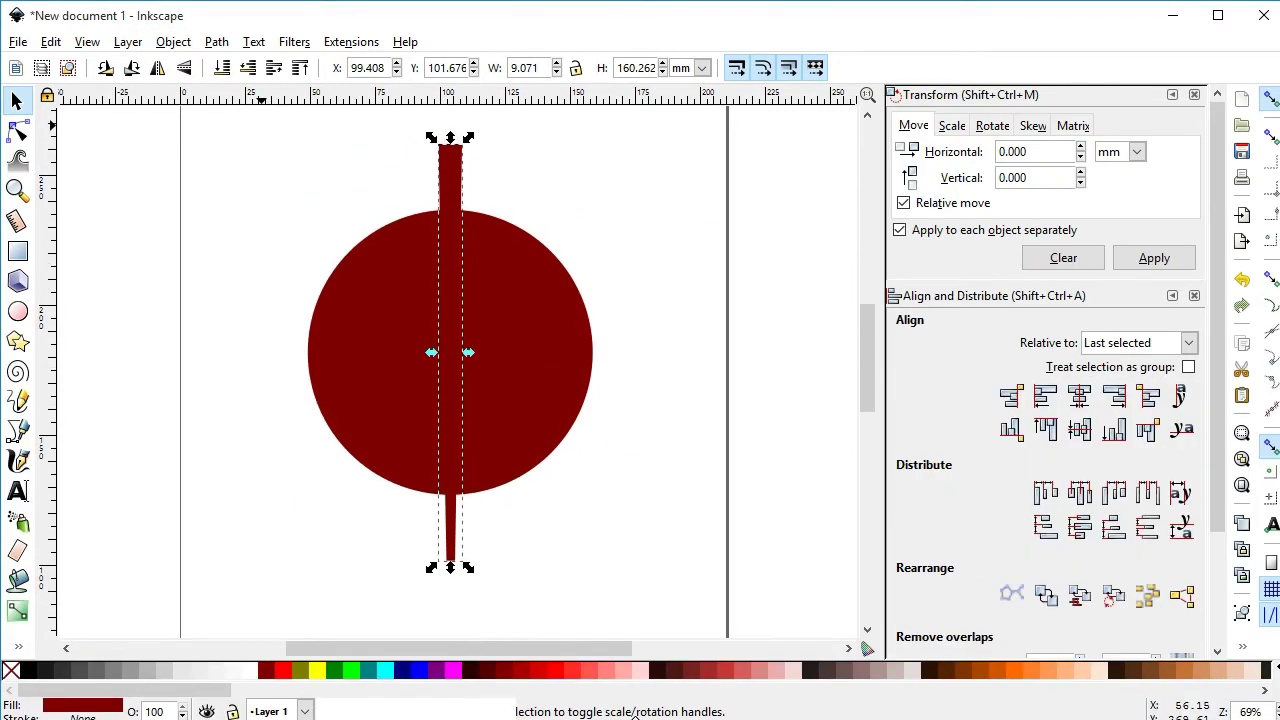
pyautogui.click(1225, 276)
pyautogui.click(1224, 269)
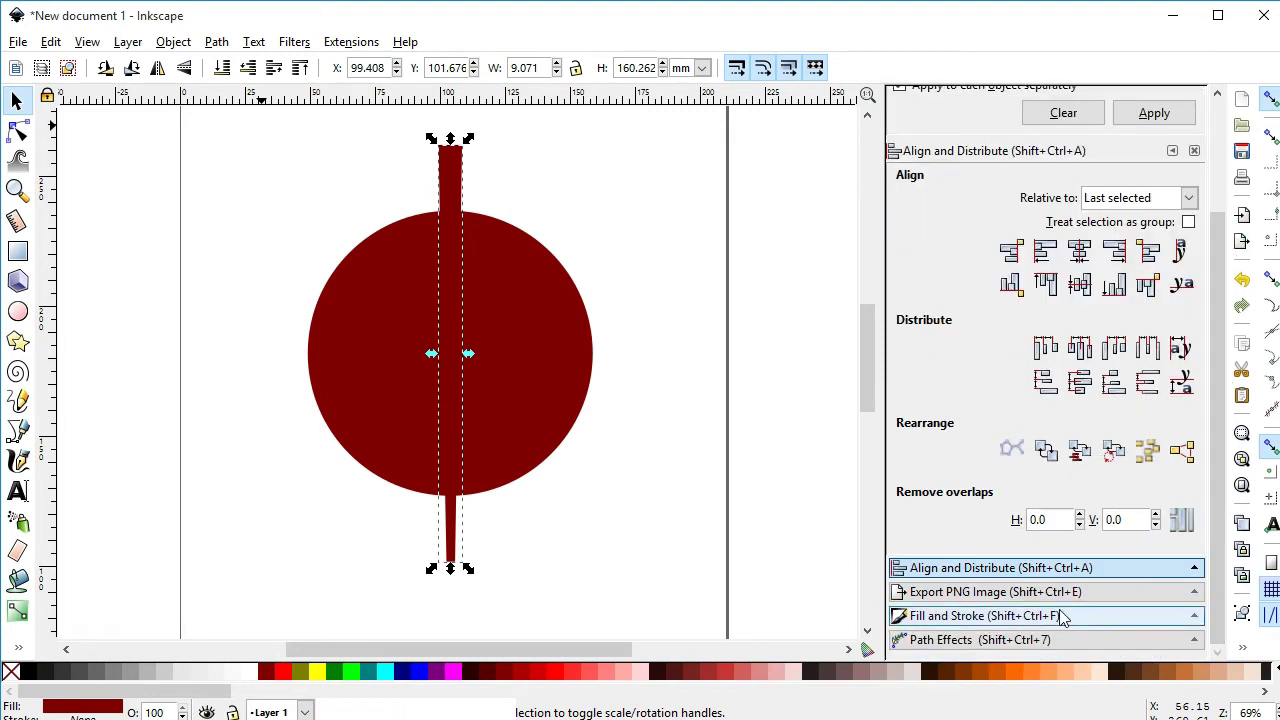
# Step: Colour the narrow bar green and reposition it as a stem over the ring
pyautogui.click(1226, 443)
pyautogui.click(1005, 130)
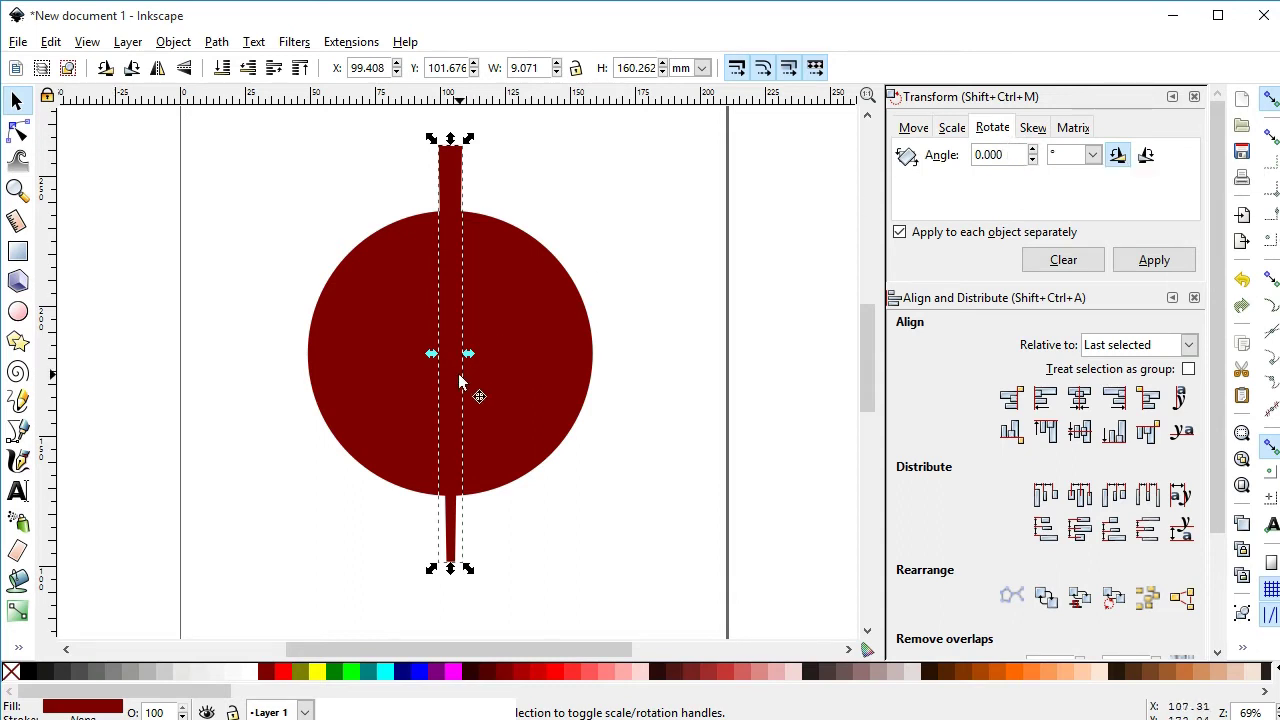
pyautogui.click(337, 672)
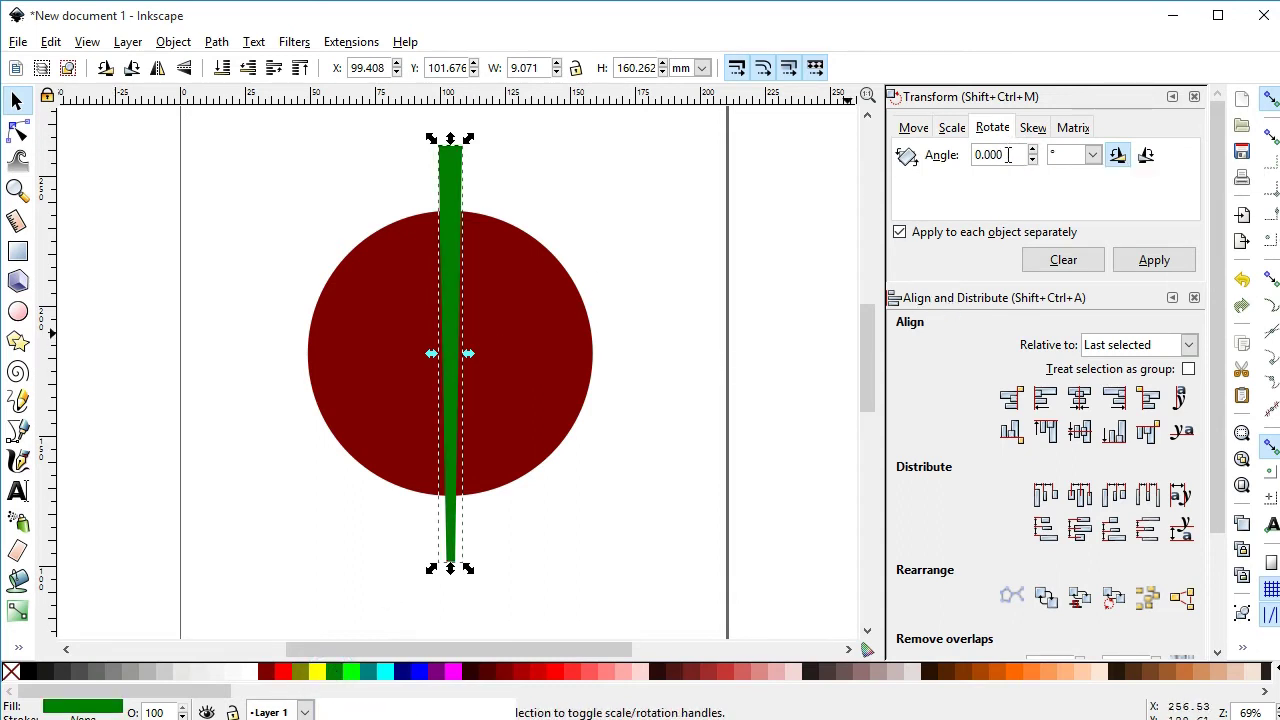
pyautogui.click(458, 391)
pyautogui.click(477, 141)
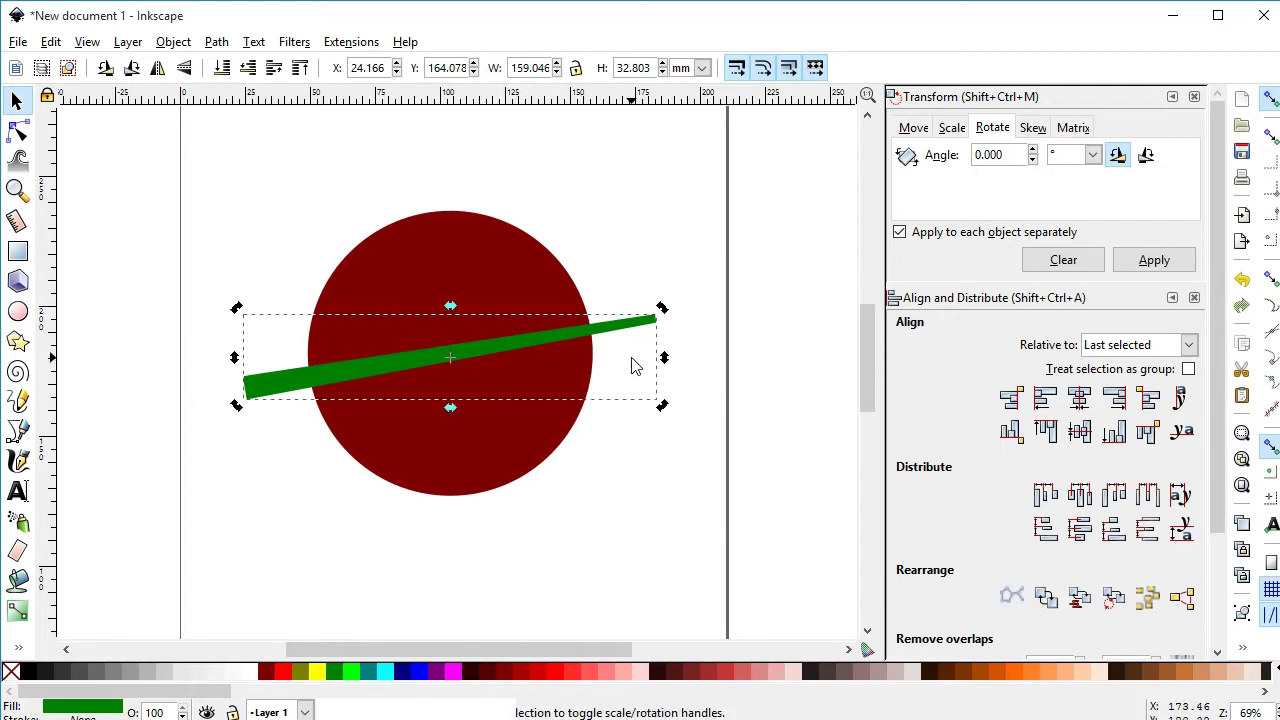
pyautogui.click(460, 464)
# Step: Duplicate the green stem and adjust the copies' placement, ending with a stem selected
pyautogui.click(454, 560)
pyautogui.click(462, 378)
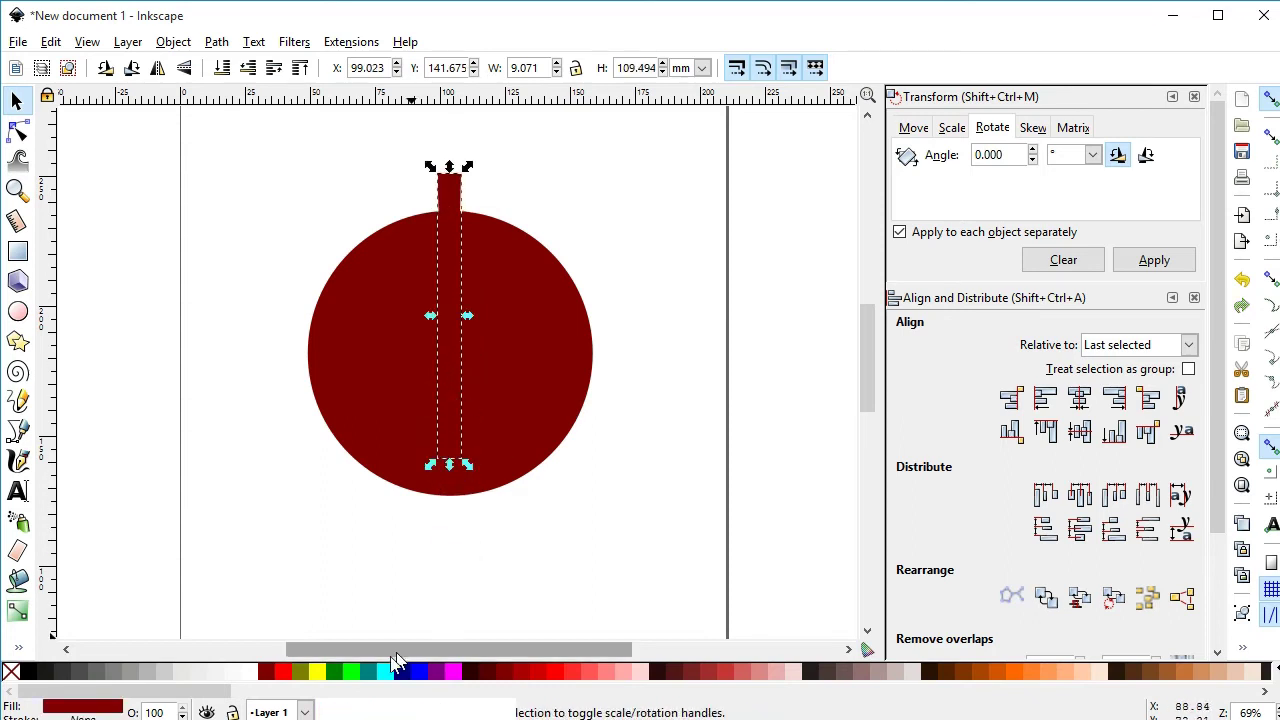
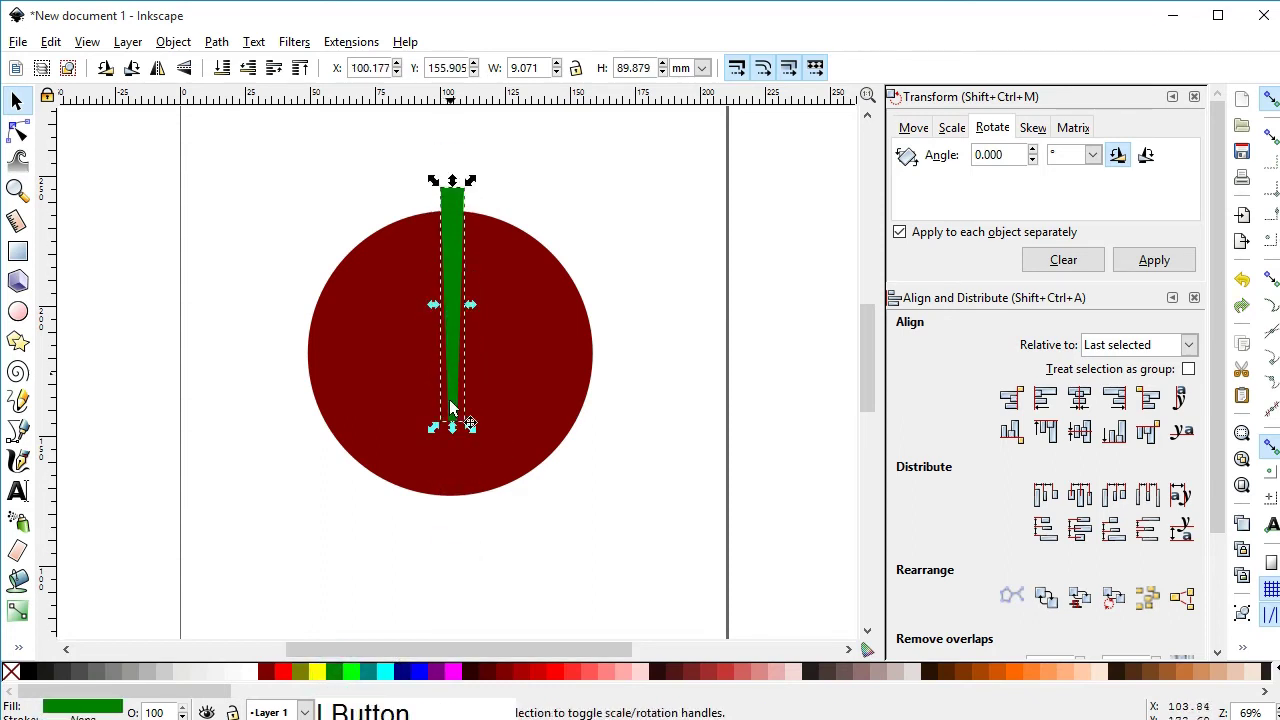
pyautogui.click(463, 343)
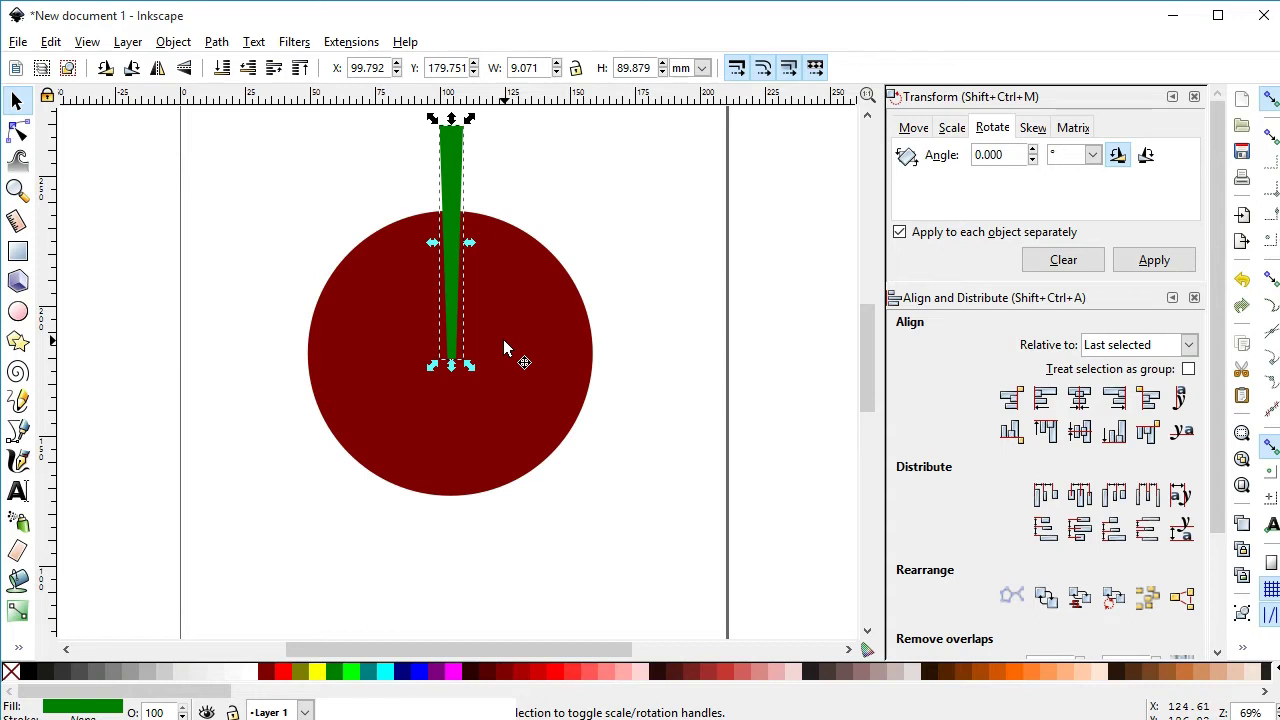
pyautogui.press('ctrl+d')
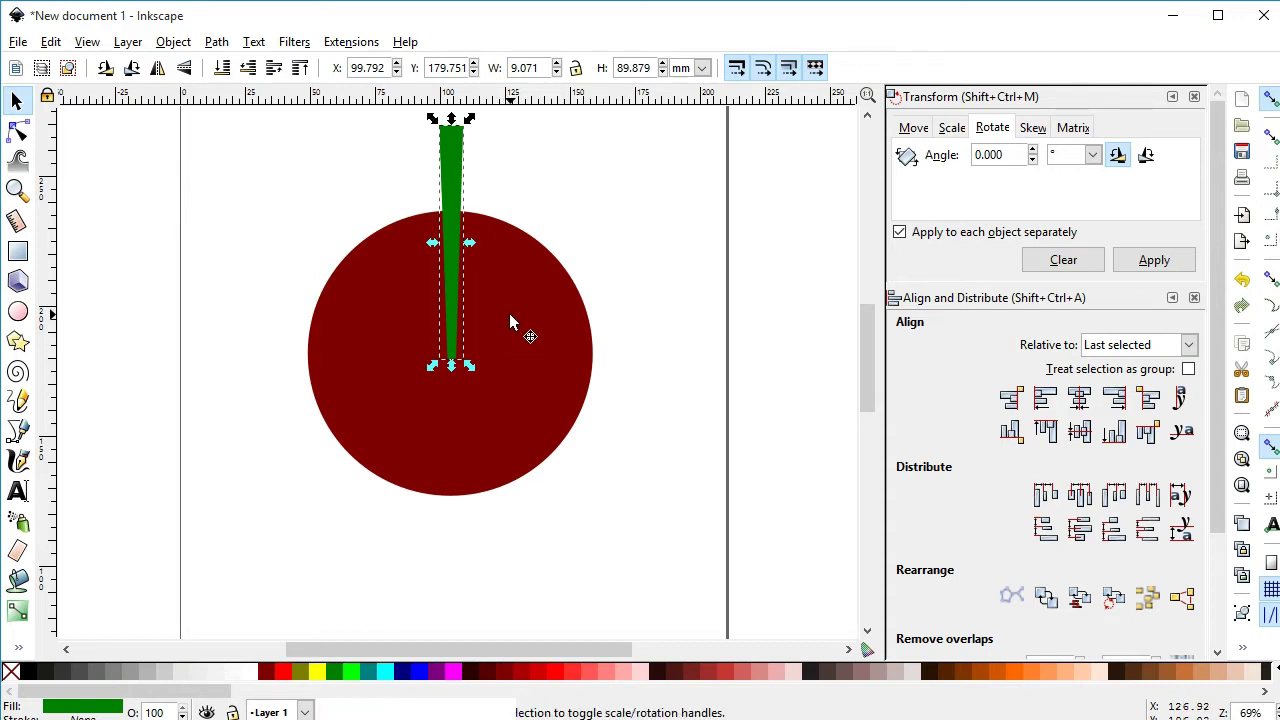
pyautogui.click(191, 70)
pyautogui.click(458, 307)
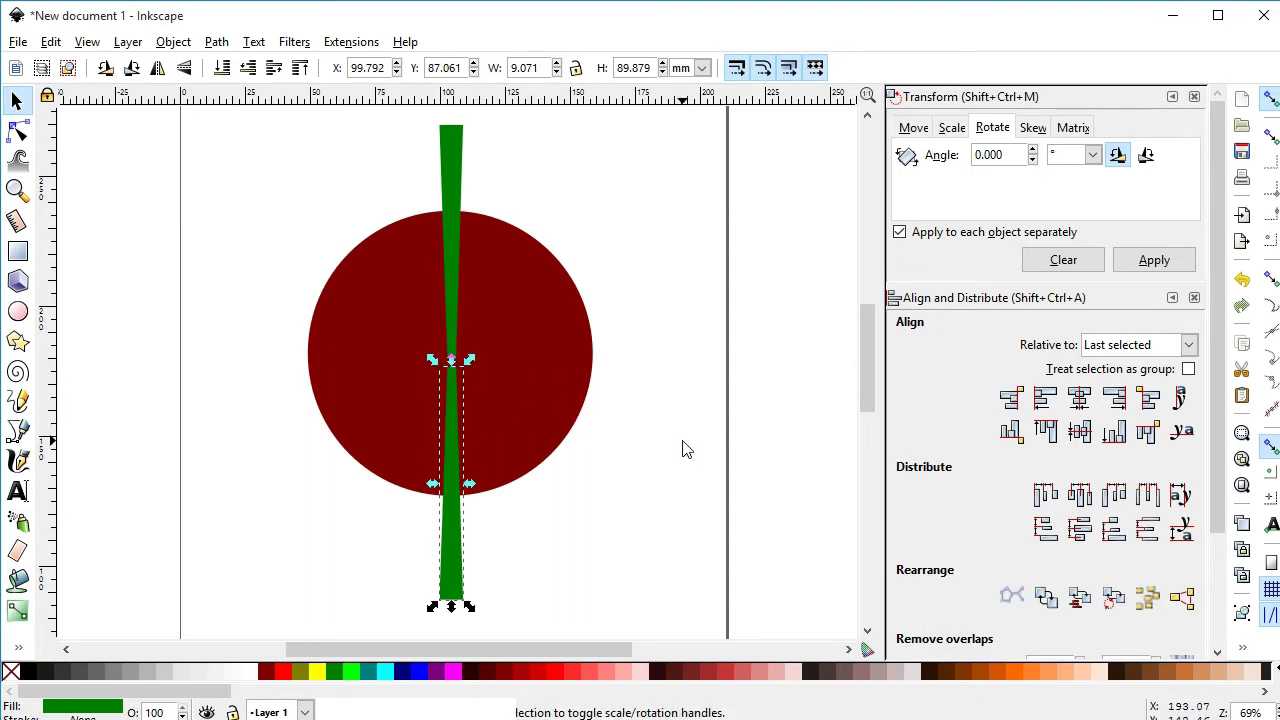
pyautogui.click(460, 182)
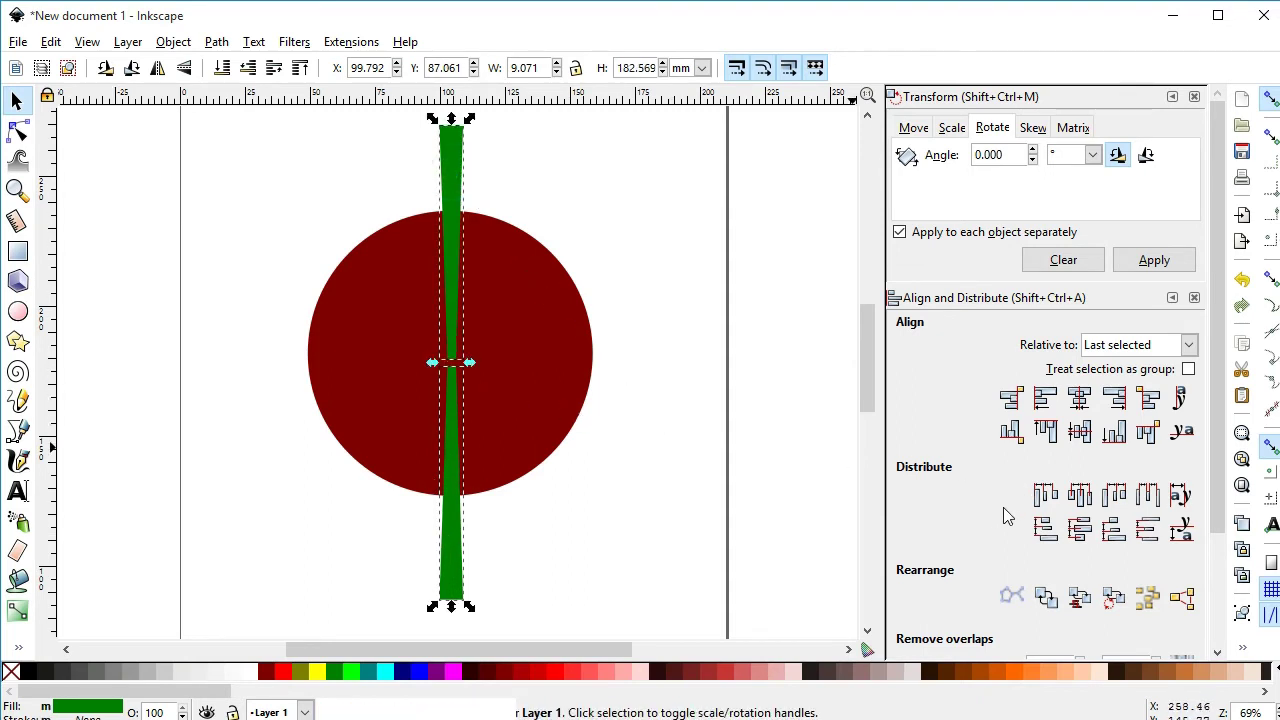
# Step: Snap the green stem's edge to the top edge of the ring with an edge-alignment button
pyautogui.click(1046, 502)
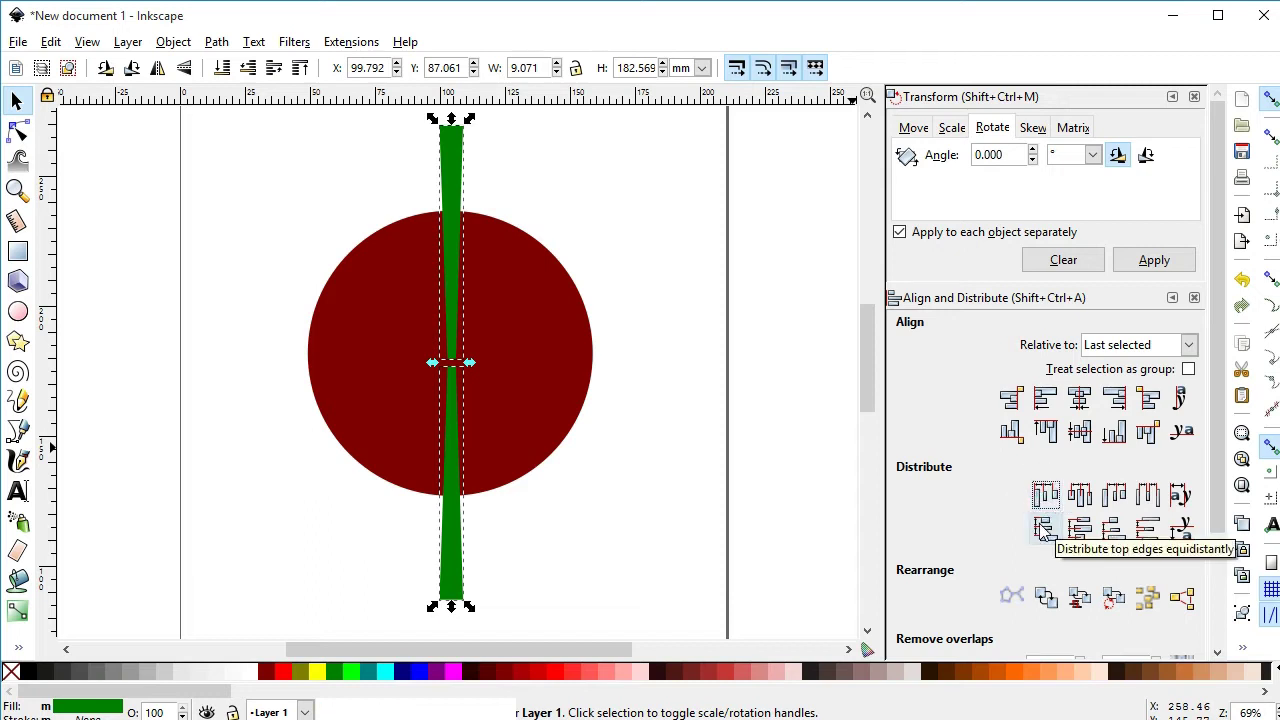
pyautogui.click(1156, 443)
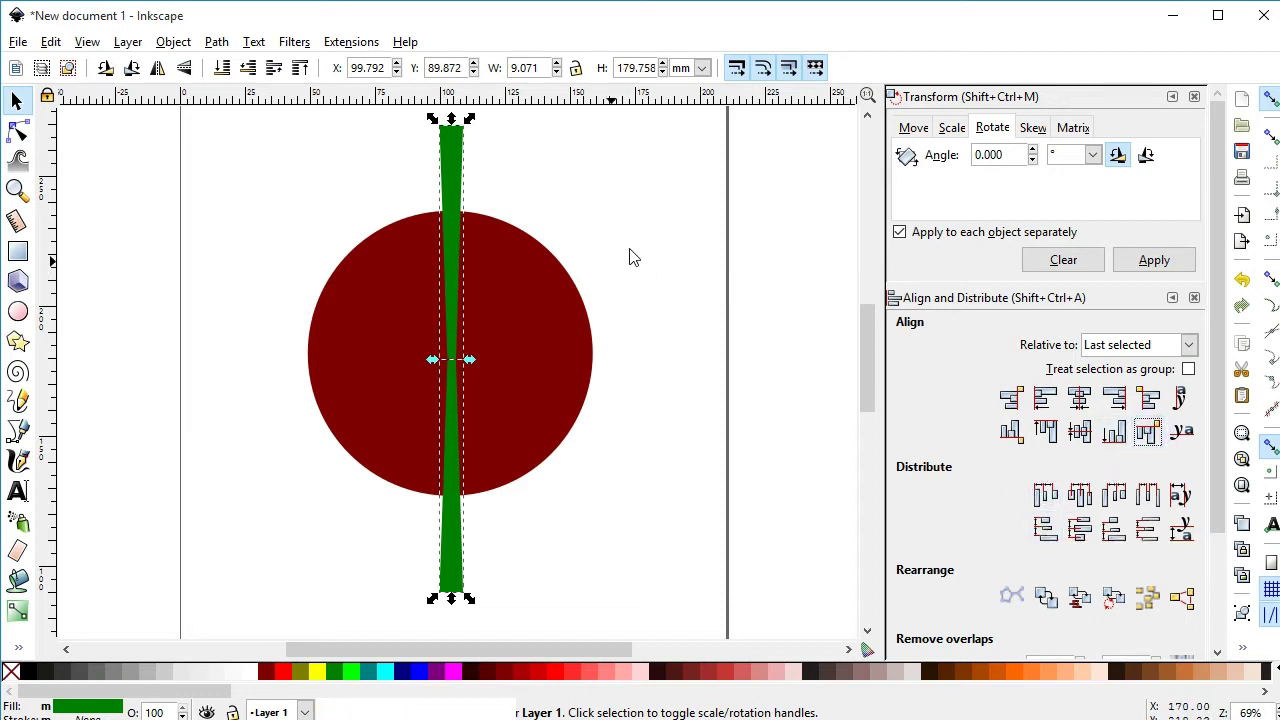
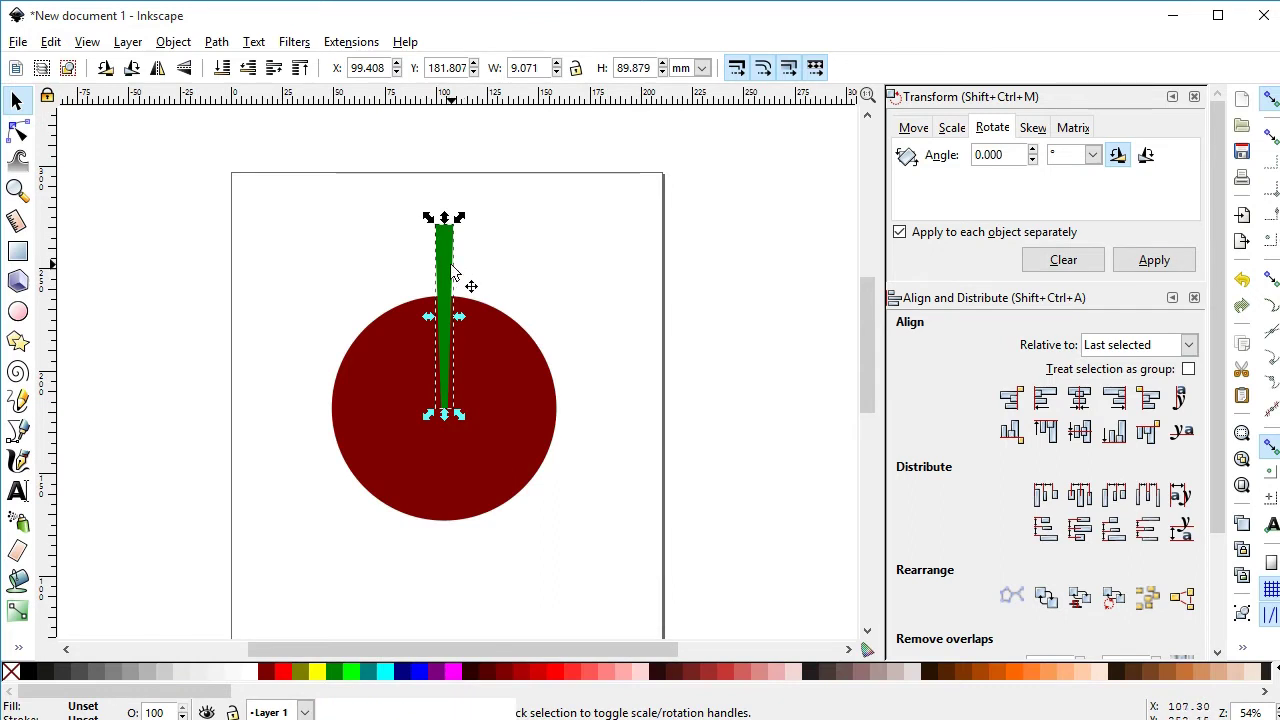
# Step: Rotate both green stems 40 degrees each with 'Apply to each object separately' enabled
pyautogui.click(452, 270)
pyautogui.click(322, 404)
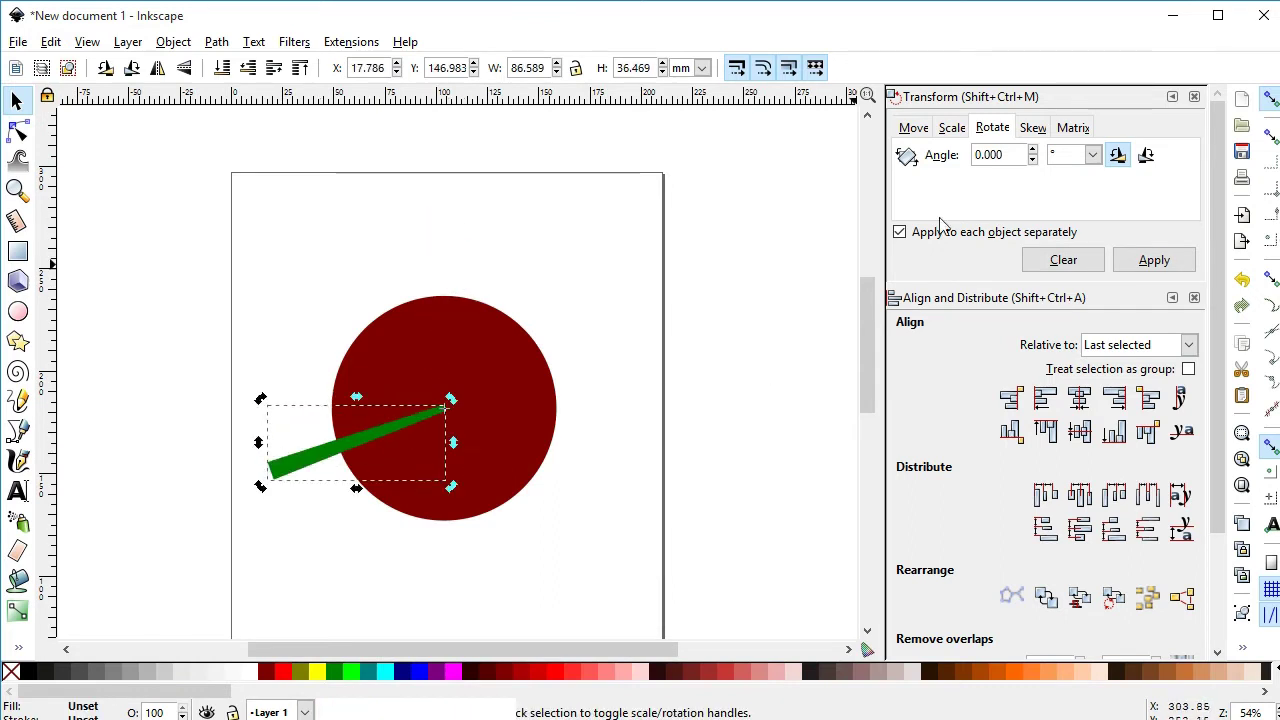
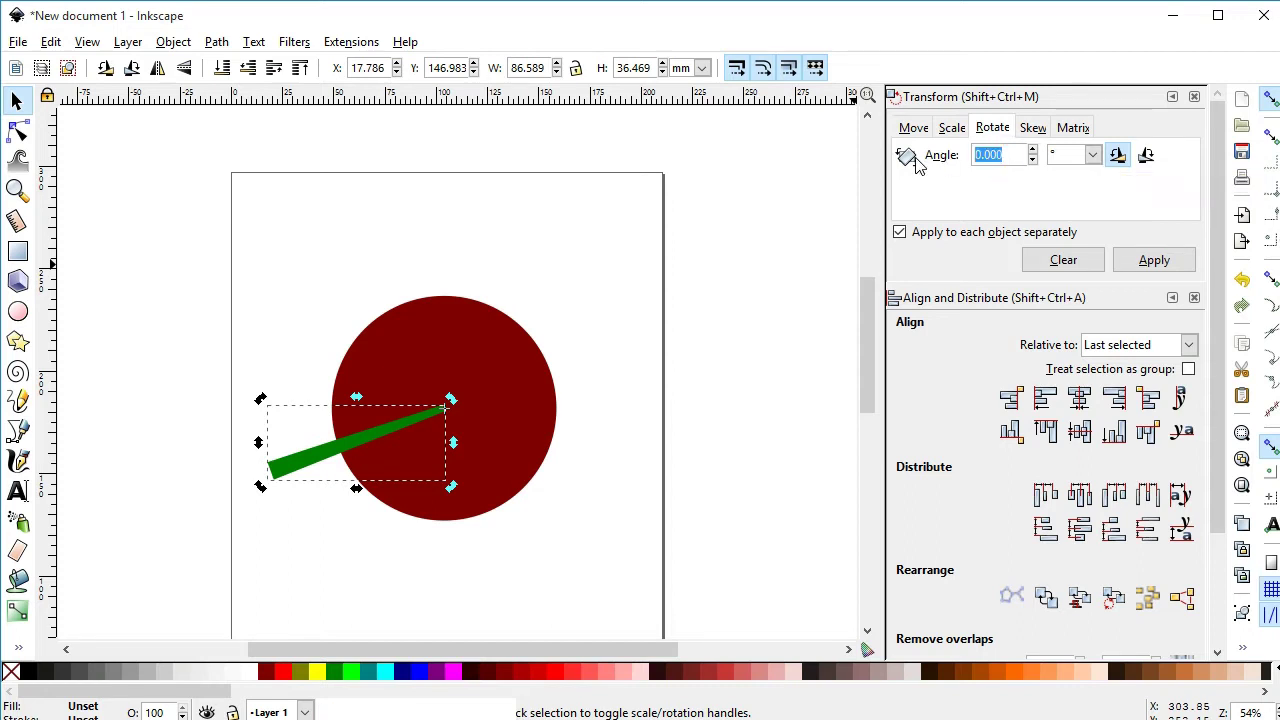
pyautogui.press('4')
pyautogui.press('0')
pyautogui.press('ctrl+d')
pyautogui.click(1163, 274)
pyautogui.press('ctrl+d')
pyautogui.click(1163, 274)
pyautogui.press('ctrl+d')
pyautogui.click(1163, 274)
pyautogui.click(1162, 268)
pyautogui.click(1162, 268)
pyautogui.press('ctrl+d')
pyautogui.click(1162, 268)
pyautogui.press('ctrl+d')
pyautogui.click(1162, 268)
pyautogui.press('ctrl+d')
pyautogui.click(1162, 268)
pyautogui.click(591, 203)
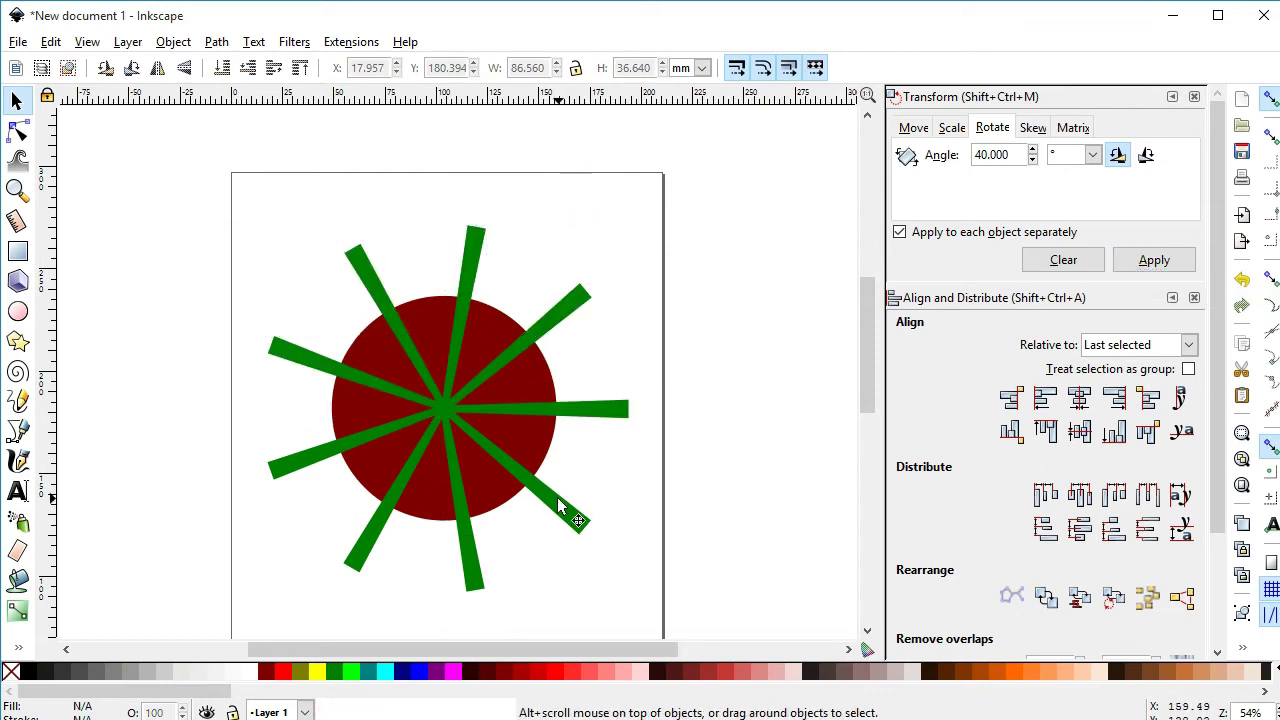
pyautogui.click(203, 203)
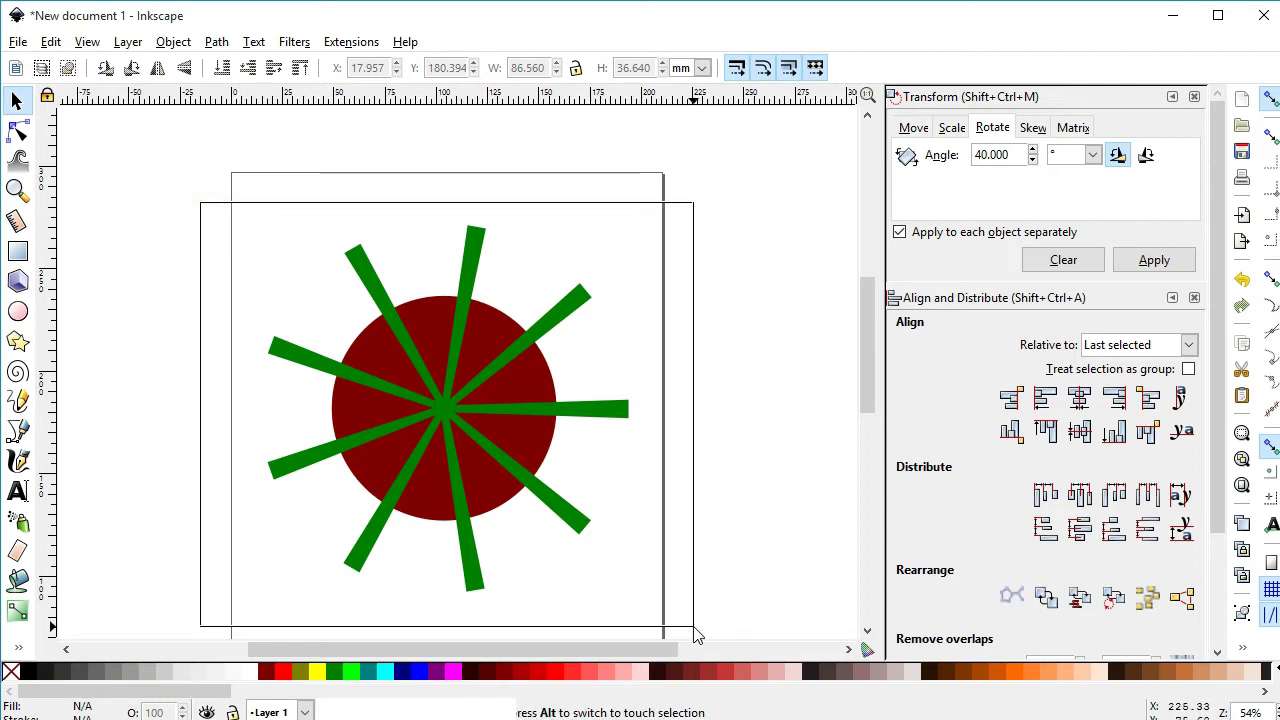
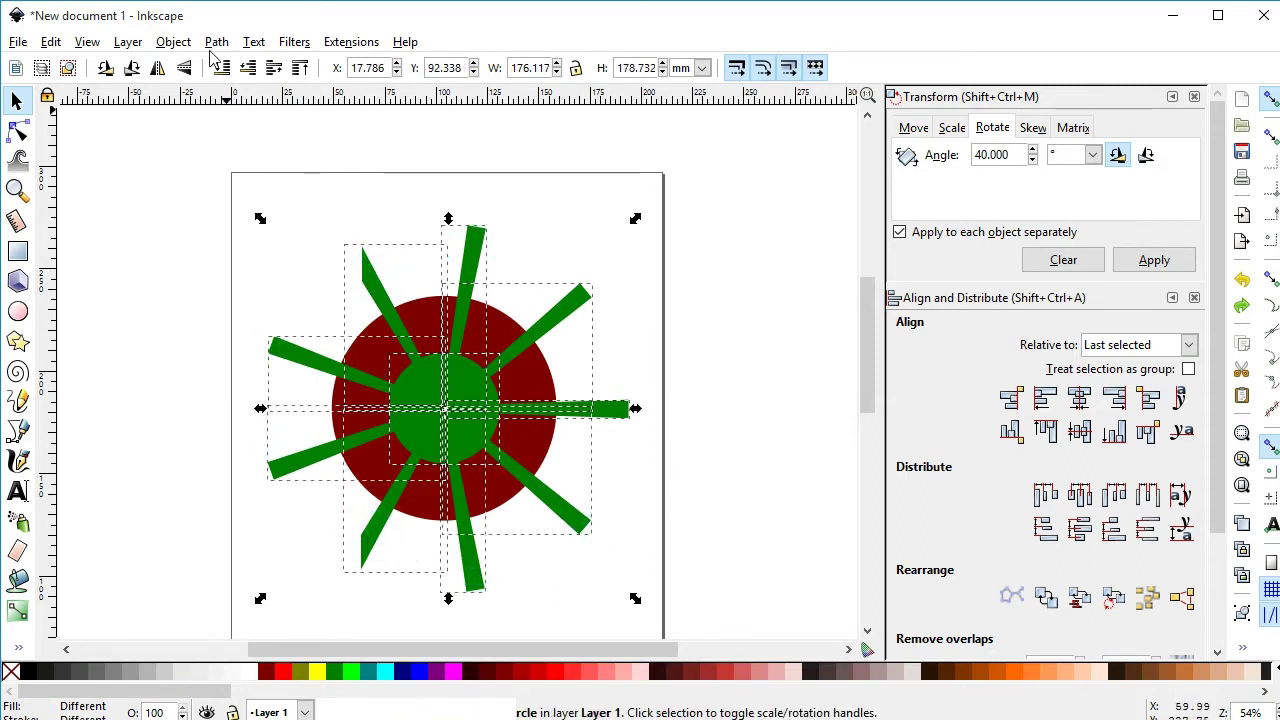
# Step: Select all shapes — ring and tilted stems — and bring up the Path combining operations
pyautogui.click(219, 49)
pyautogui.click(244, 173)
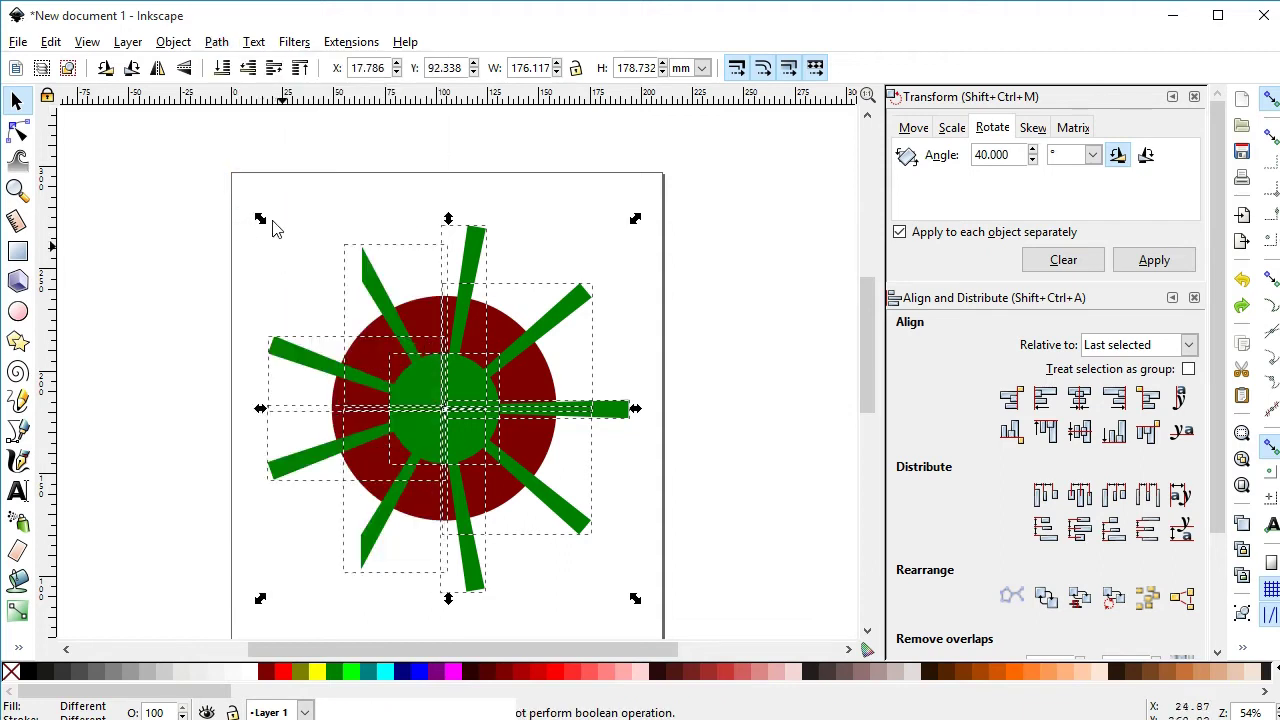
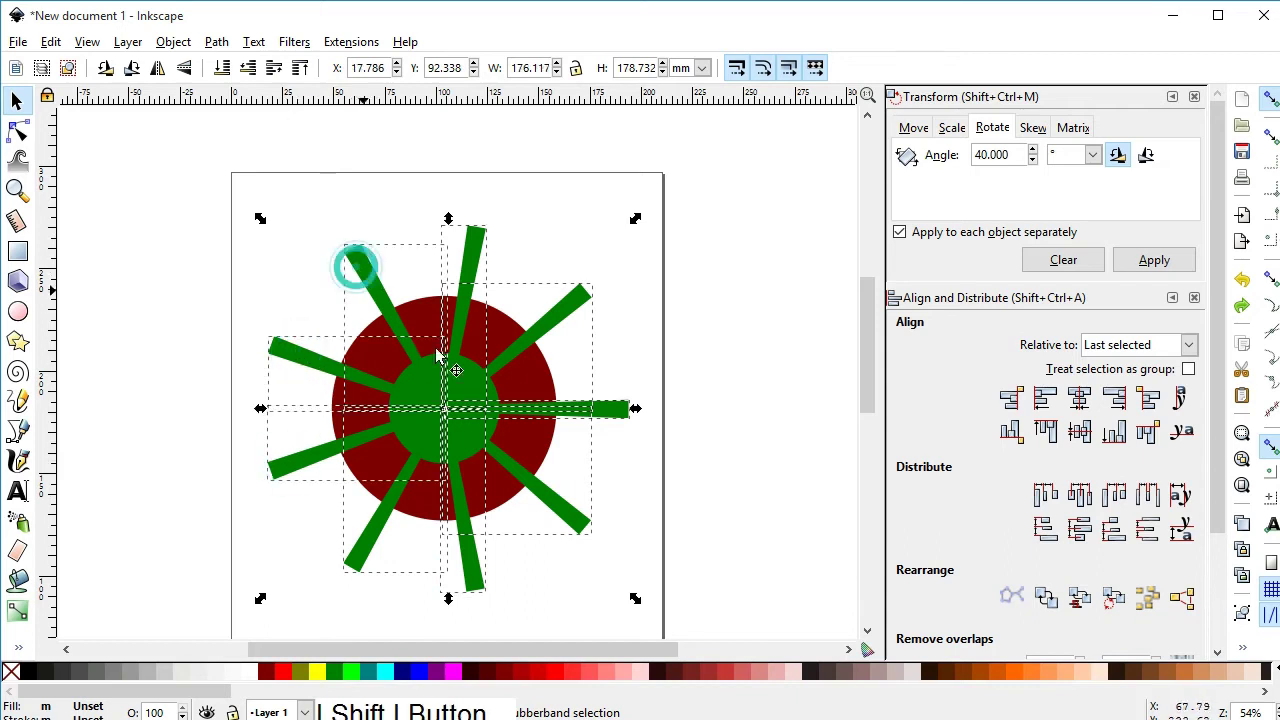
pyautogui.click(225, 48)
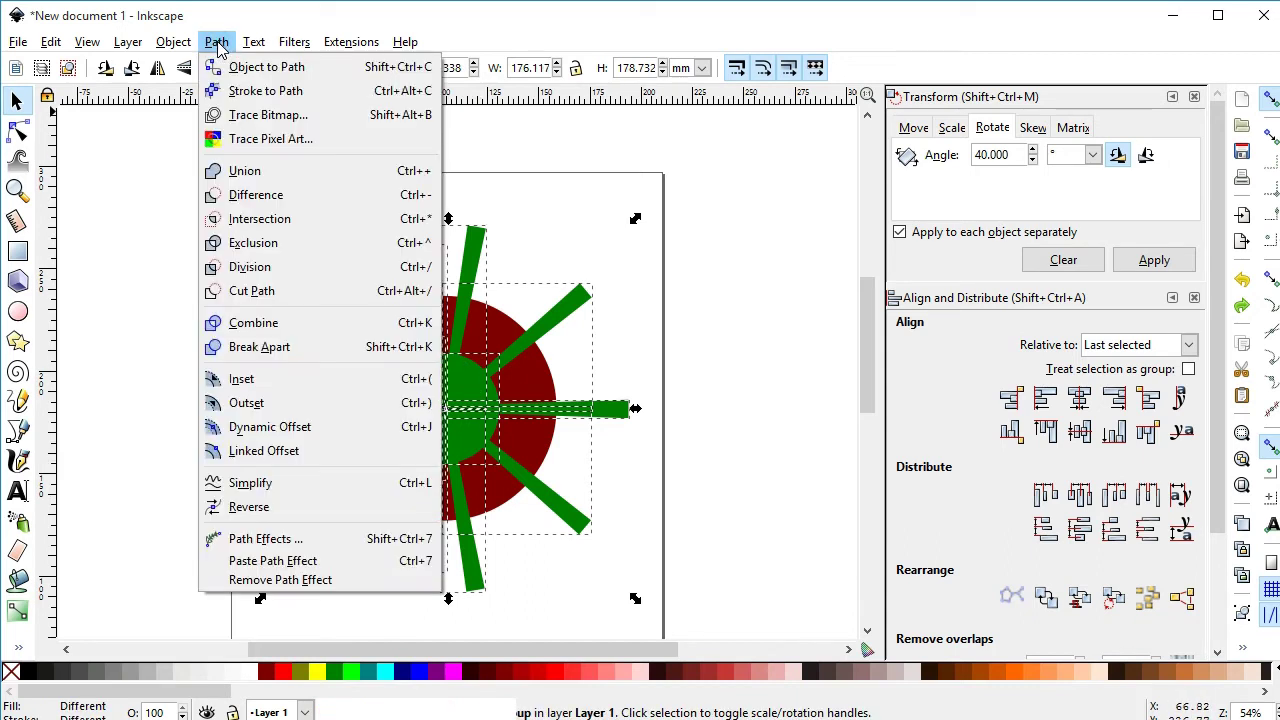
pyautogui.click(252, 75)
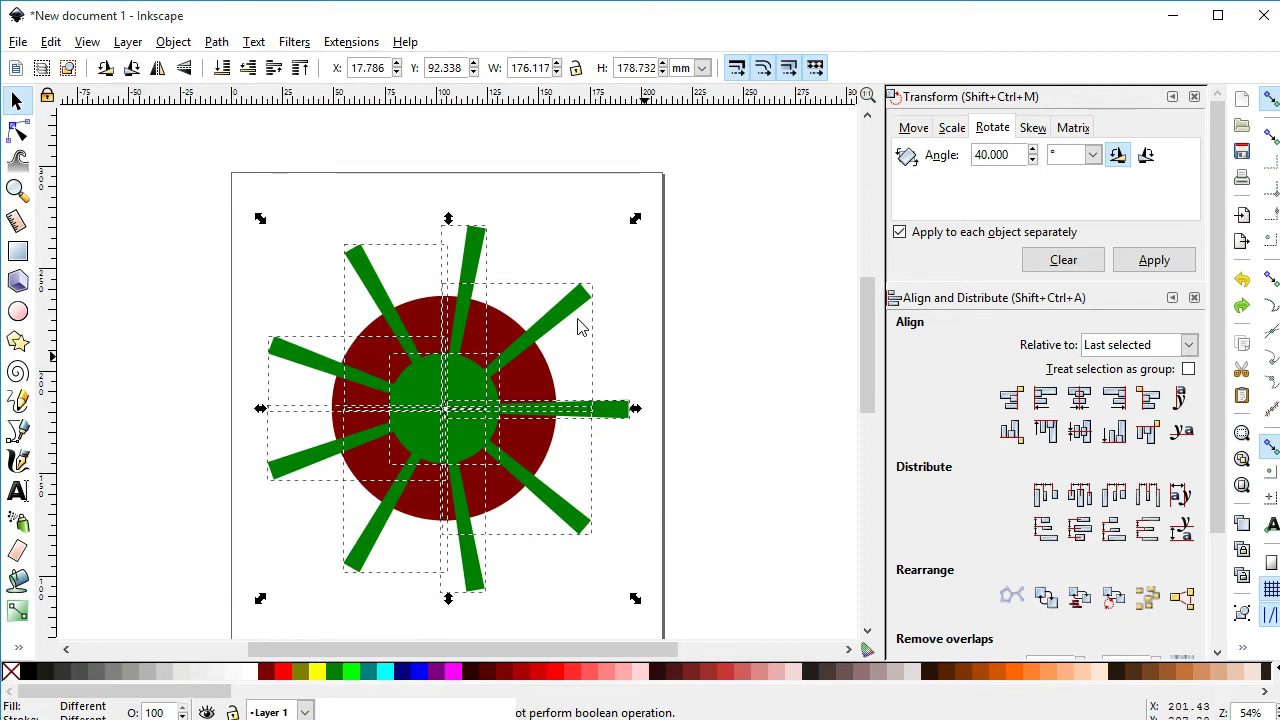
pyautogui.click(185, 51)
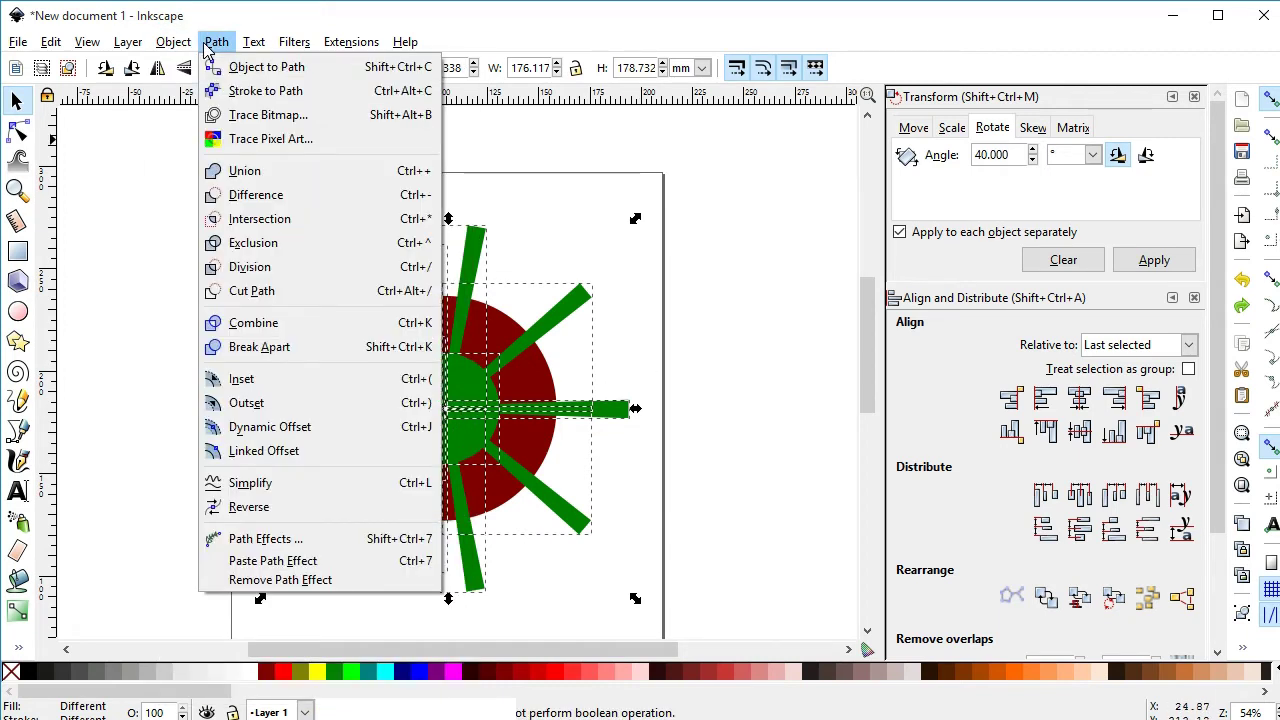
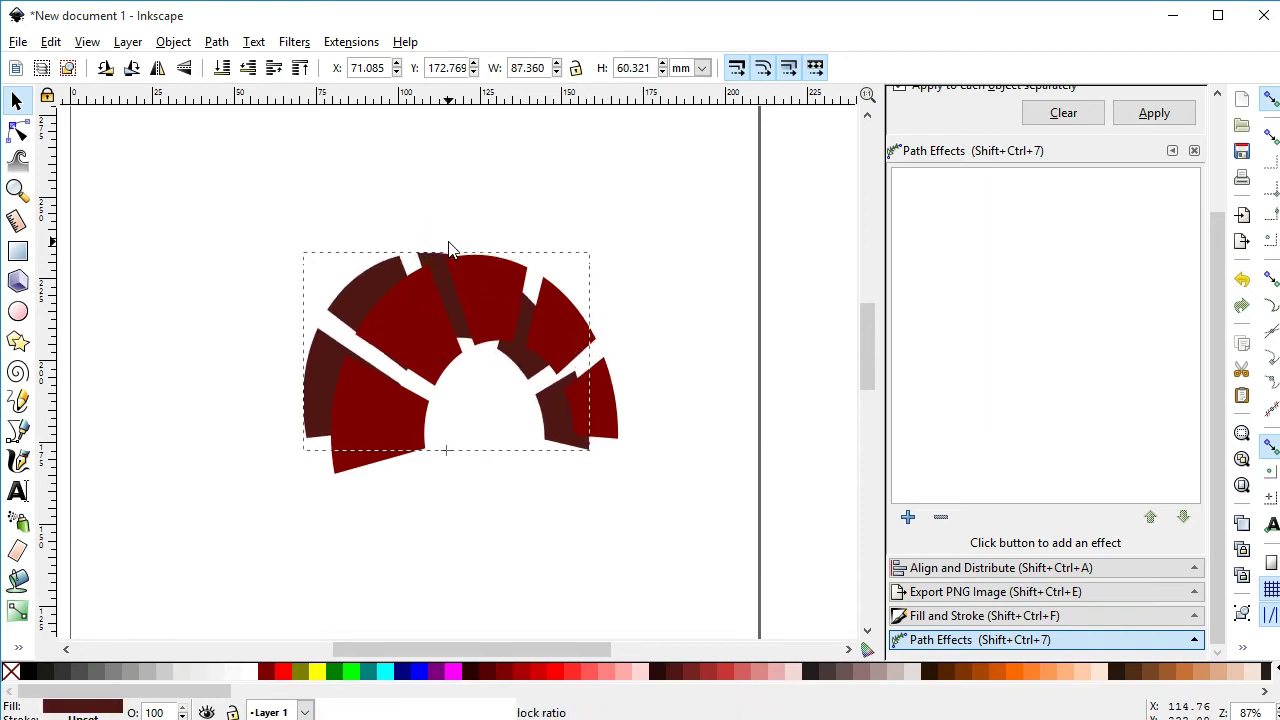
# Step: Deselect the dark red combined shape after saving the drawing as circle.svg
pyautogui.click(516, 228)
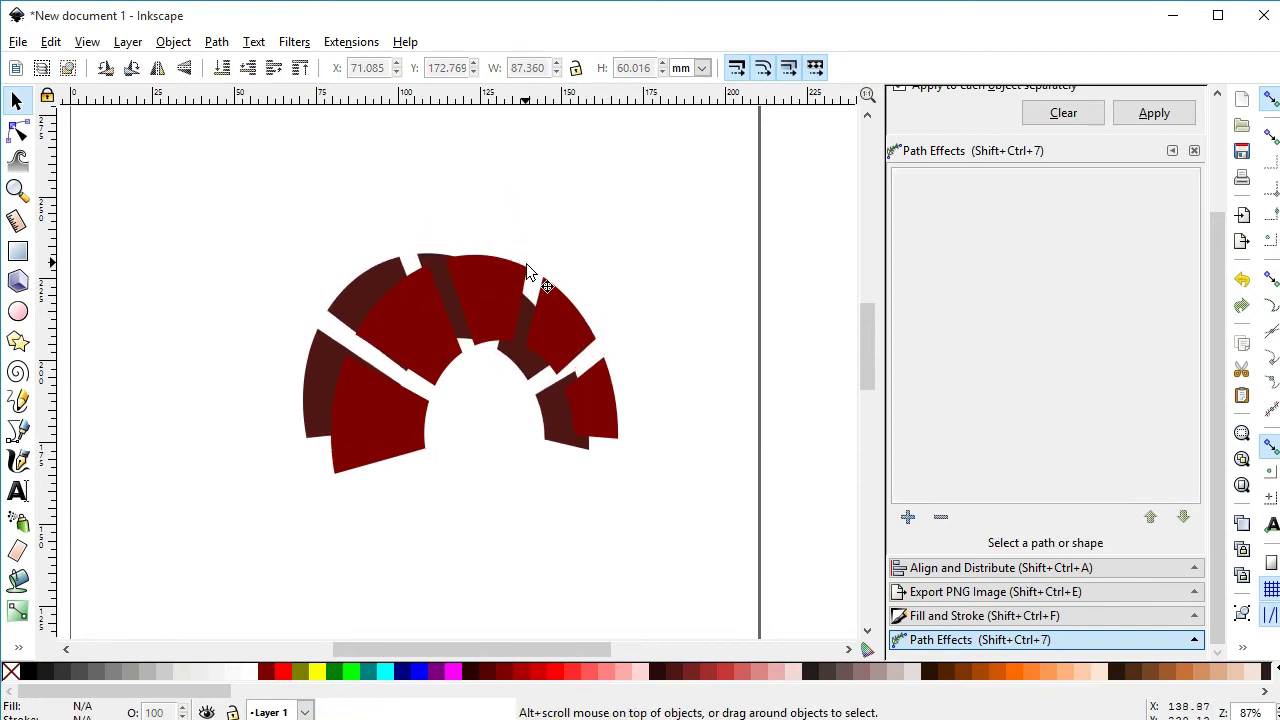
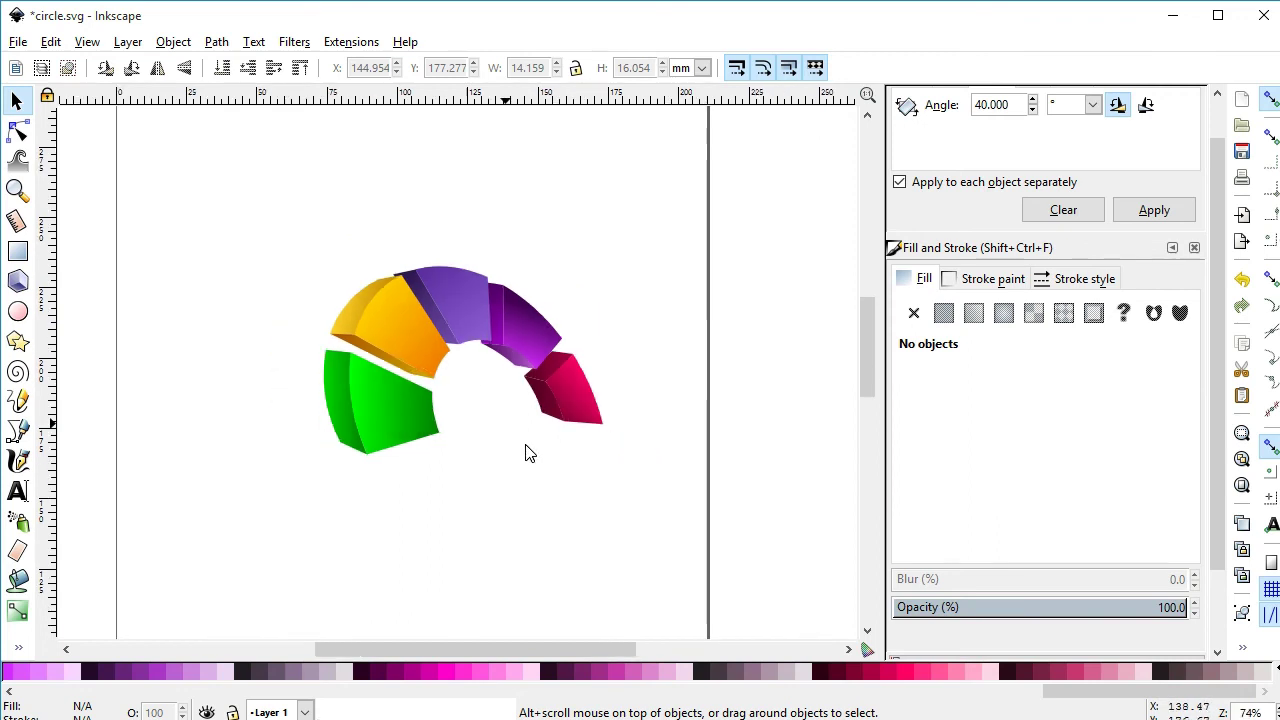
# Step: Select the faceted purple and yellow shape group on the page and duplicate it
pyautogui.click(287, 370)
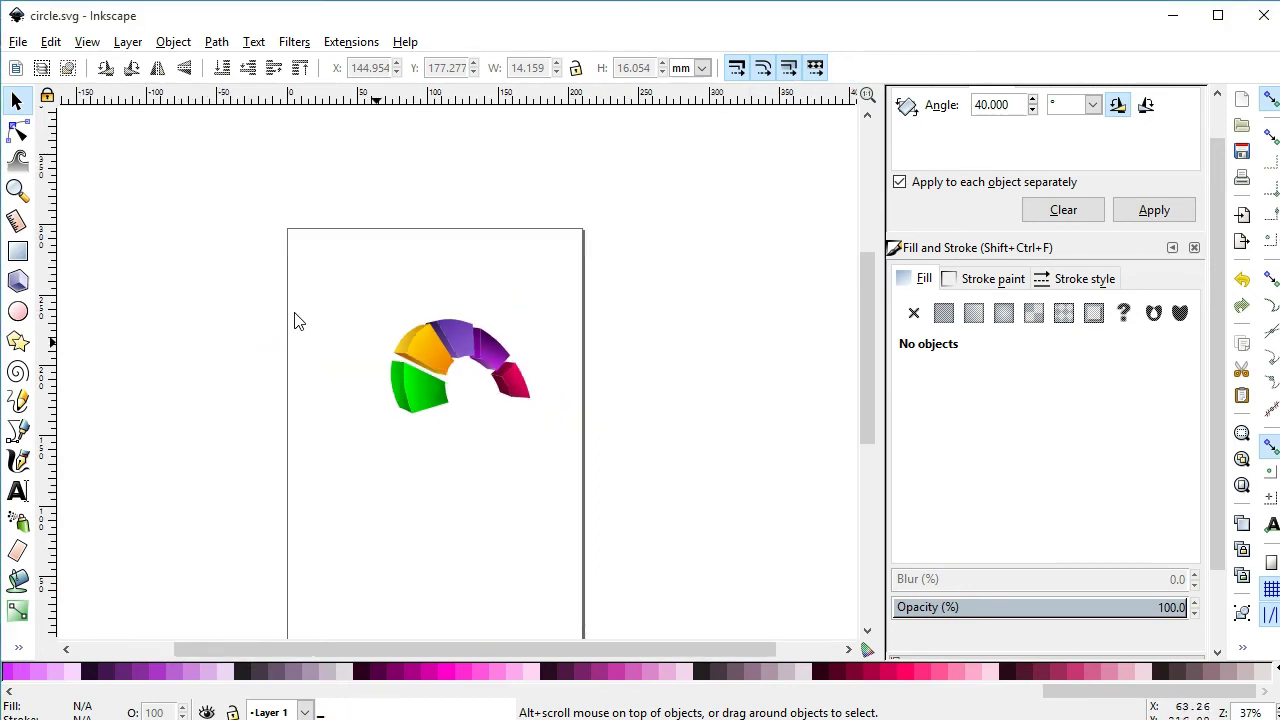
pyautogui.click(353, 321)
pyautogui.press('ctrl+d')
pyautogui.click(469, 346)
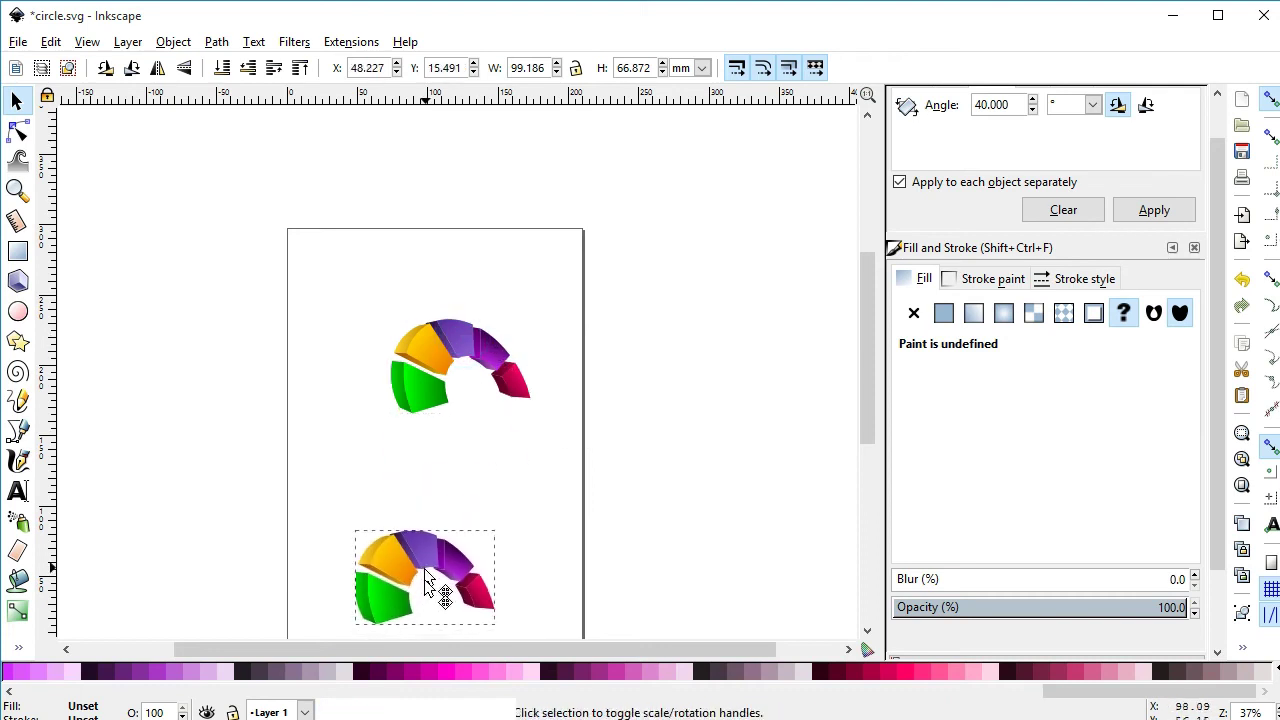
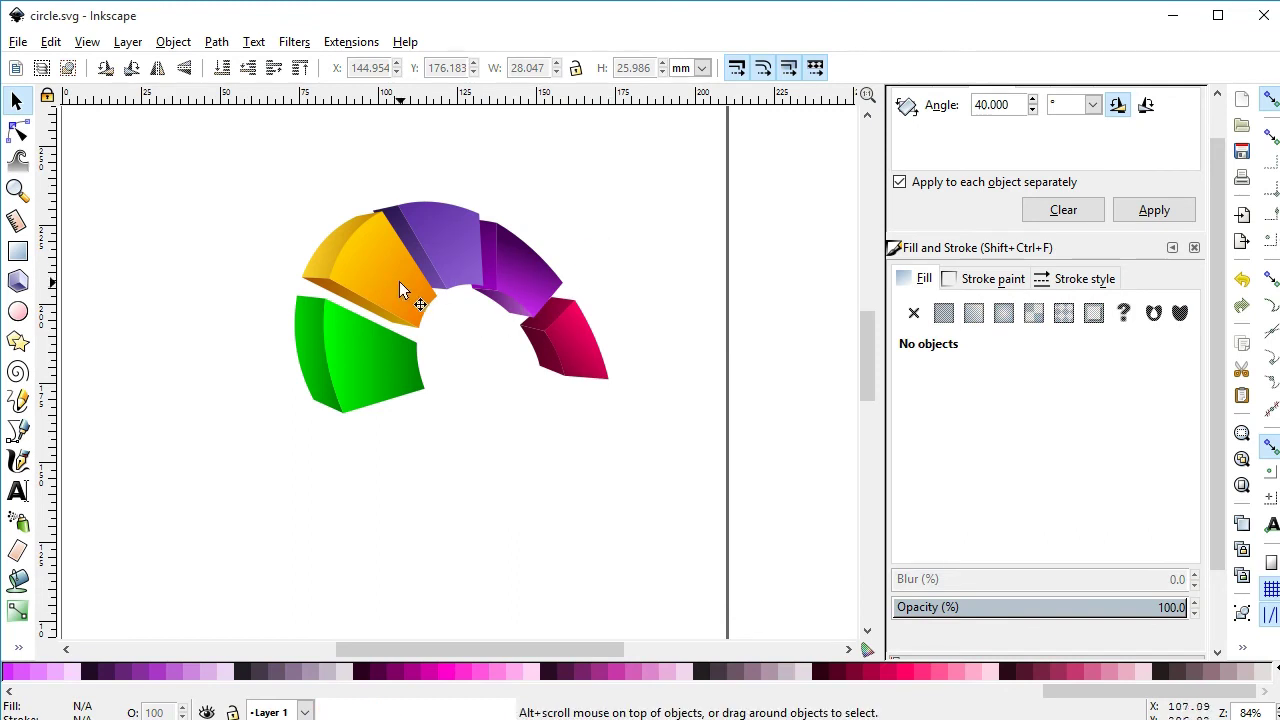
# Step: Drag each purple and yellow facet piece into one overlapping cluster
pyautogui.click(385, 331)
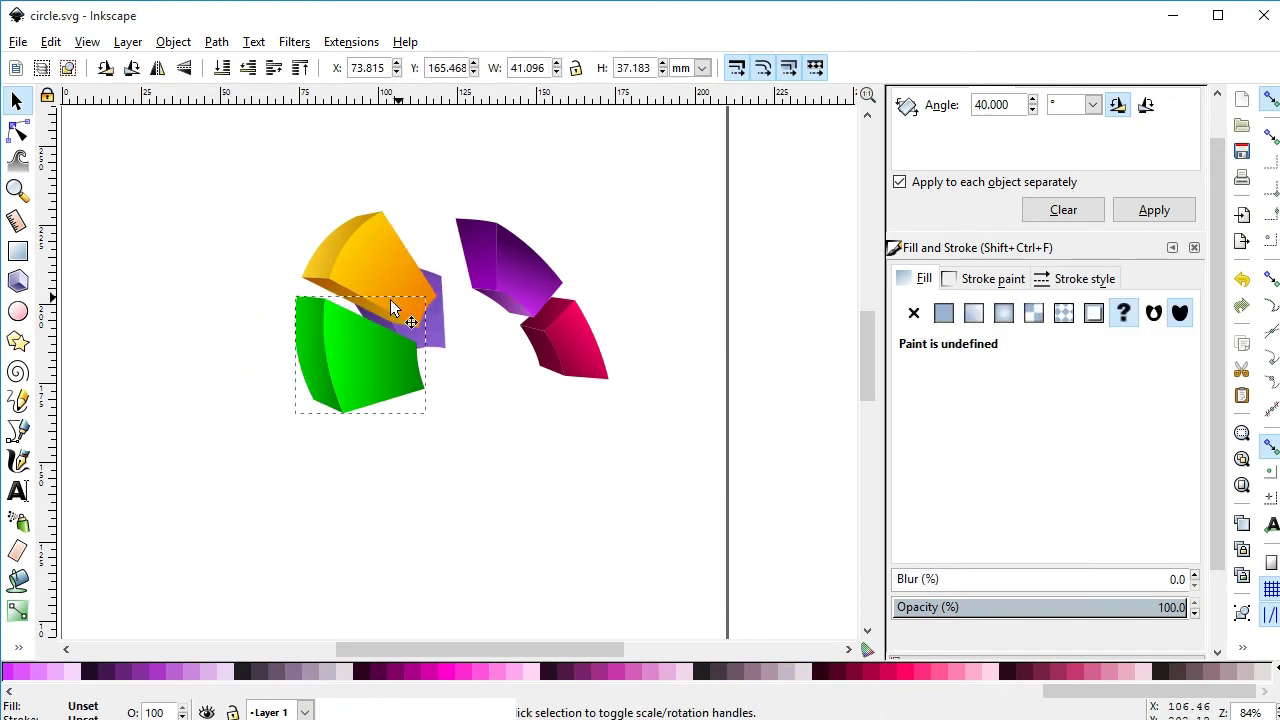
pyautogui.click(401, 324)
pyautogui.click(357, 373)
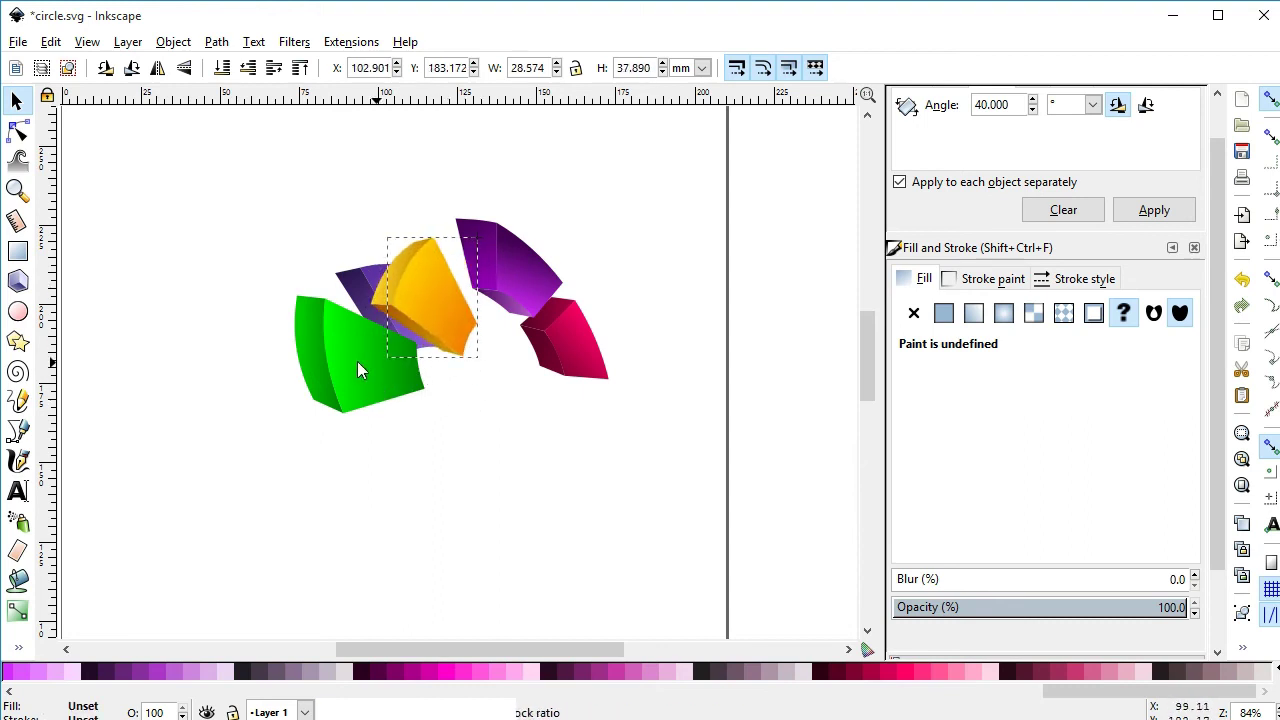
pyautogui.click(331, 422)
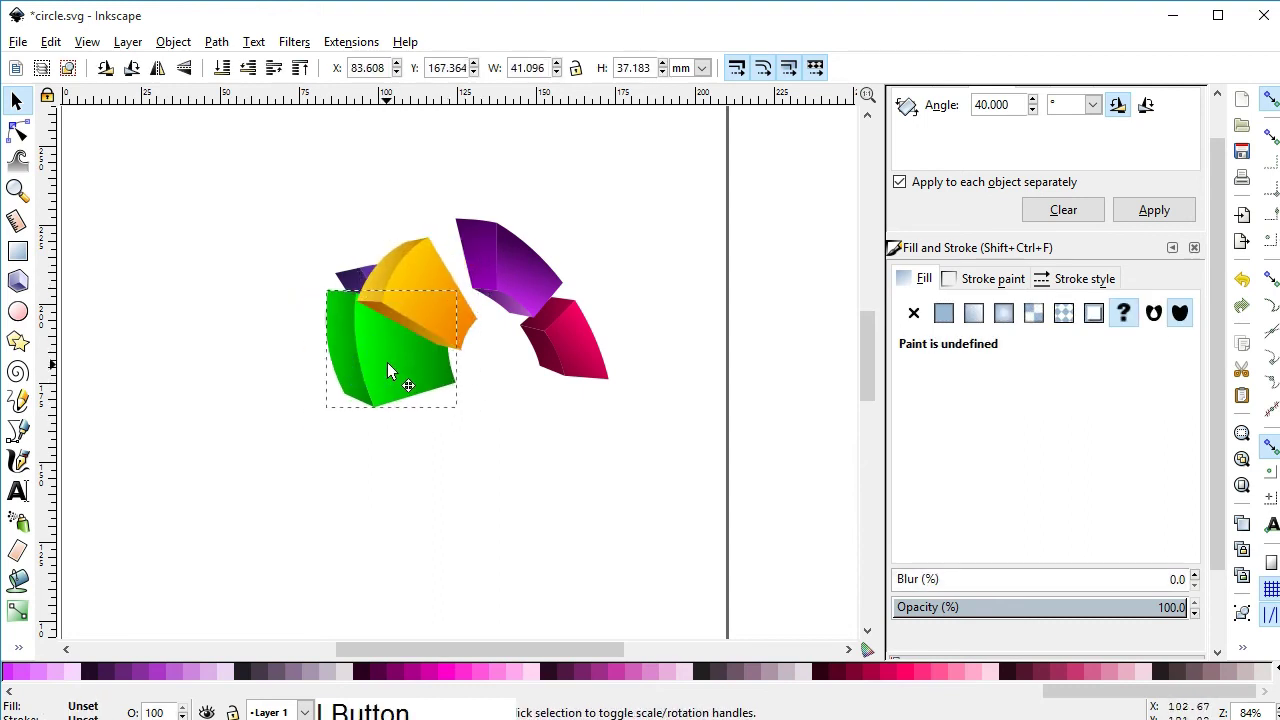
pyautogui.click(522, 408)
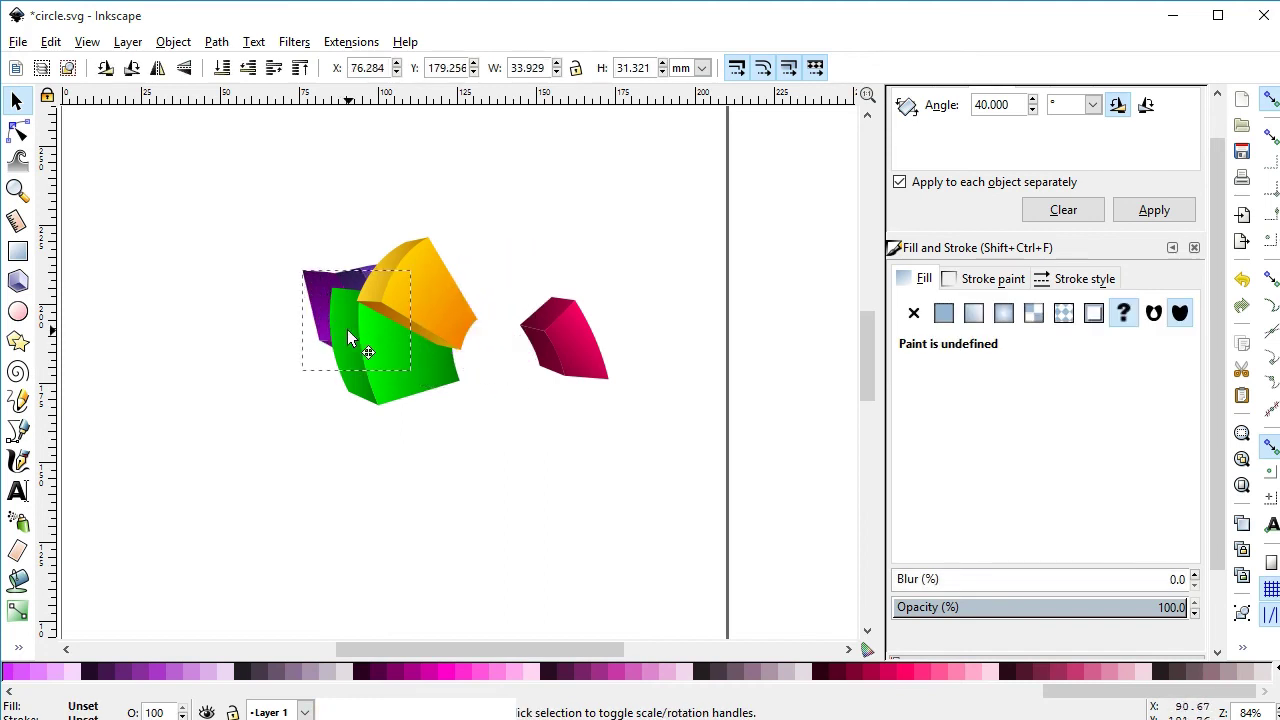
pyautogui.click(570, 360)
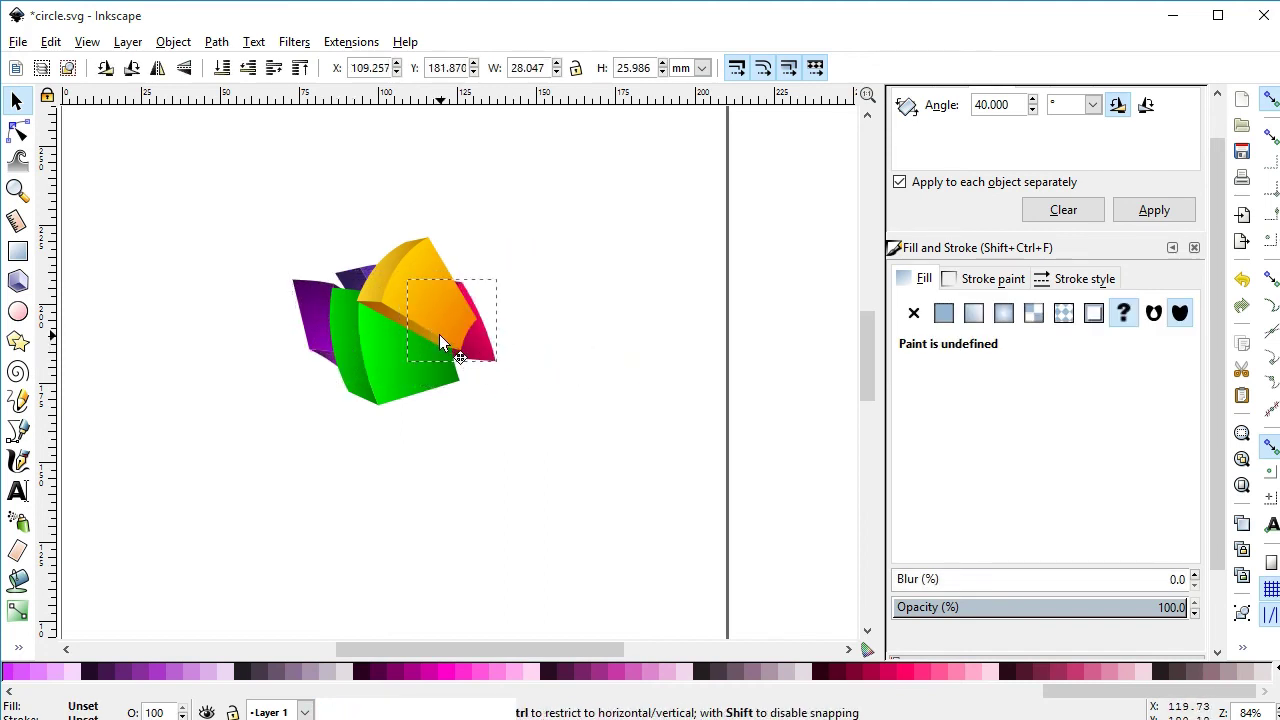
pyautogui.click(451, 396)
pyautogui.click(372, 340)
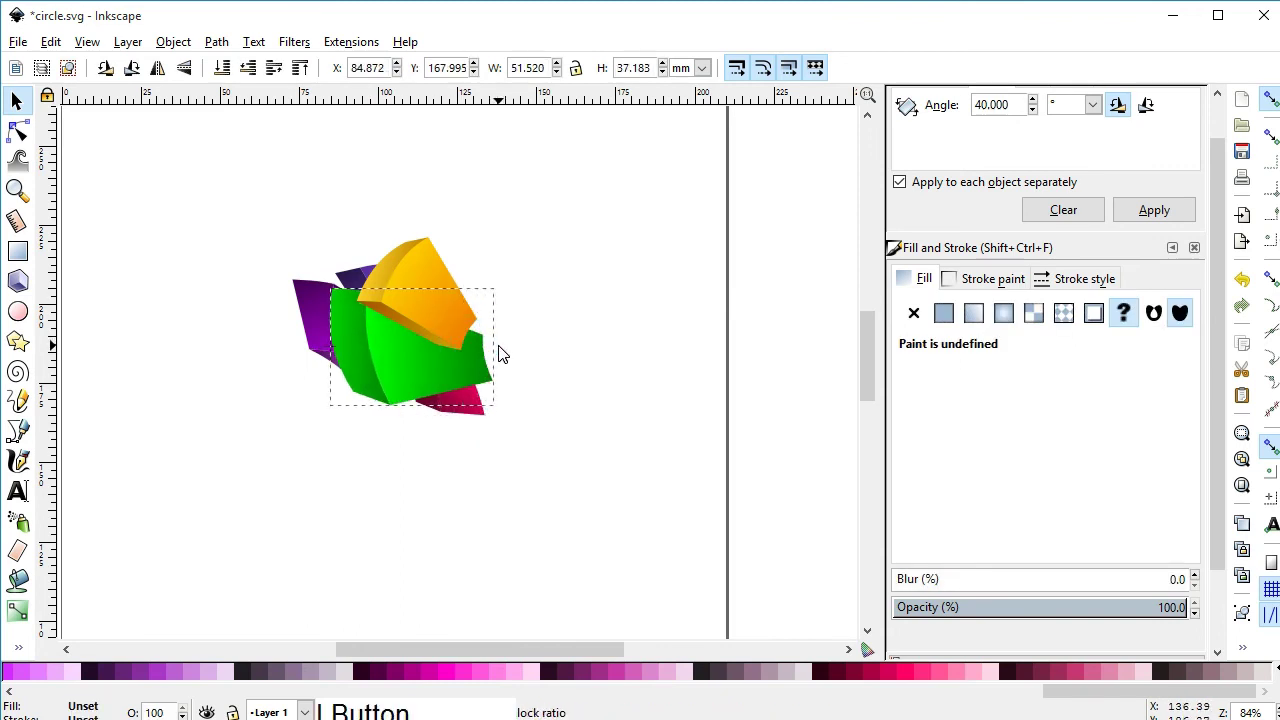
pyautogui.click(323, 322)
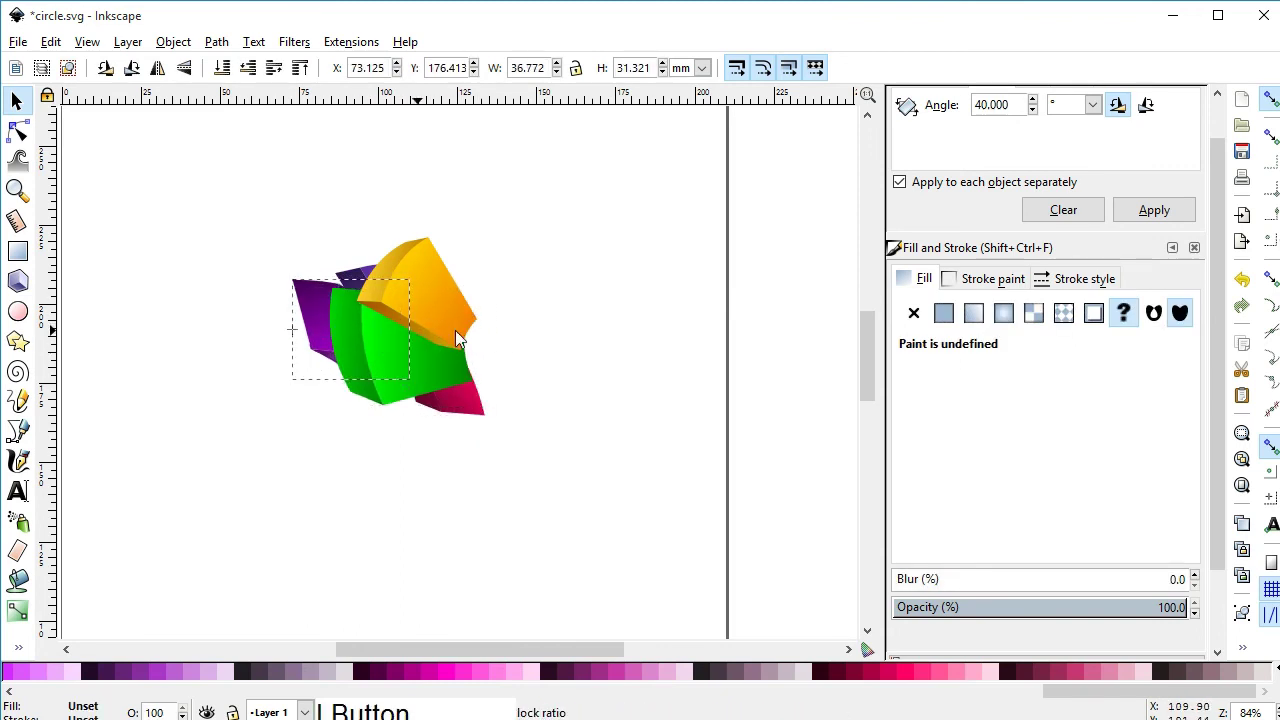
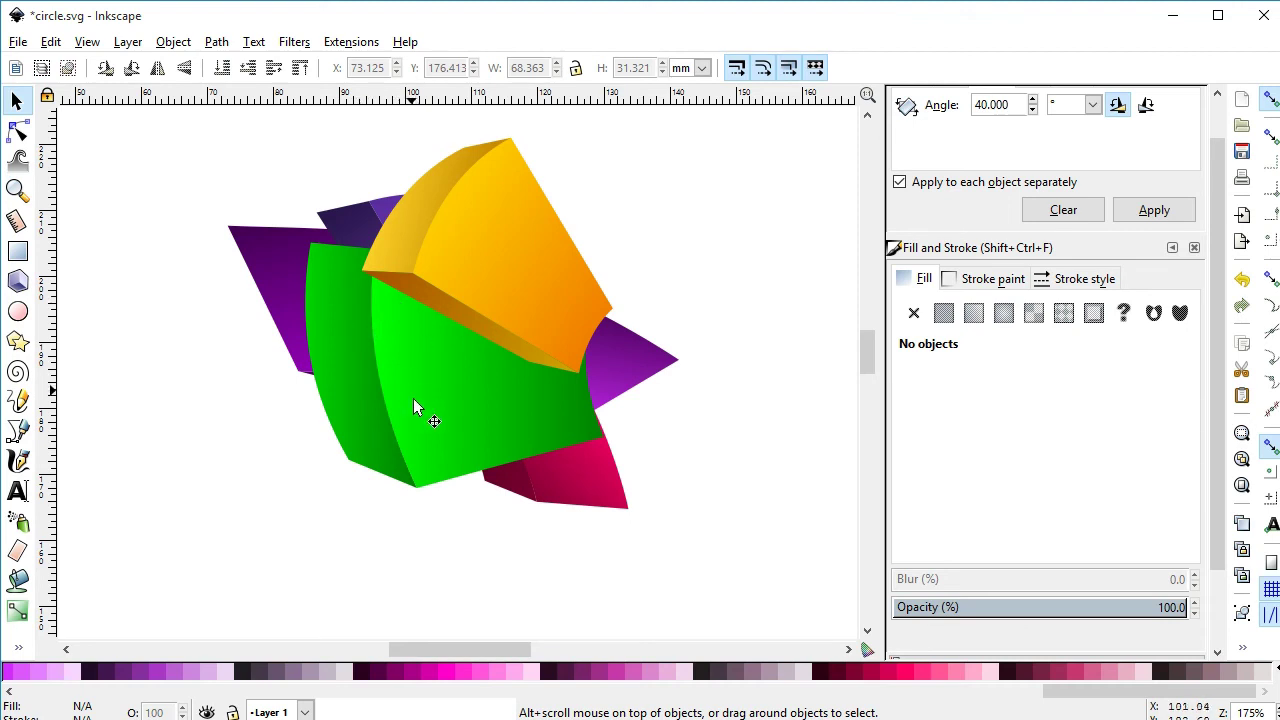
pyautogui.click(441, 403)
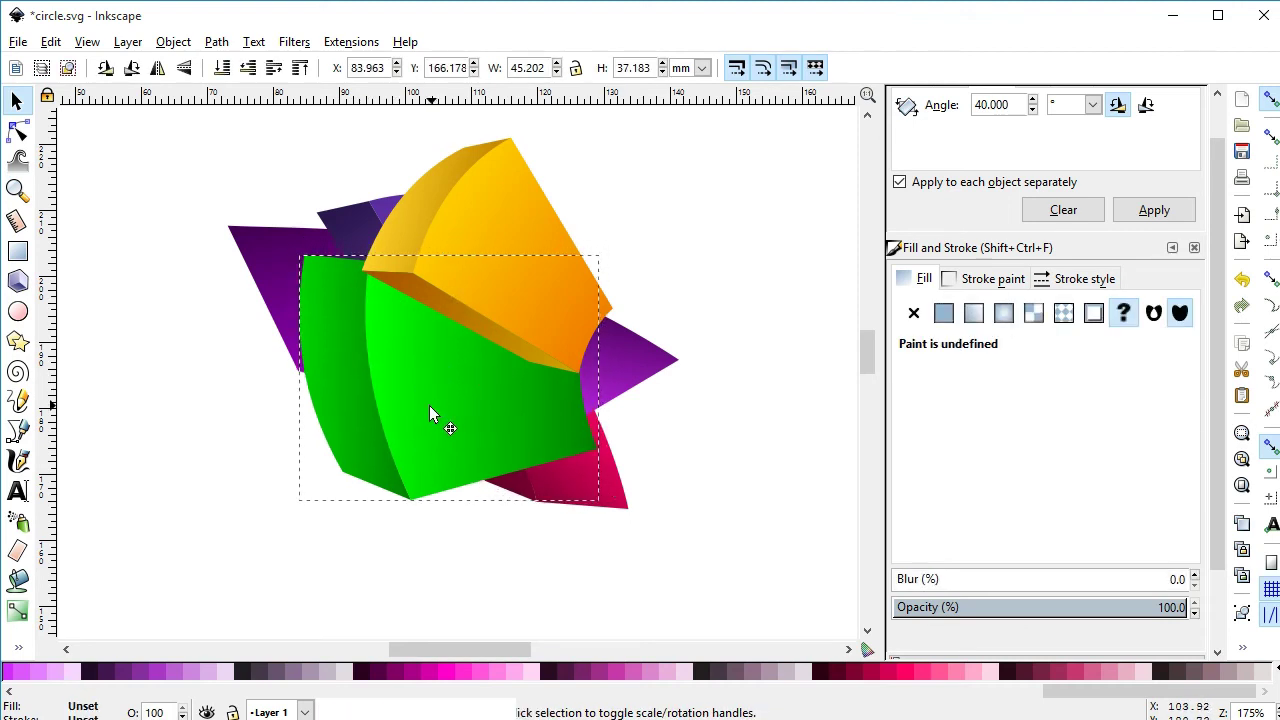
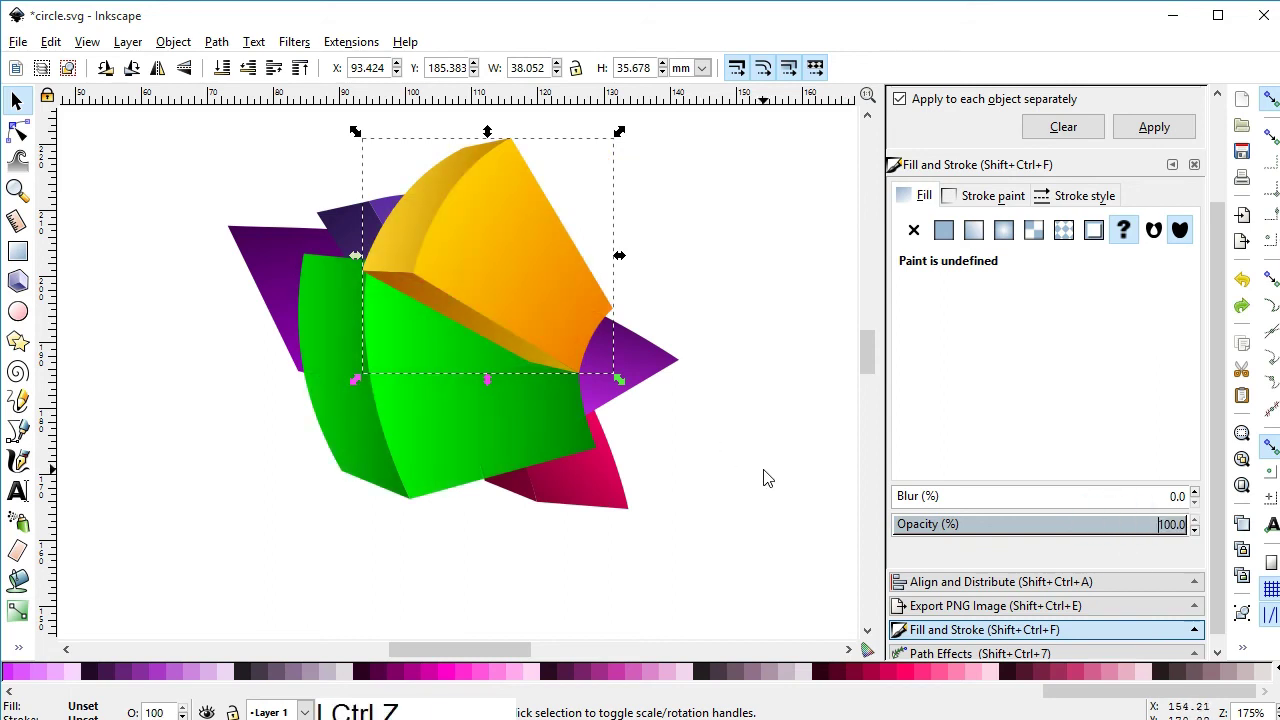
pyautogui.click(769, 471)
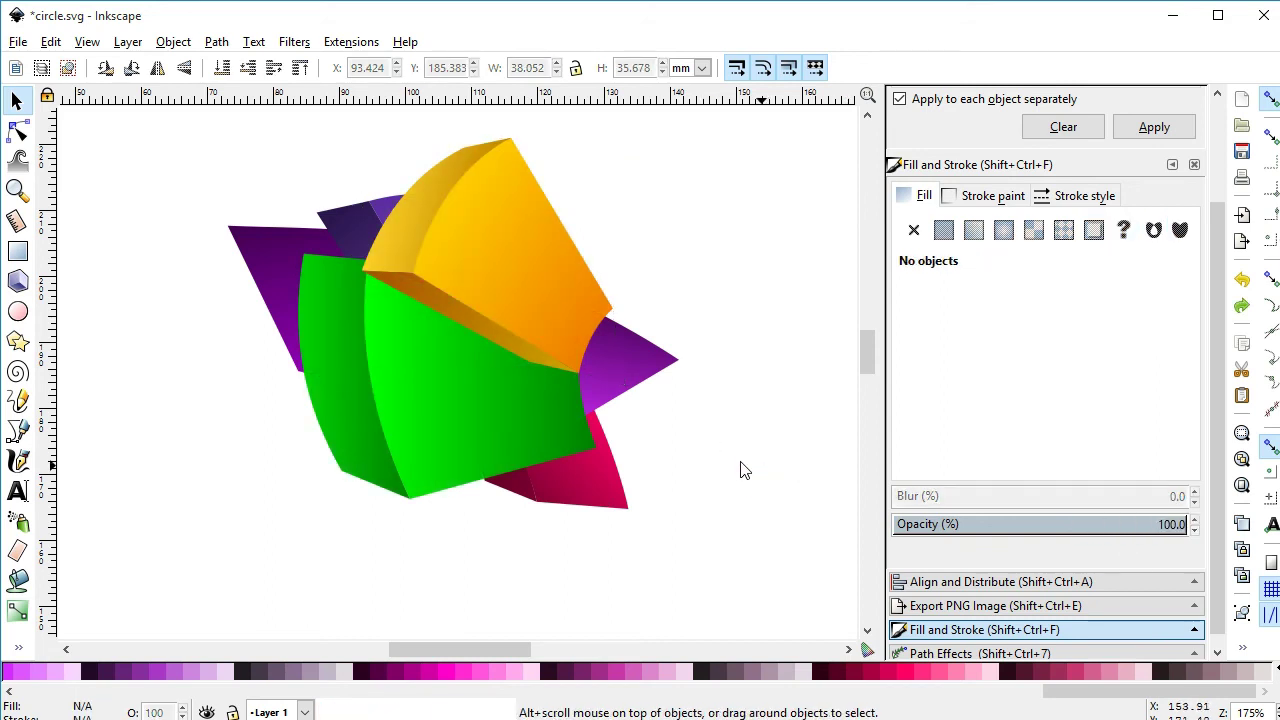
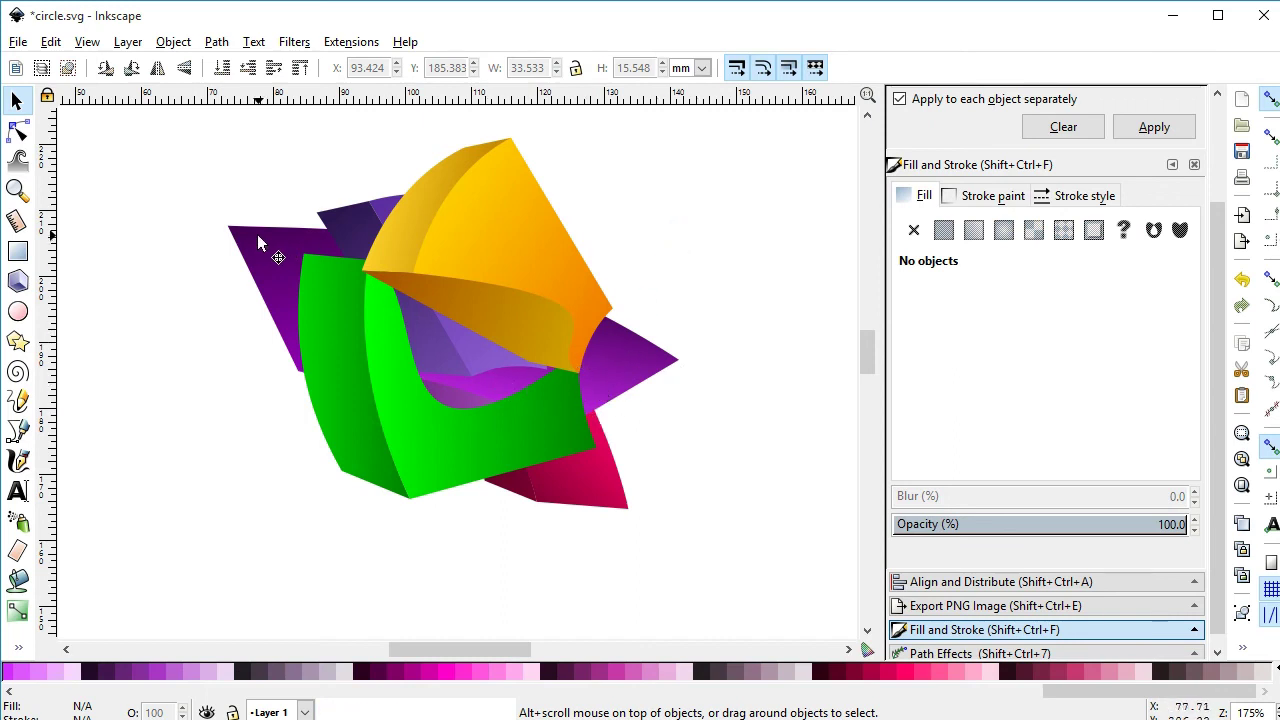
pyautogui.click(448, 357)
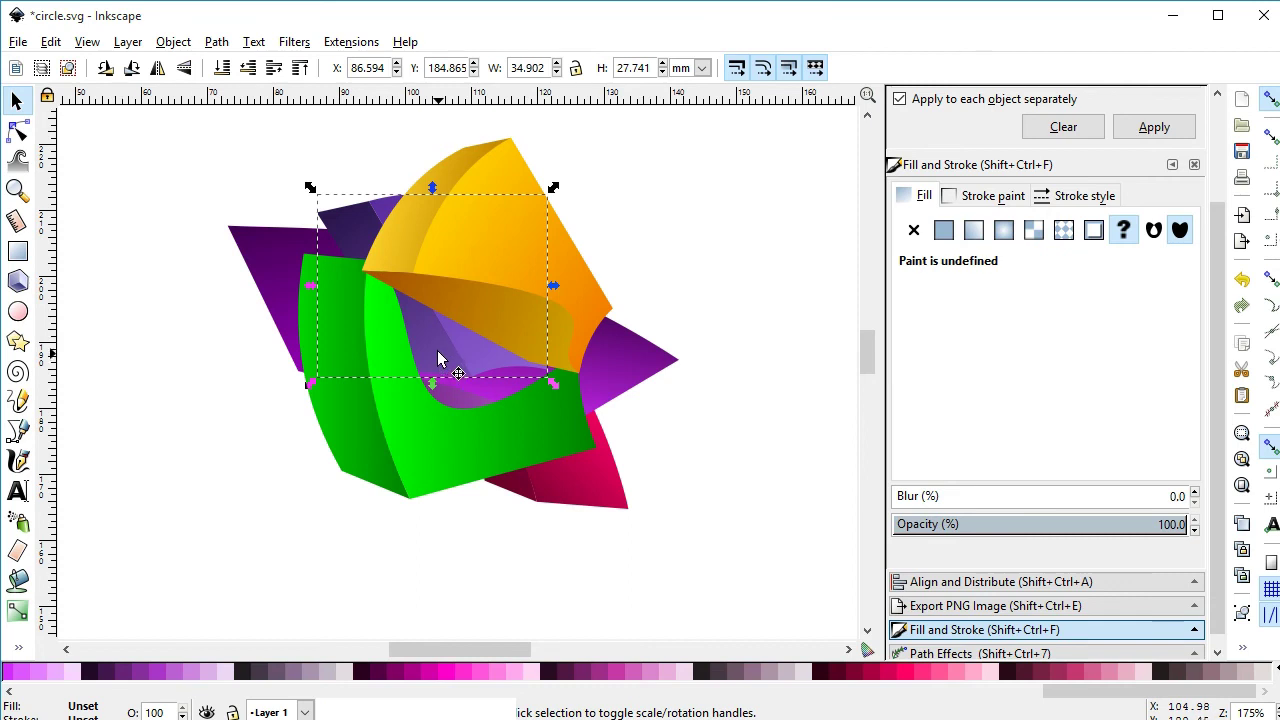
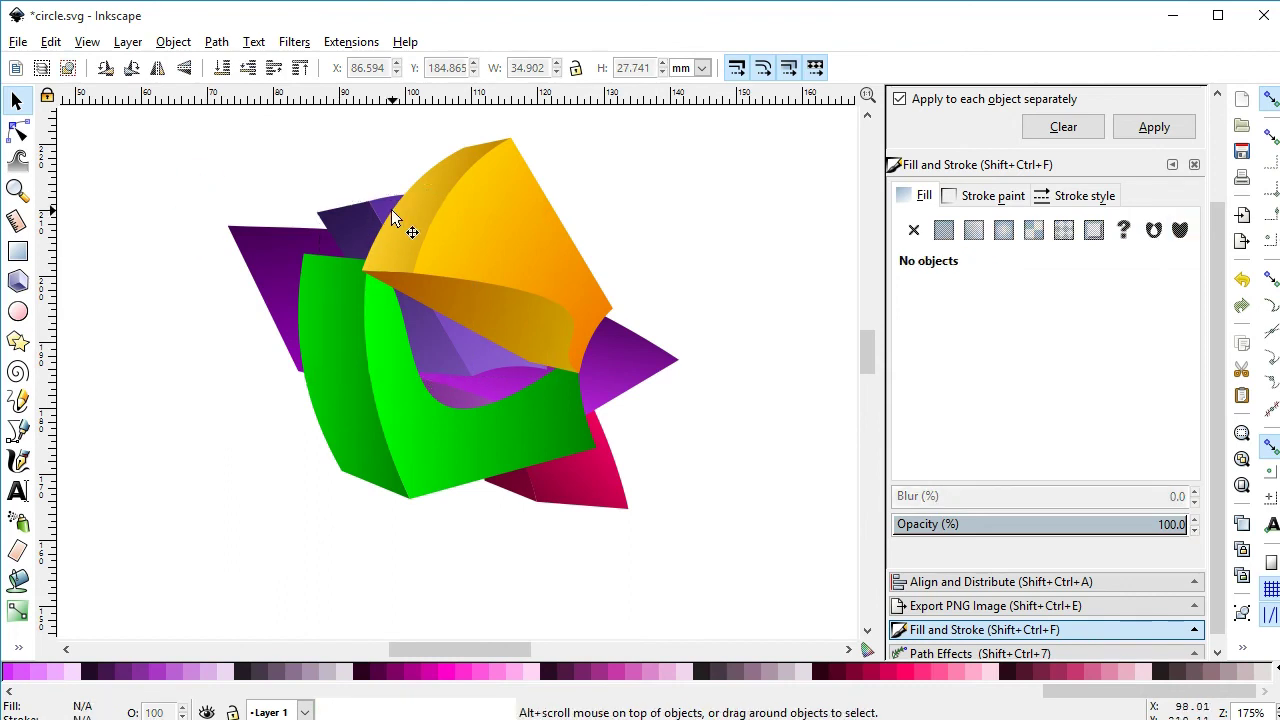
# Step: Raise the light purple facet to the top so it overlaps the curved yellow shape
pyautogui.click(393, 210)
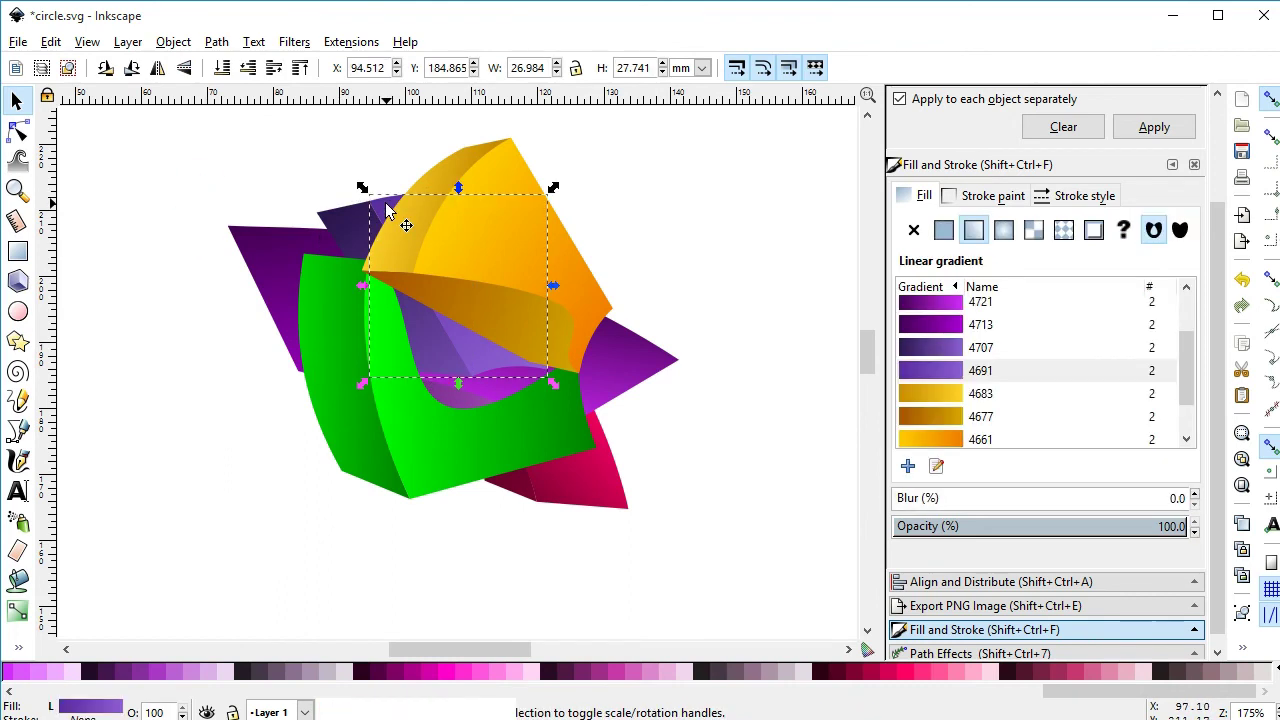
pyautogui.click(184, 40)
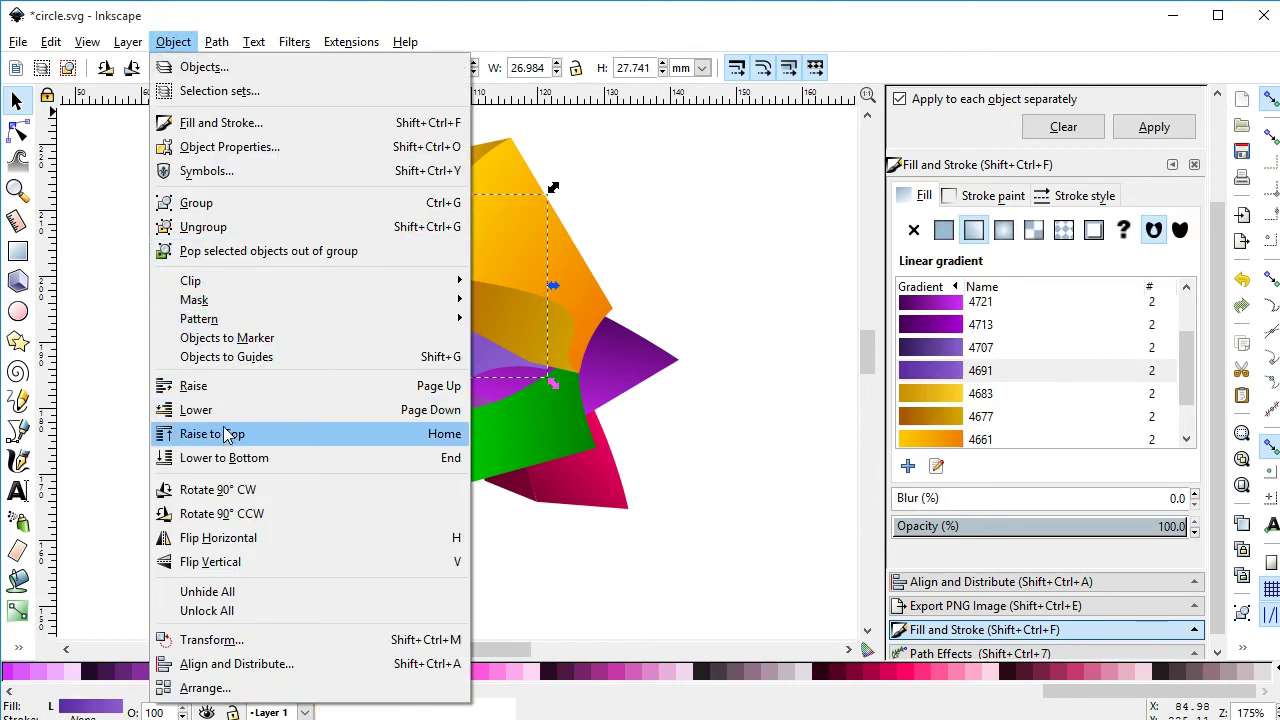
pyautogui.click(230, 438)
pyautogui.click(645, 208)
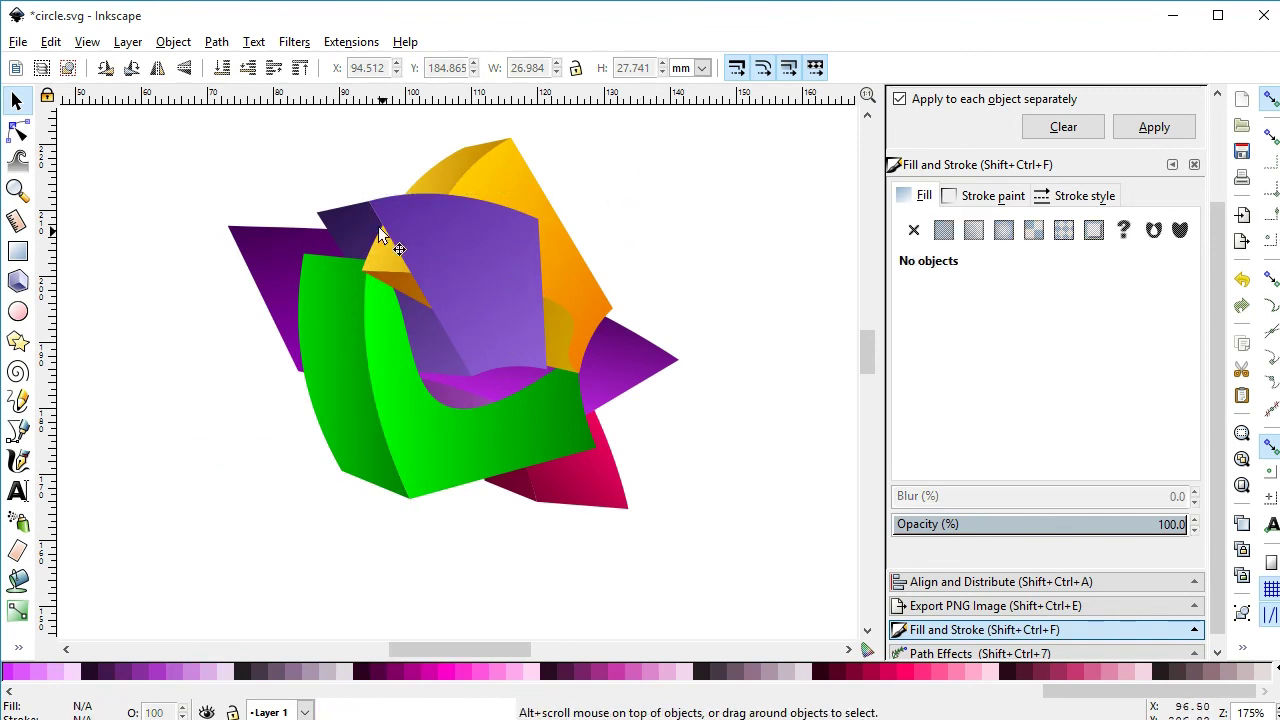
# Step: Group the light purple facet and add neighbouring facets to the selection to check the arrangement
pyautogui.click(368, 222)
pyautogui.press('ctrl+g')
pyautogui.click(480, 230)
pyautogui.click(358, 224)
pyautogui.click(362, 227)
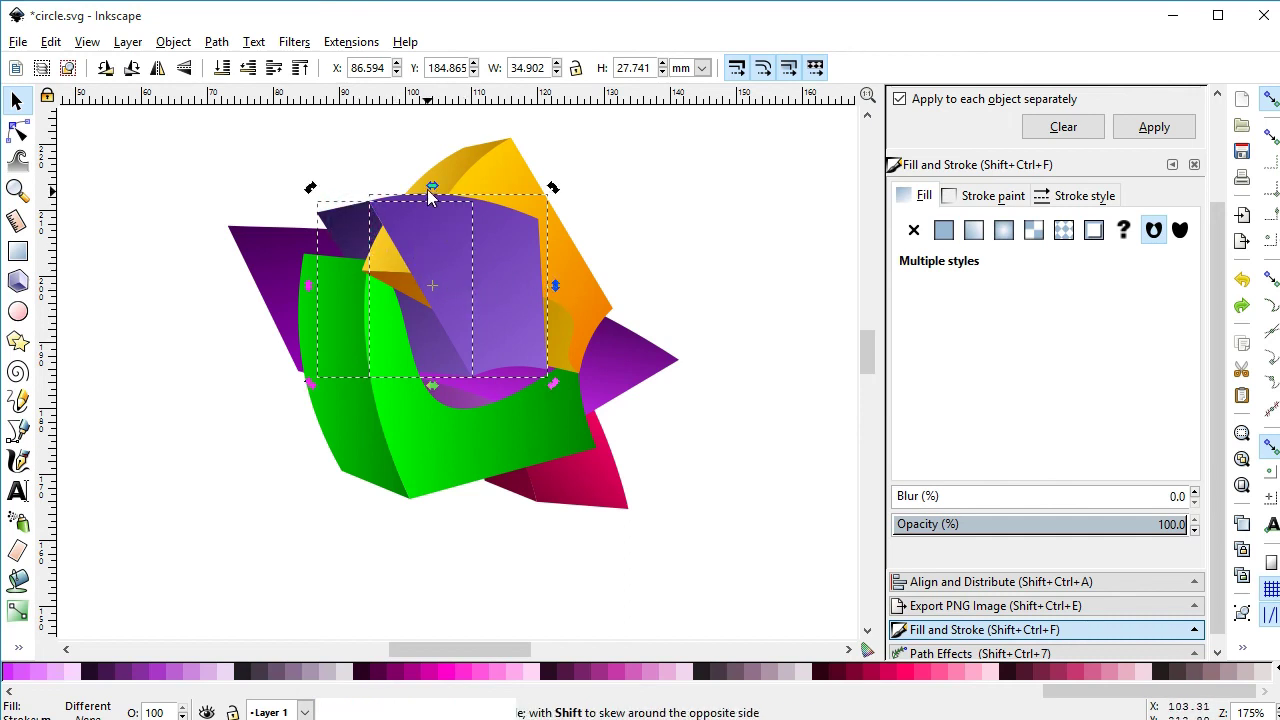
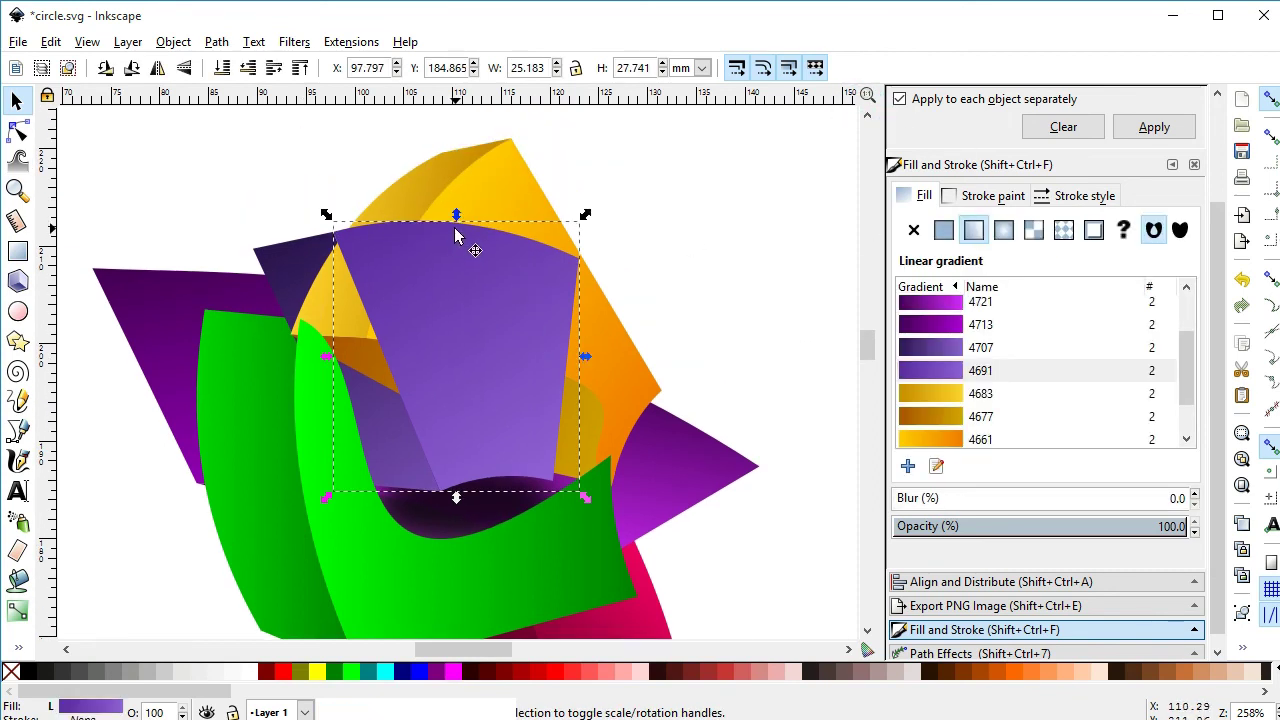
# Step: Add the curved yellow shape to the selection alongside the purple facet
pyautogui.click(298, 267)
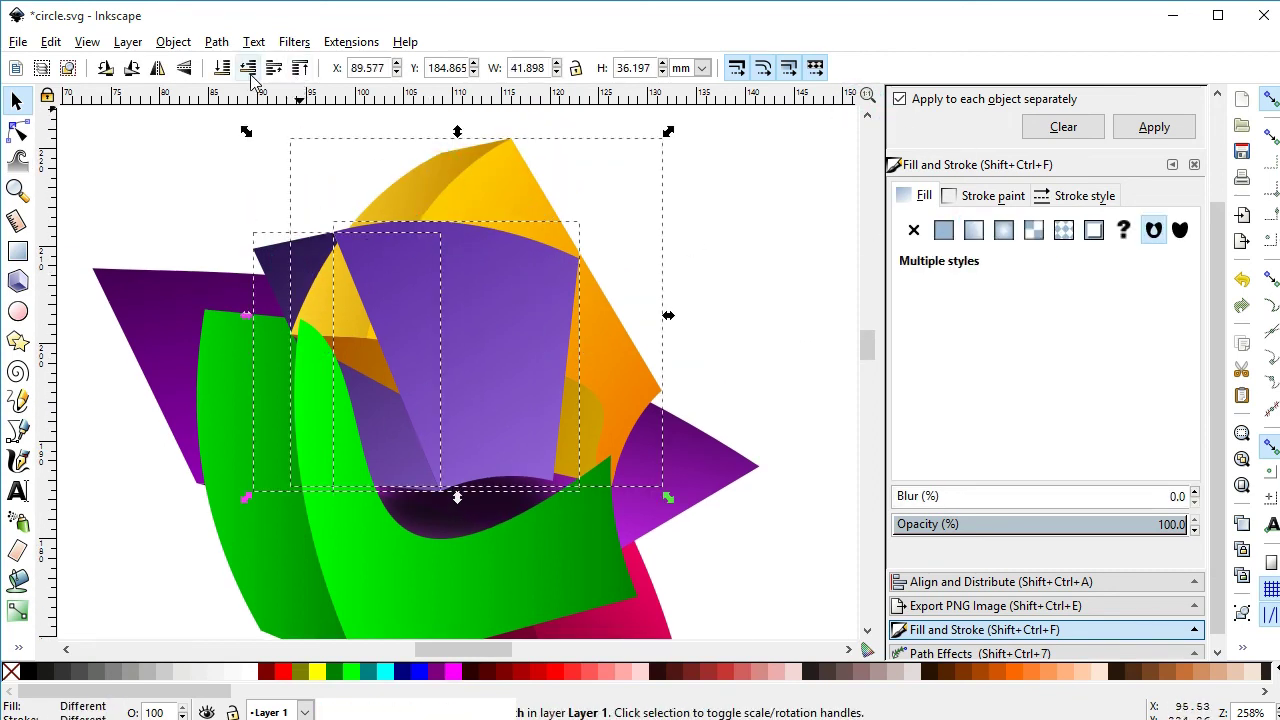
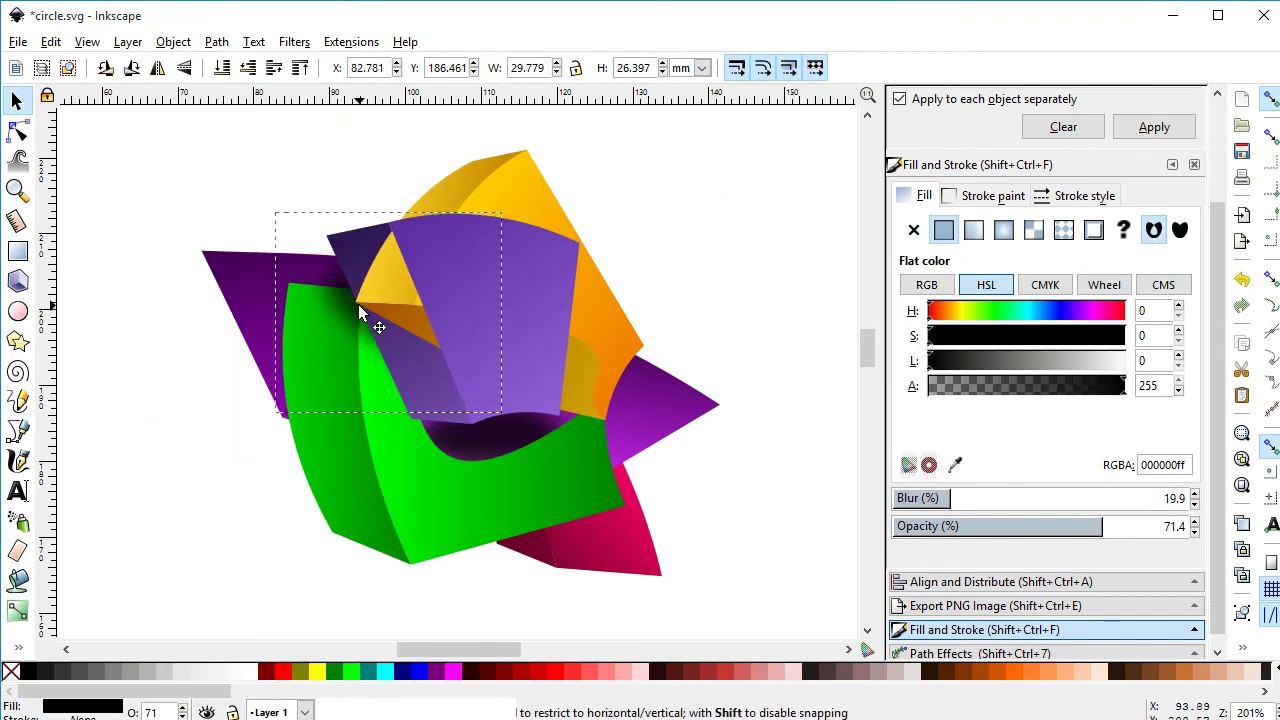
# Step: Duplicate a black shadow near the purple point and nudge its blur up to about 20%
pyautogui.click(746, 239)
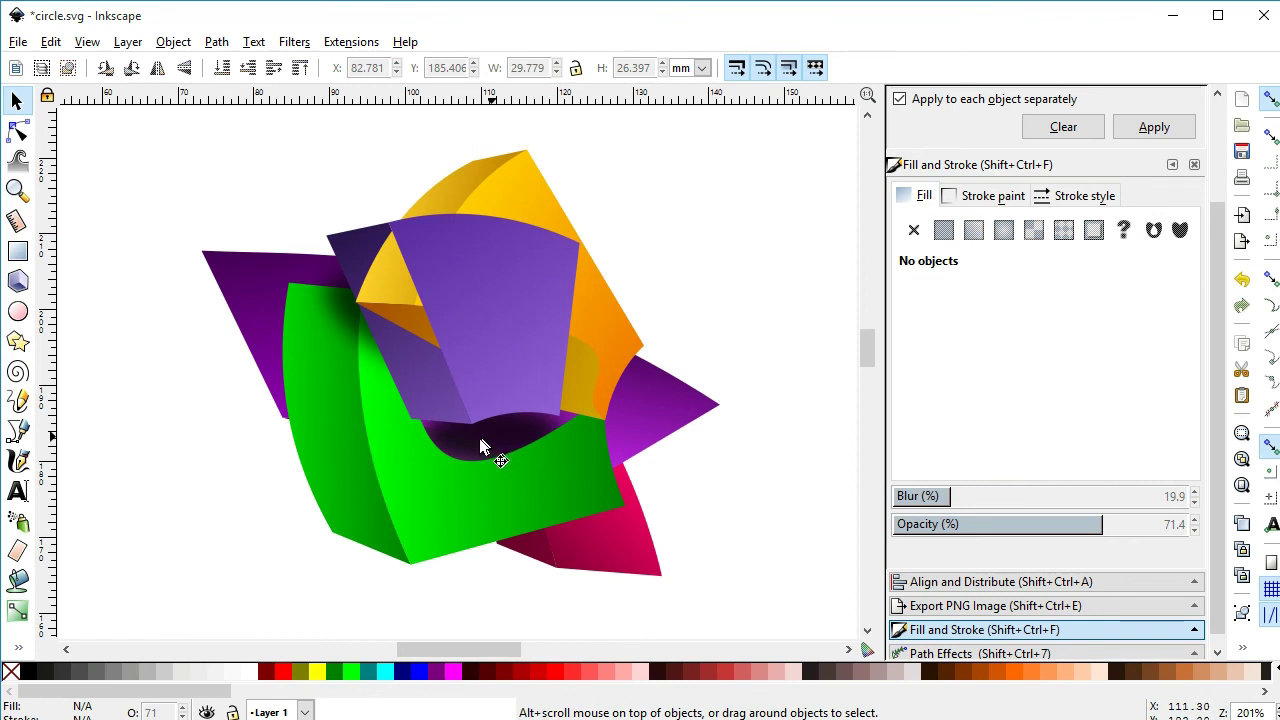
pyautogui.click(511, 441)
pyautogui.press('ctrl+d')
pyautogui.click(542, 440)
pyautogui.click(637, 392)
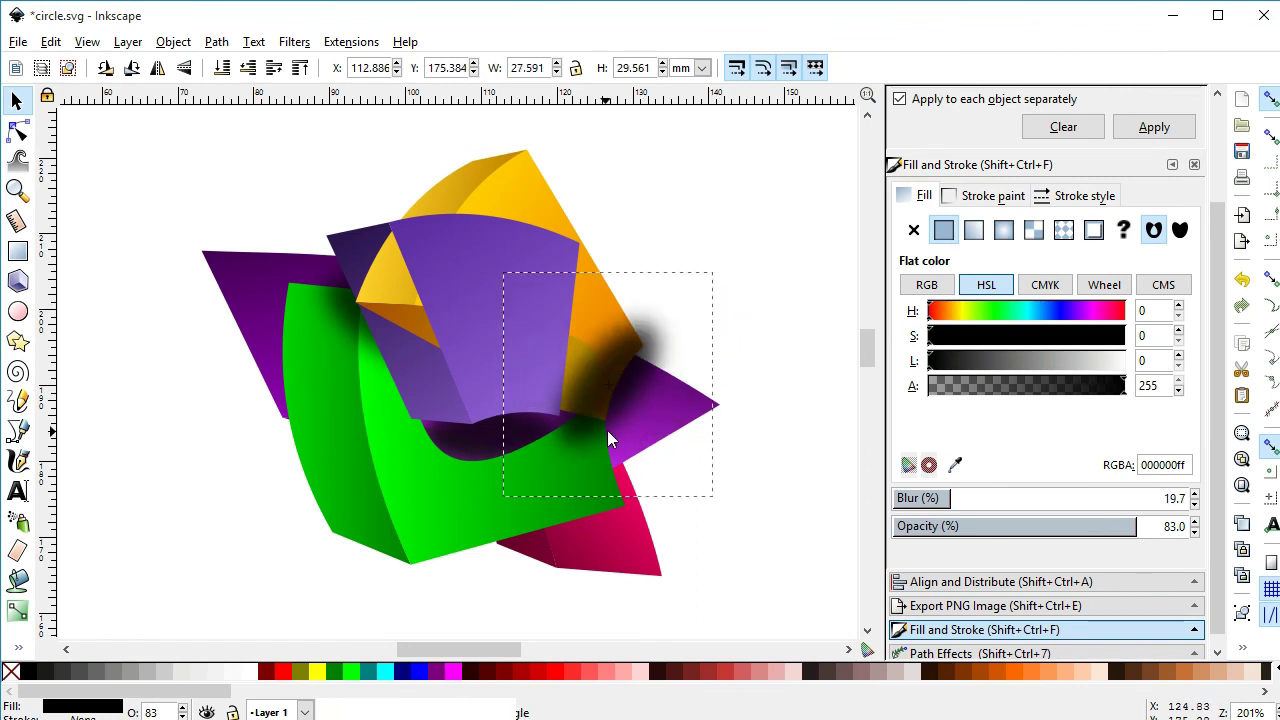
pyautogui.click(628, 378)
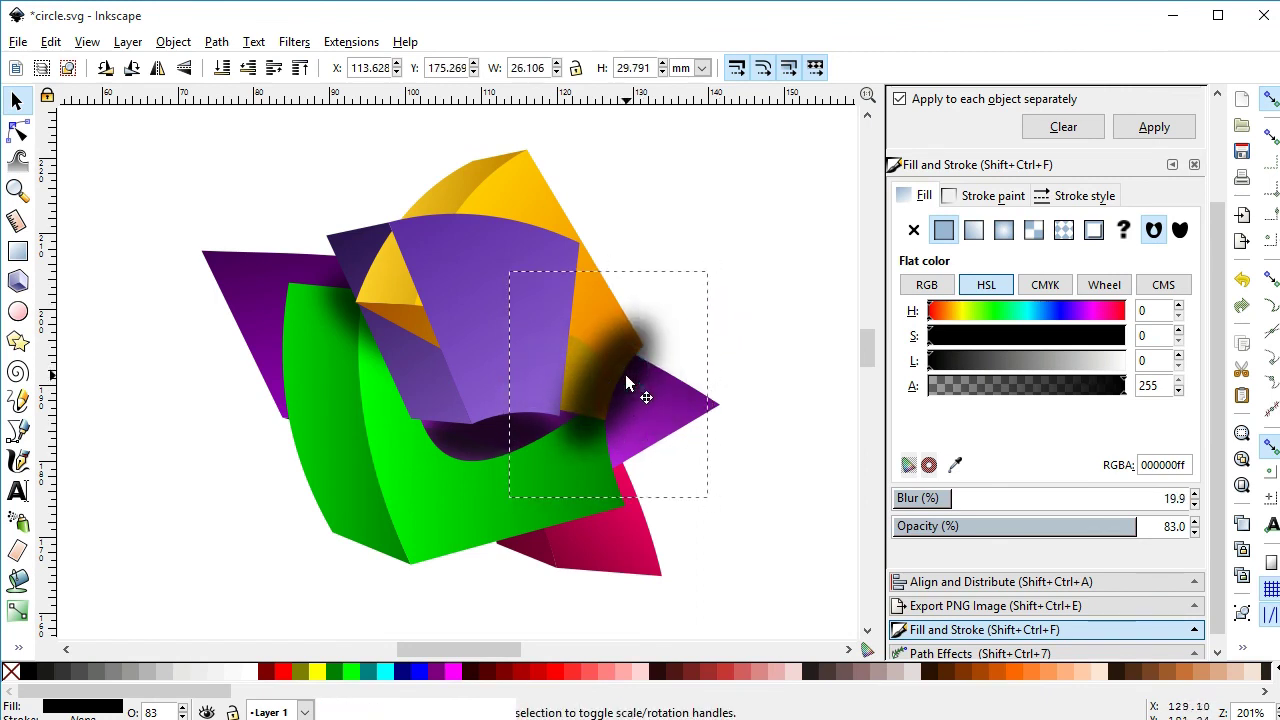
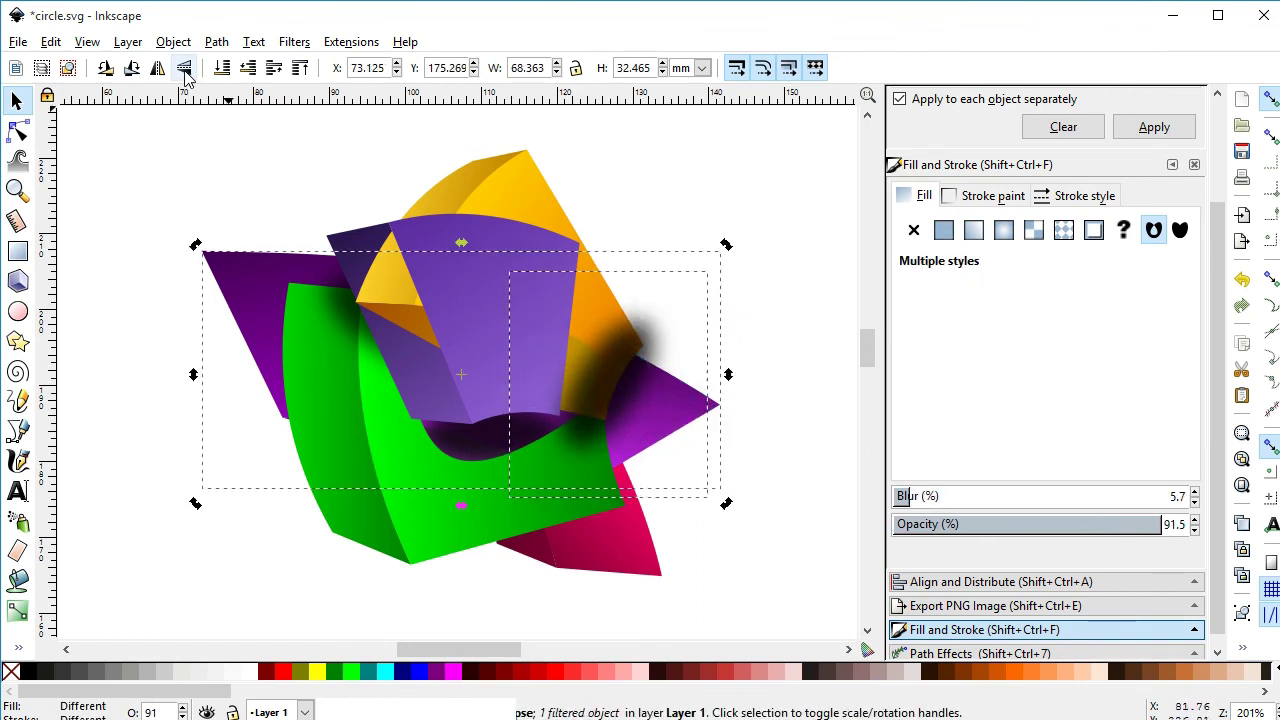
pyautogui.click(183, 49)
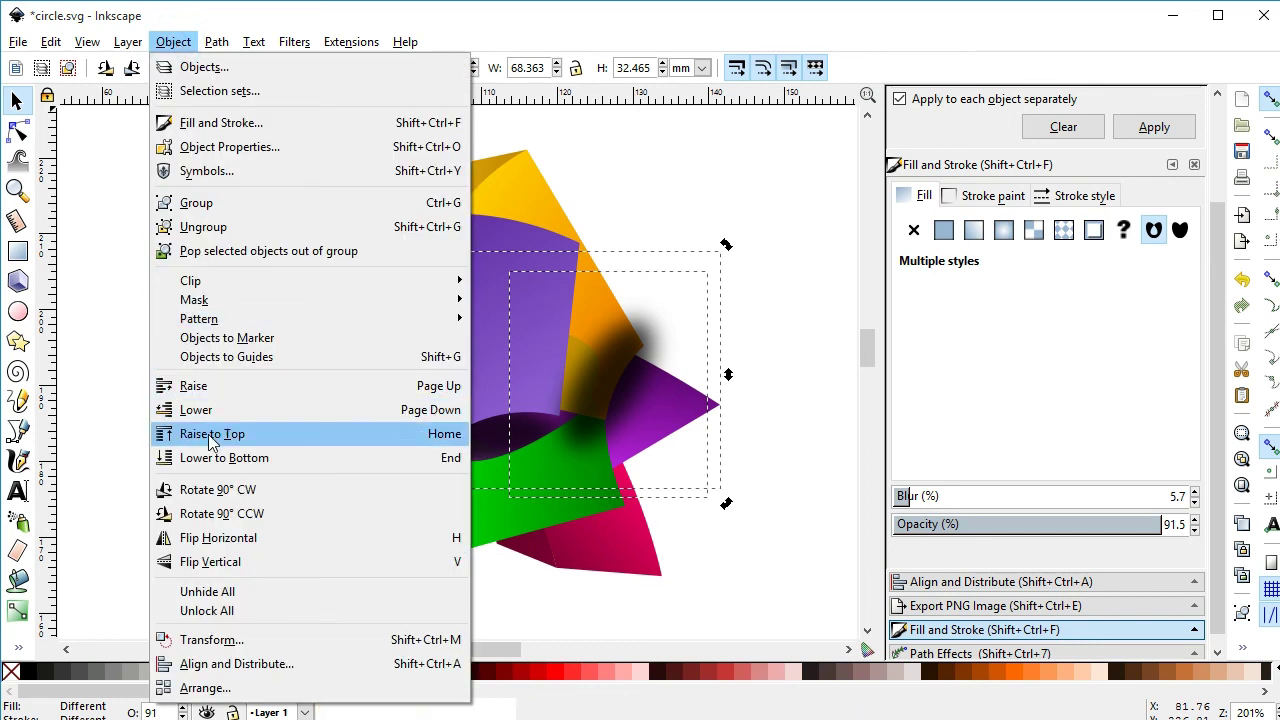
pyautogui.click(628, 393)
# Step: Duplicate the shadow below the purple point and increase its blur slightly, leaving opacity around 83%
pyautogui.click(682, 241)
pyautogui.click(615, 273)
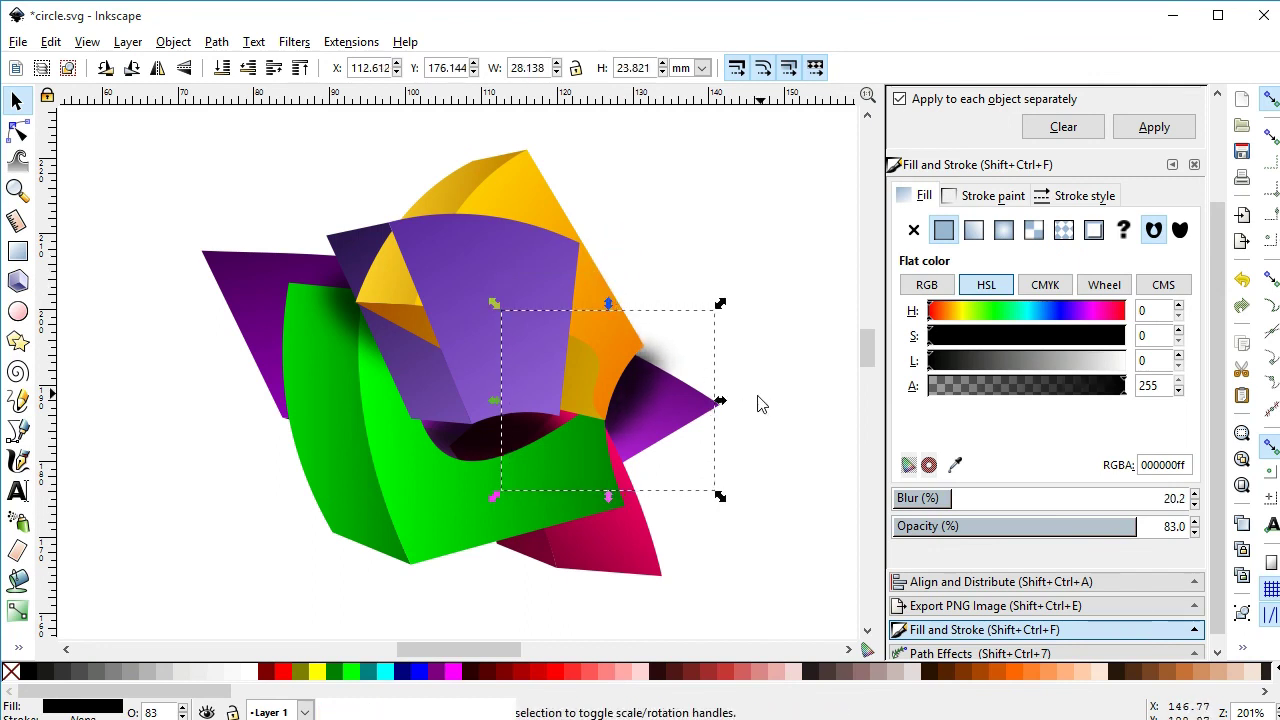
pyautogui.click(727, 407)
pyautogui.click(759, 292)
pyautogui.click(651, 391)
pyautogui.press('ctrl+d')
pyautogui.click(633, 479)
pyautogui.click(589, 515)
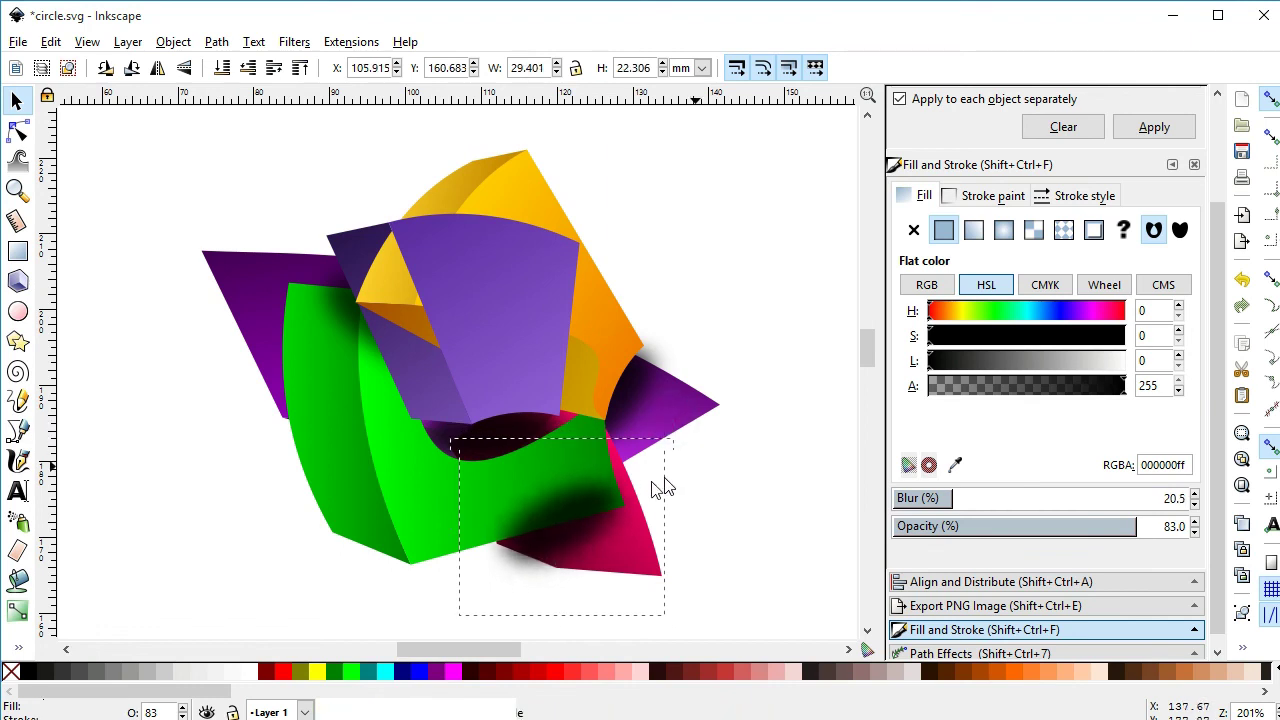
pyautogui.click(585, 523)
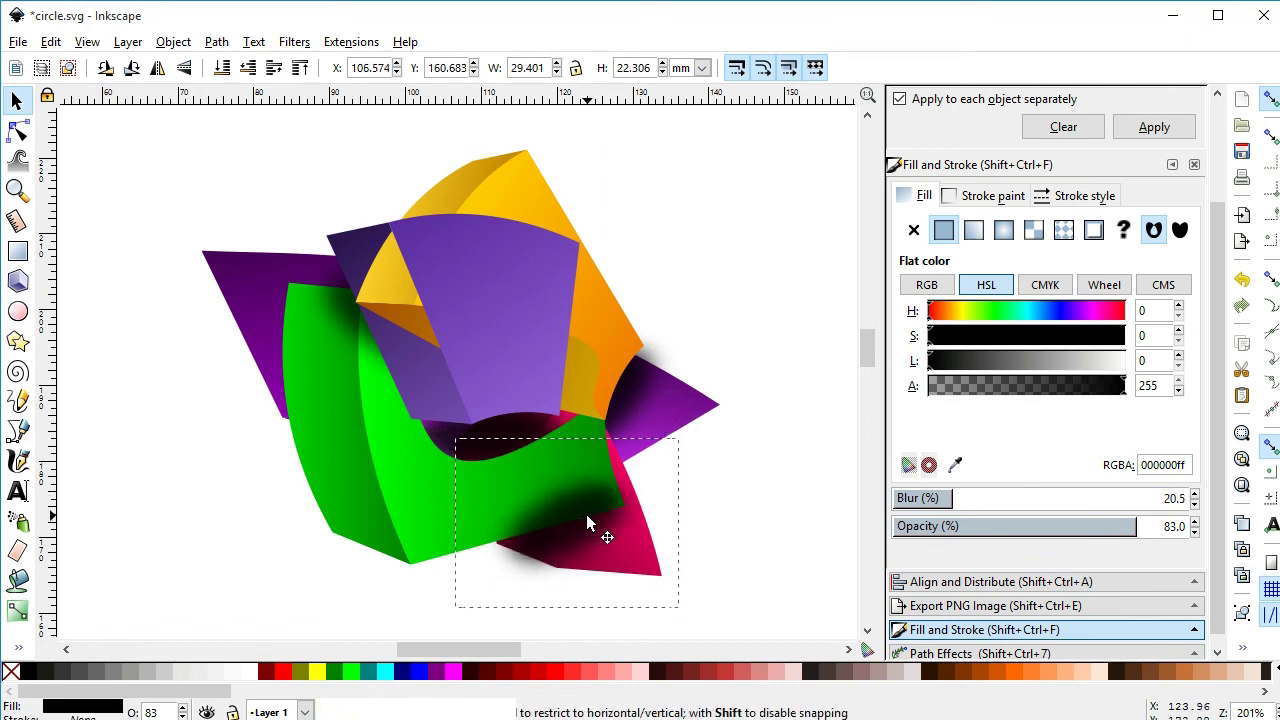
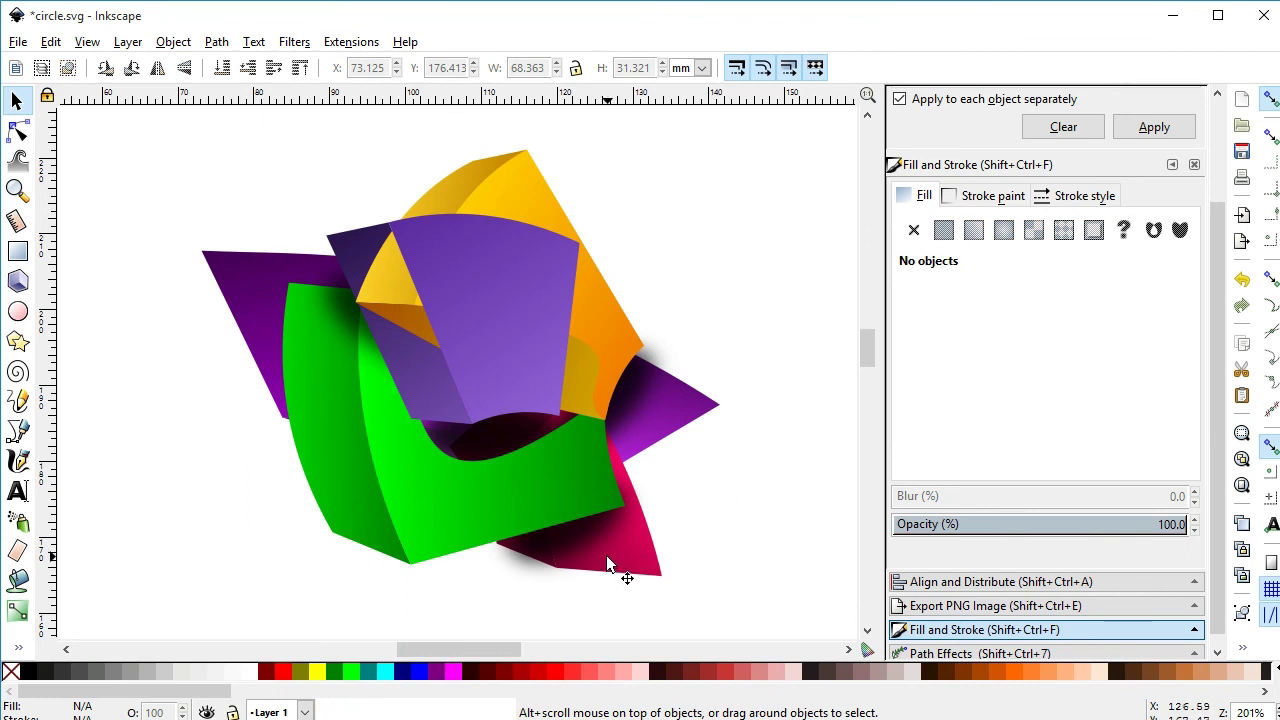
# Step: Duplicate the shadow near the upper purple piece and select the upper-left shadow
pyautogui.click(350, 302)
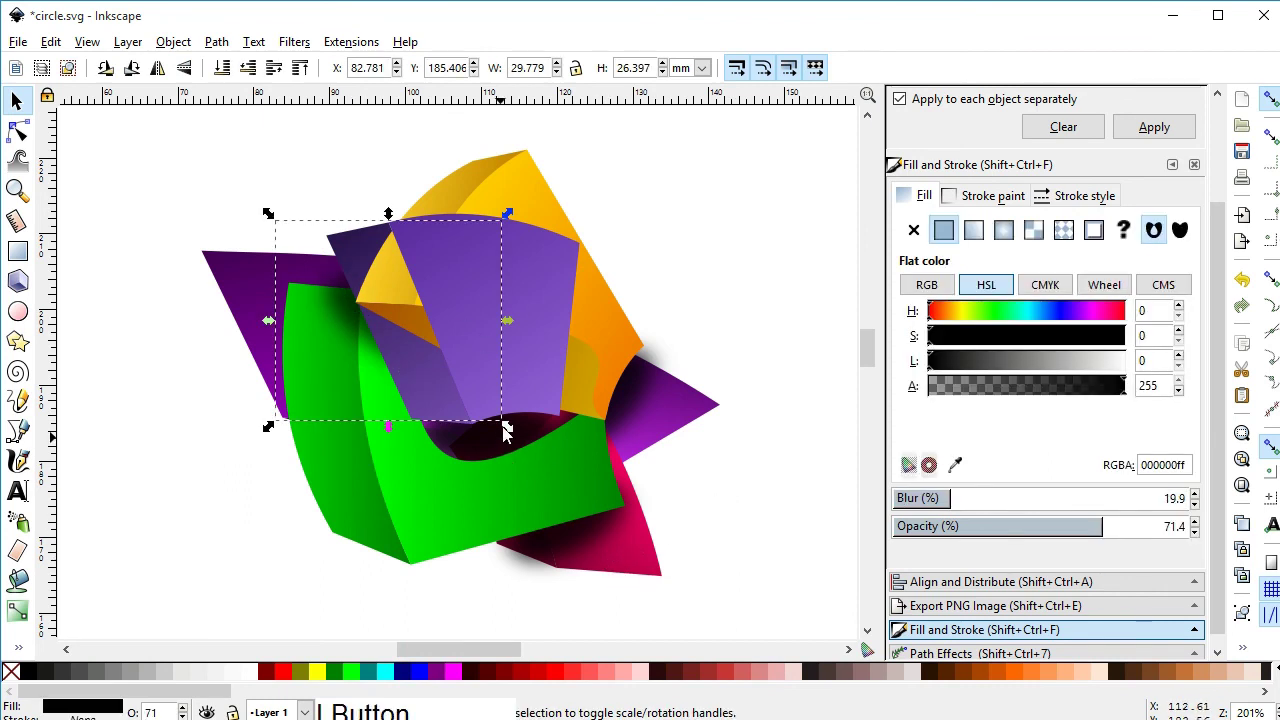
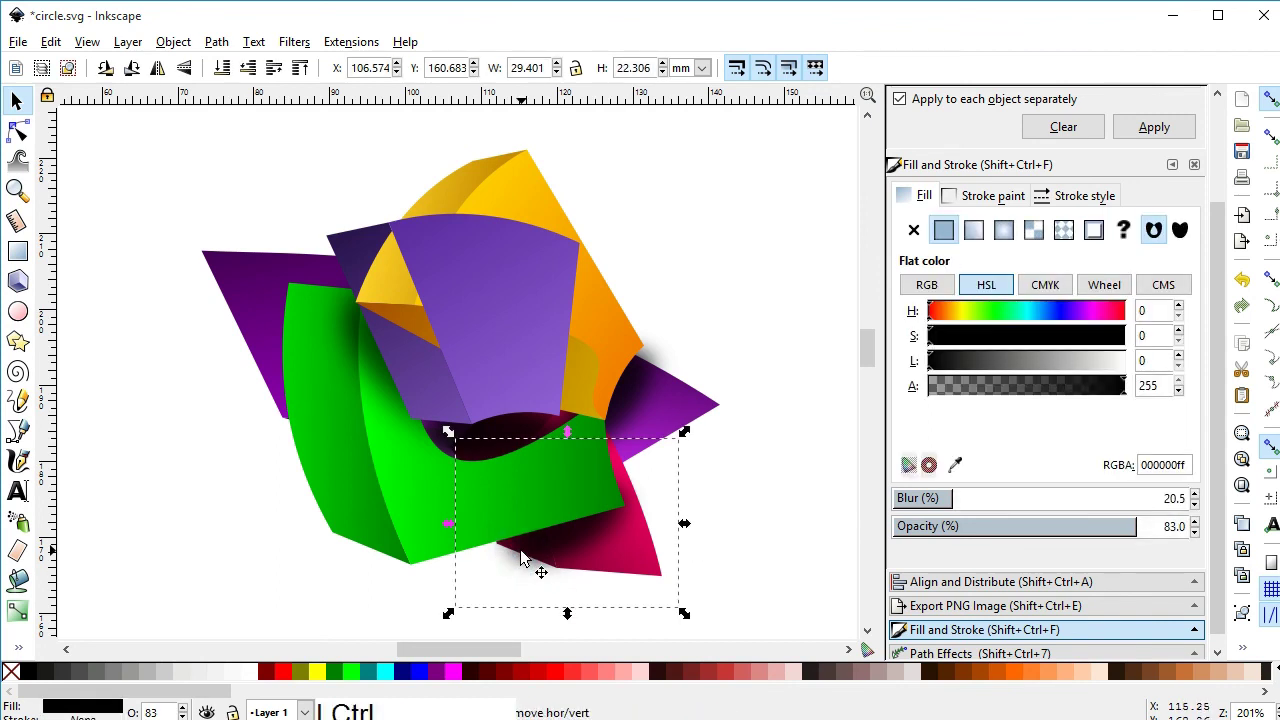
pyautogui.press('ctrl+d')
pyautogui.click(547, 545)
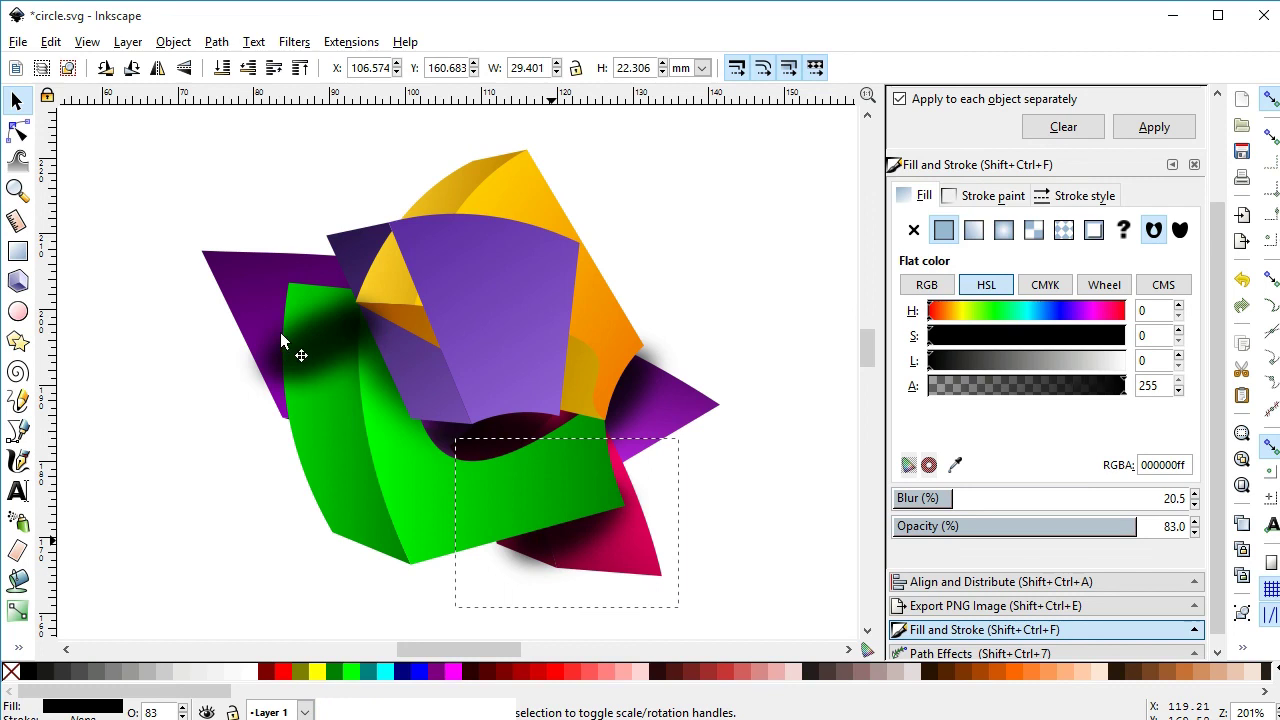
pyautogui.click(318, 311)
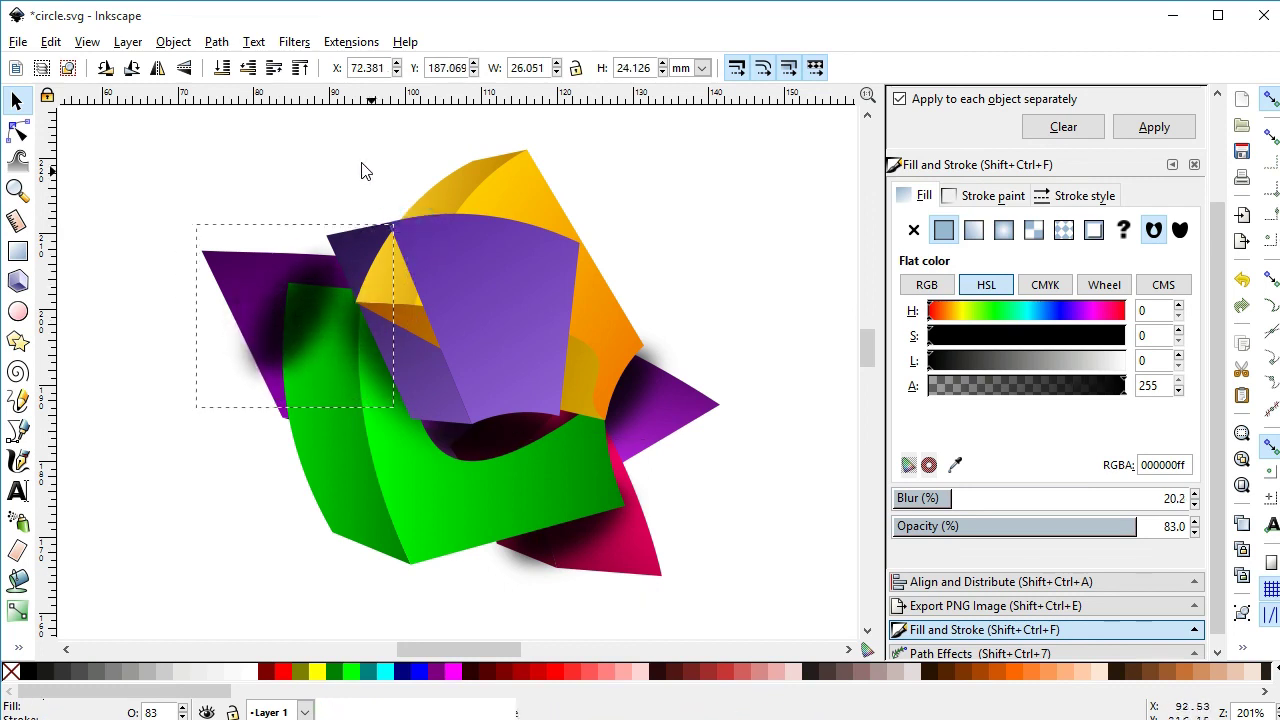
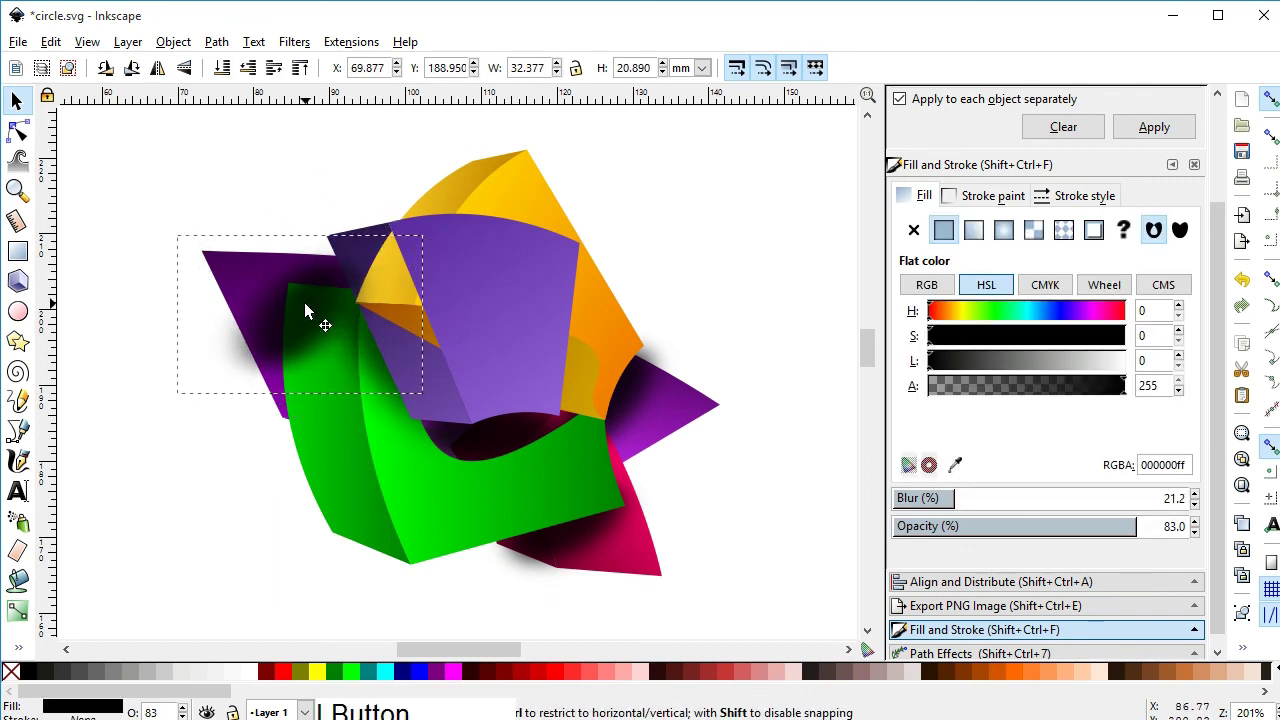
# Step: Raise the upper-left shadow's blur step by step to about 22%
pyautogui.click(325, 320)
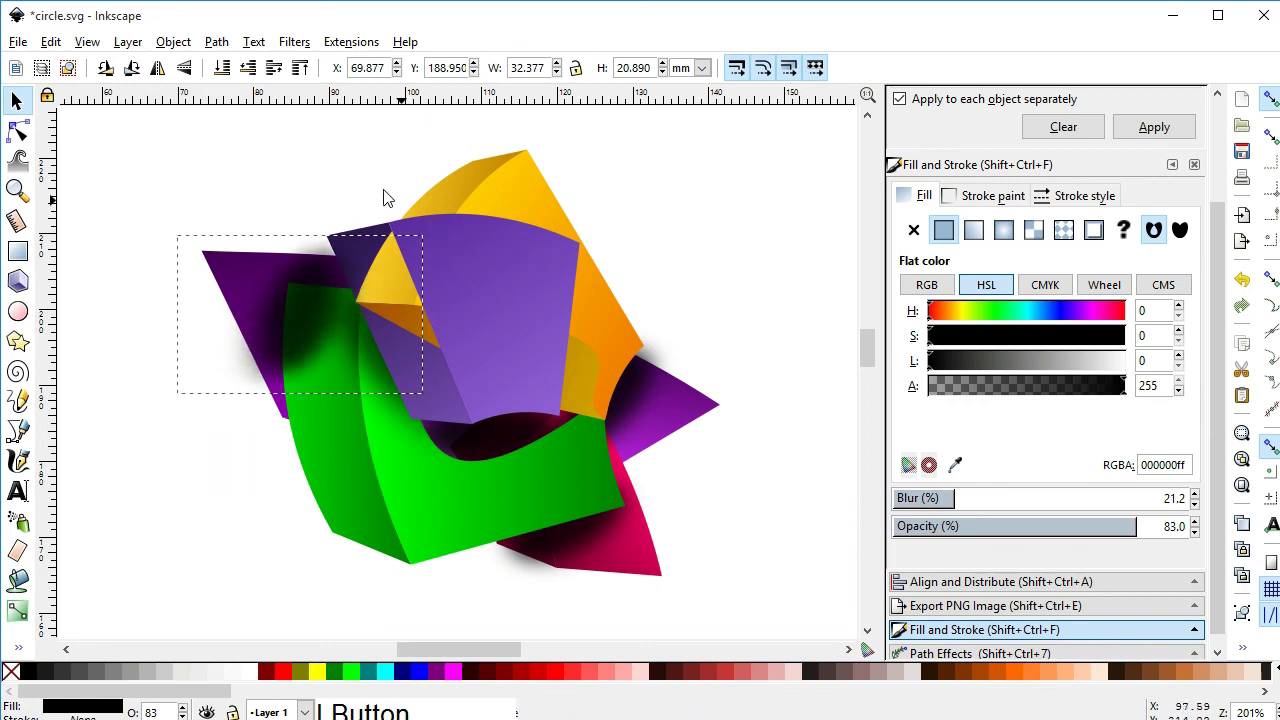
pyautogui.click(326, 258)
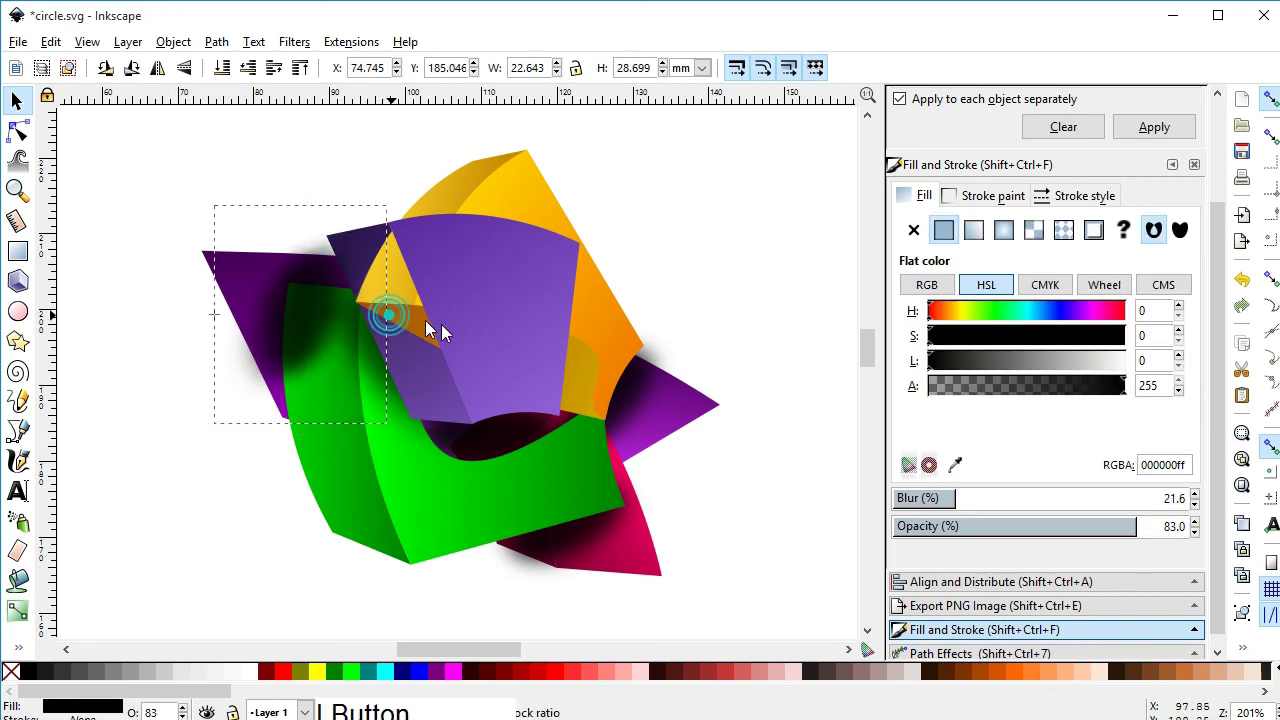
pyautogui.click(360, 322)
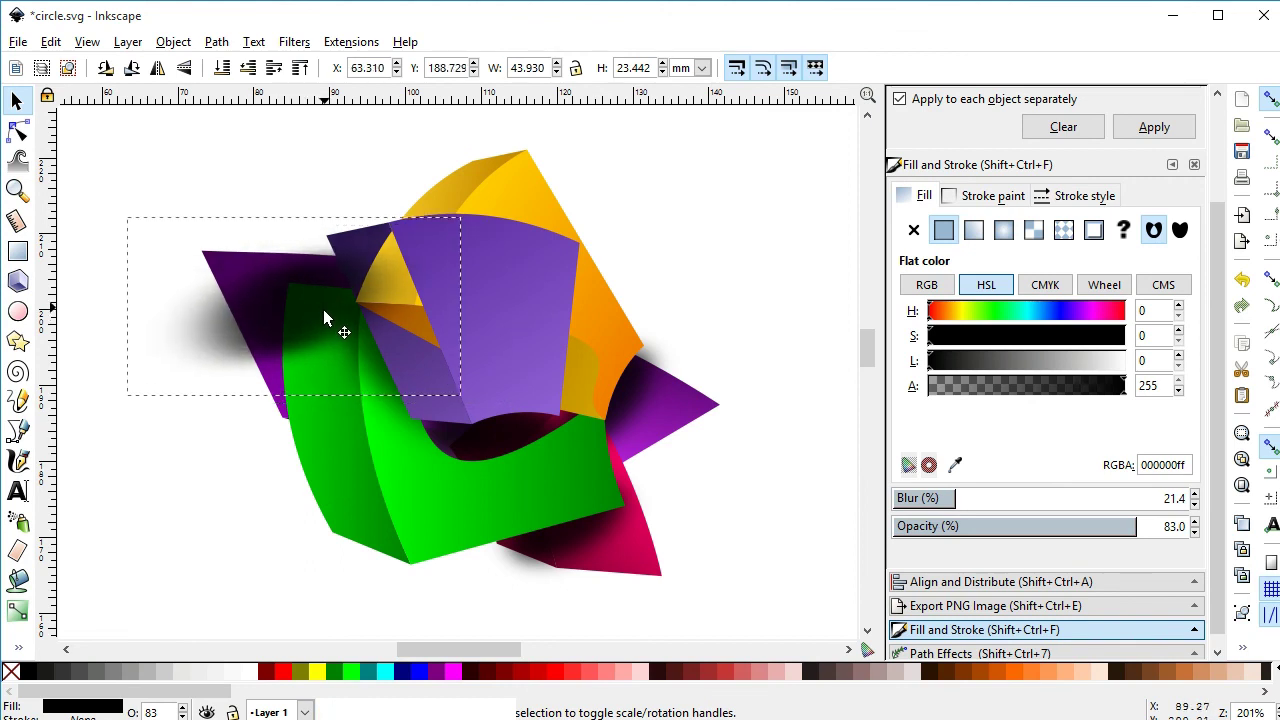
pyautogui.click(129, 316)
pyautogui.click(344, 304)
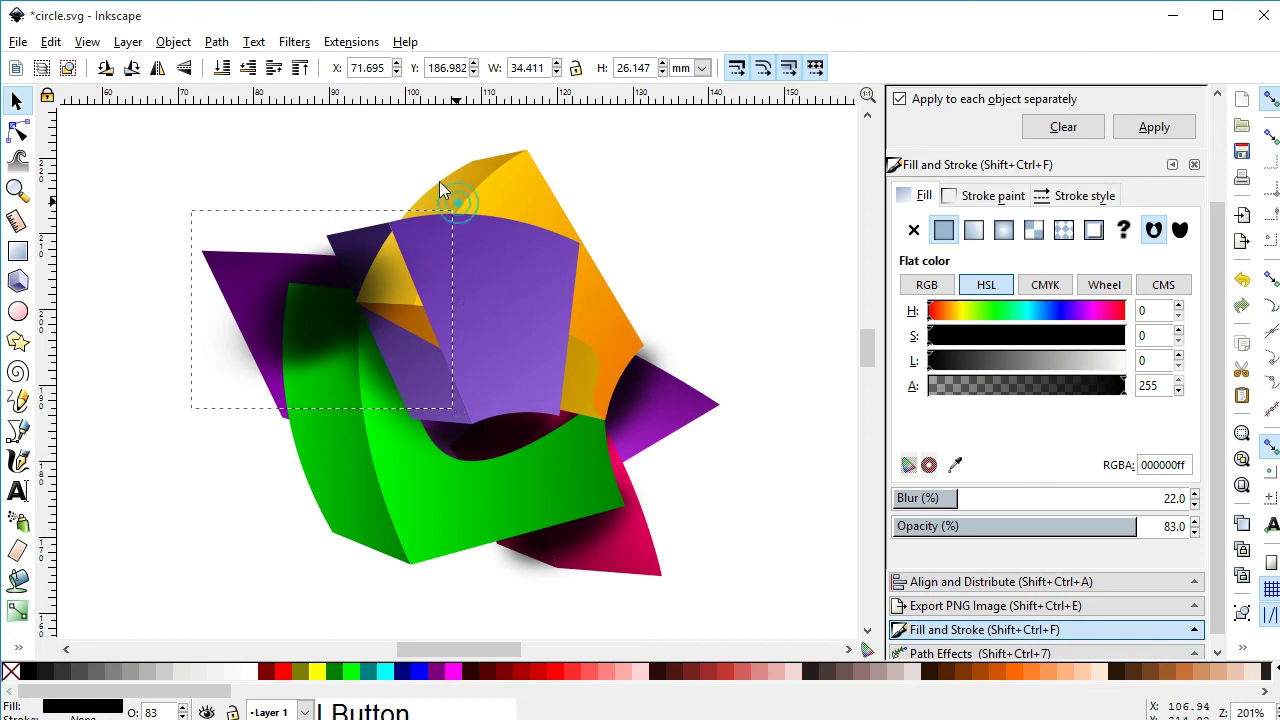
pyautogui.click(339, 298)
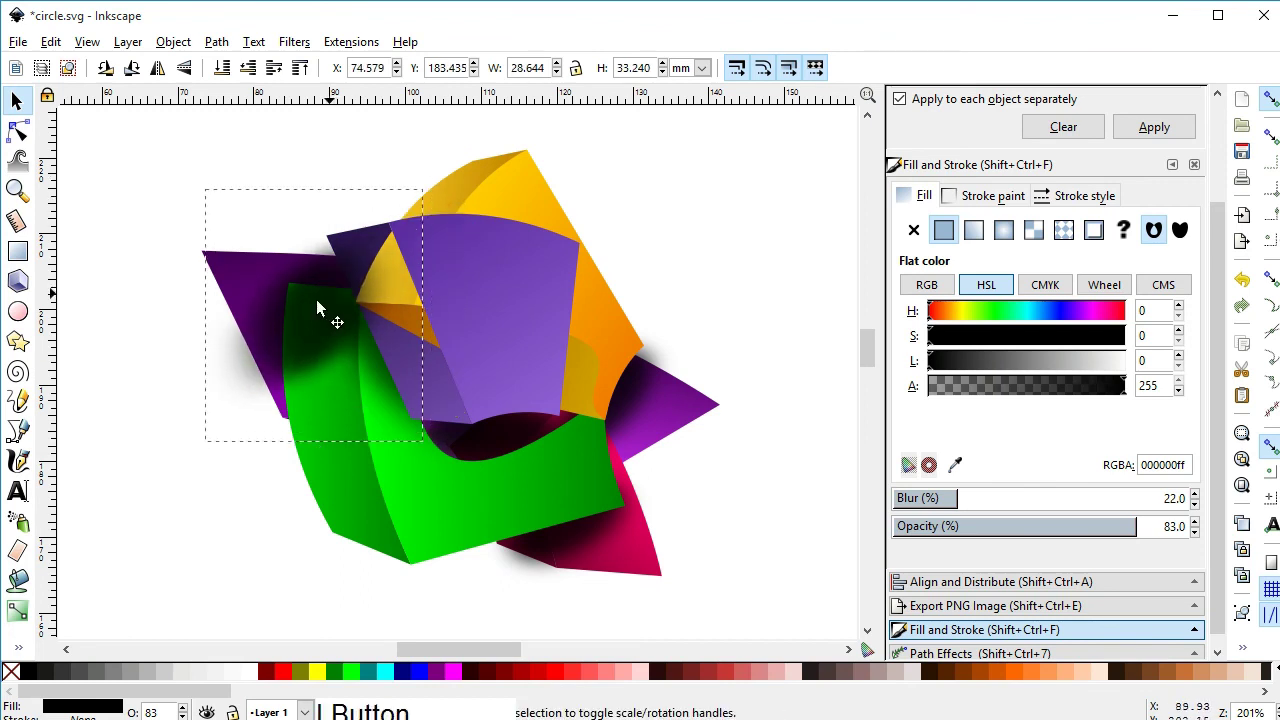
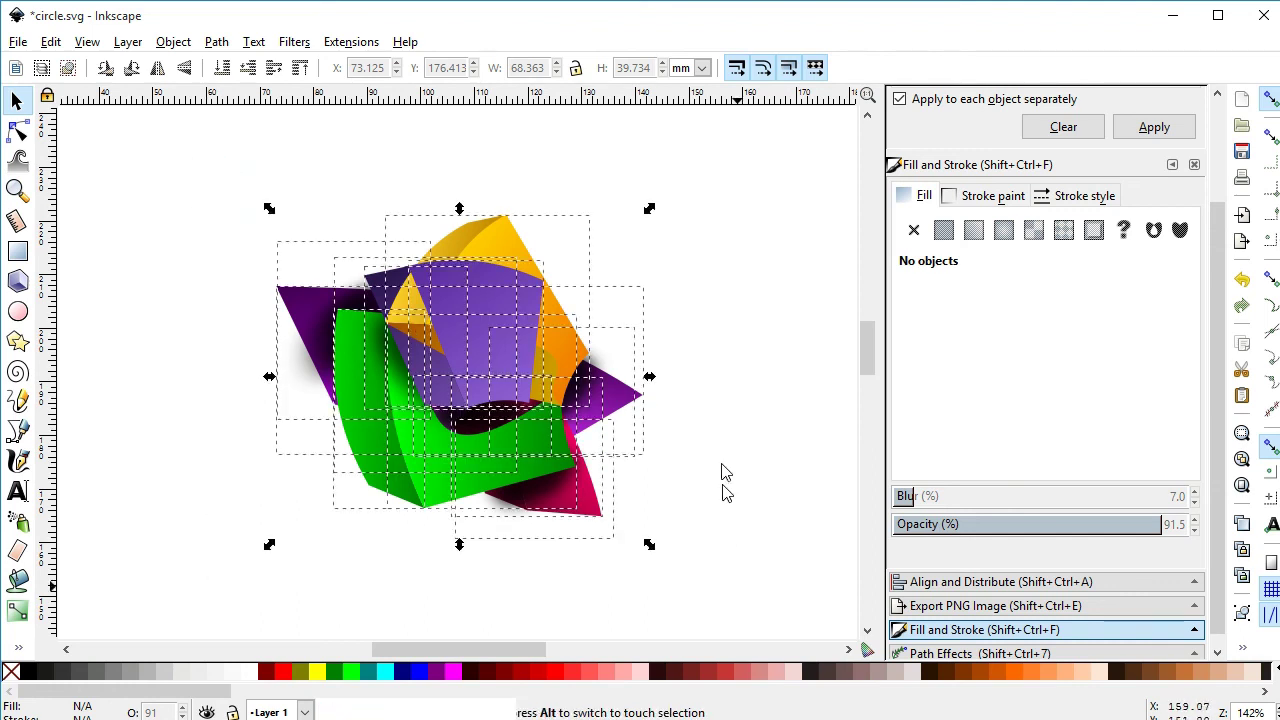
# Step: Check the whole selection, deselect, and save the artwork to circle.svg
pyautogui.press('ctrl+g')
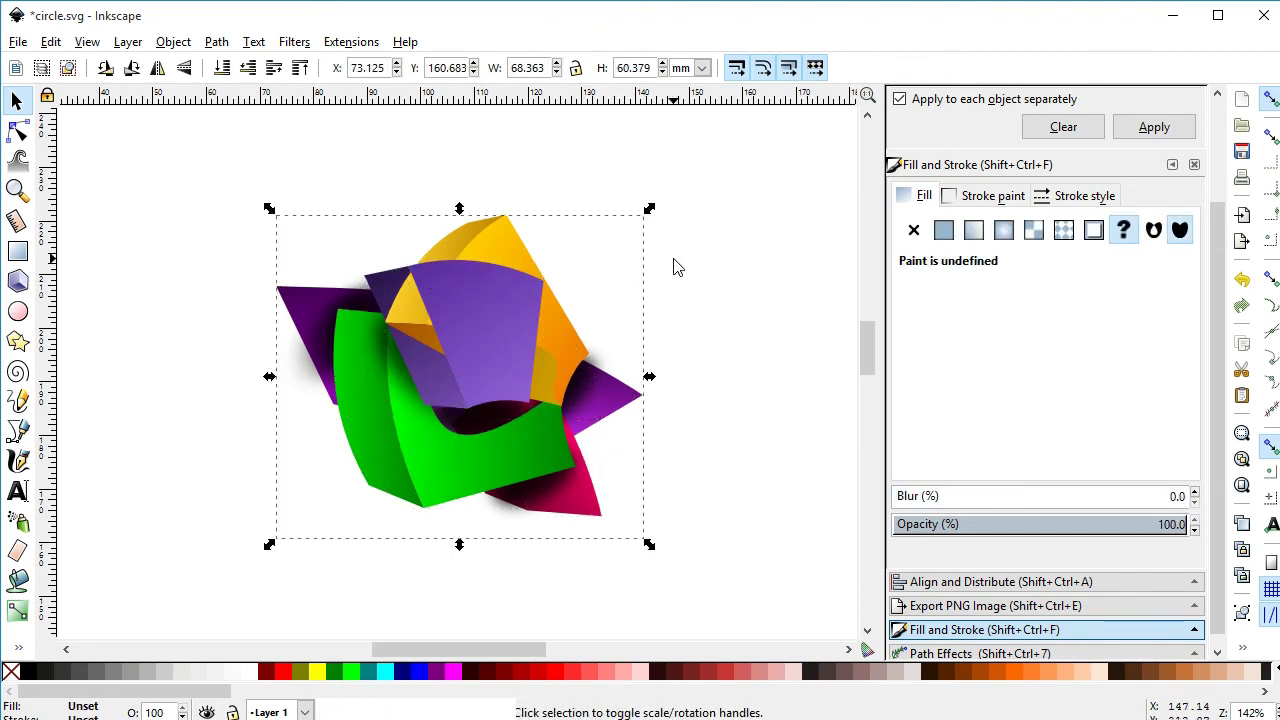
pyautogui.click(680, 266)
pyautogui.press('ctrl+s')
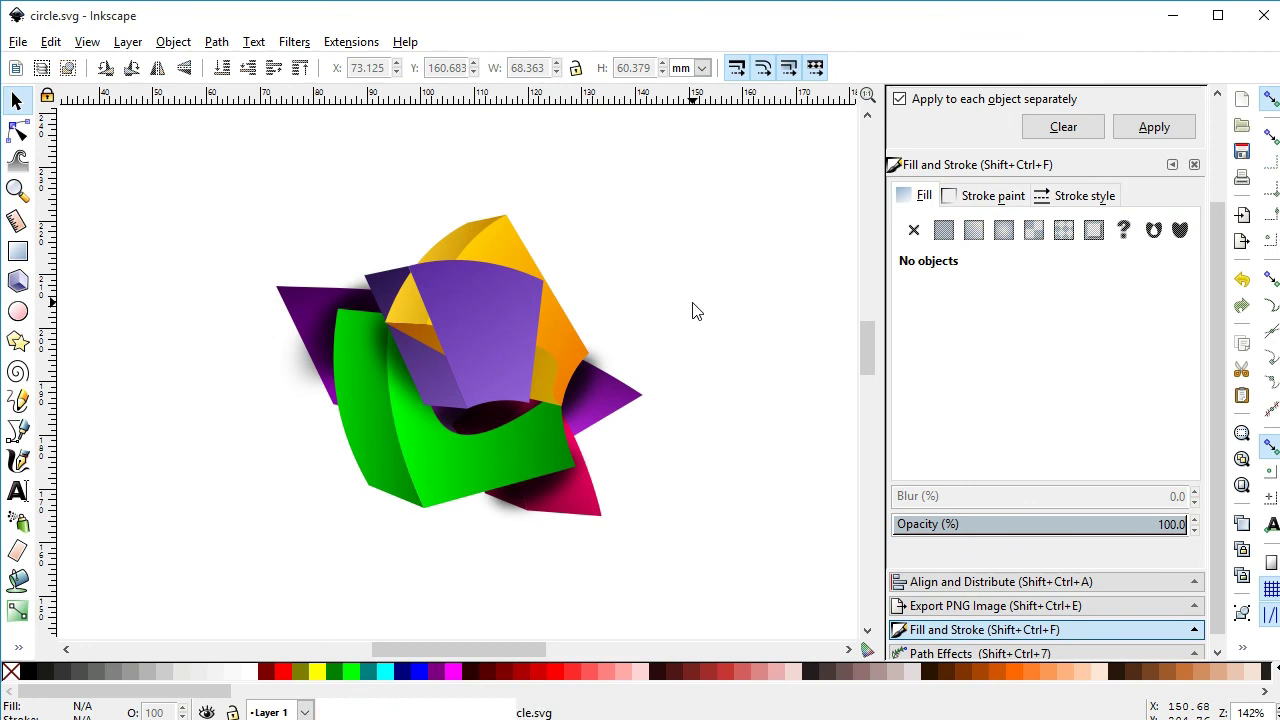